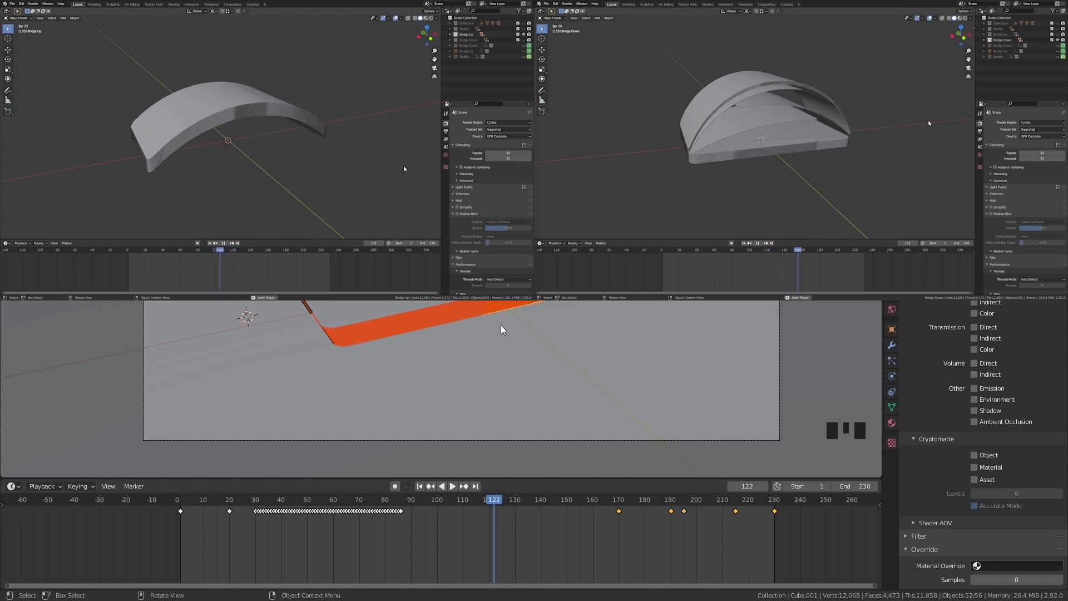
Step: Box-select every card object in the viewport
scroll("up", 3)
scroll("up", 3)
left_click_drag(255, 503, 569, 287)
left_click_drag(569, 287, 557, 280)
key("m")
left_click_drag(482, 297, 460, 274)
scroll("up", 3)
Step: Move the cards into a new collection named Shuffle and hide the original Collection
key("m")
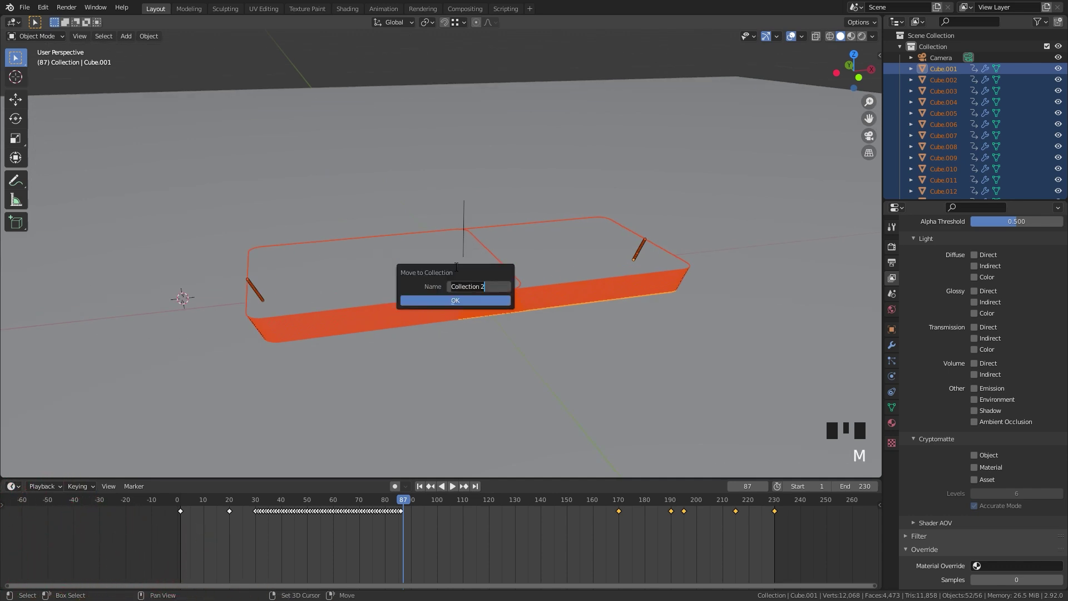
key("f")
key("Return")
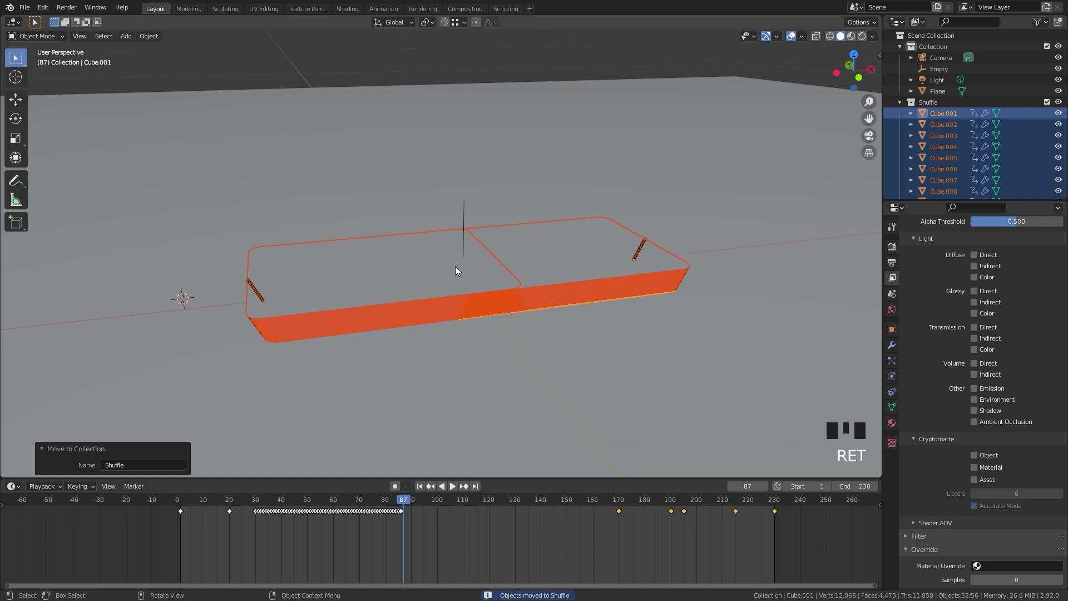
key("2")
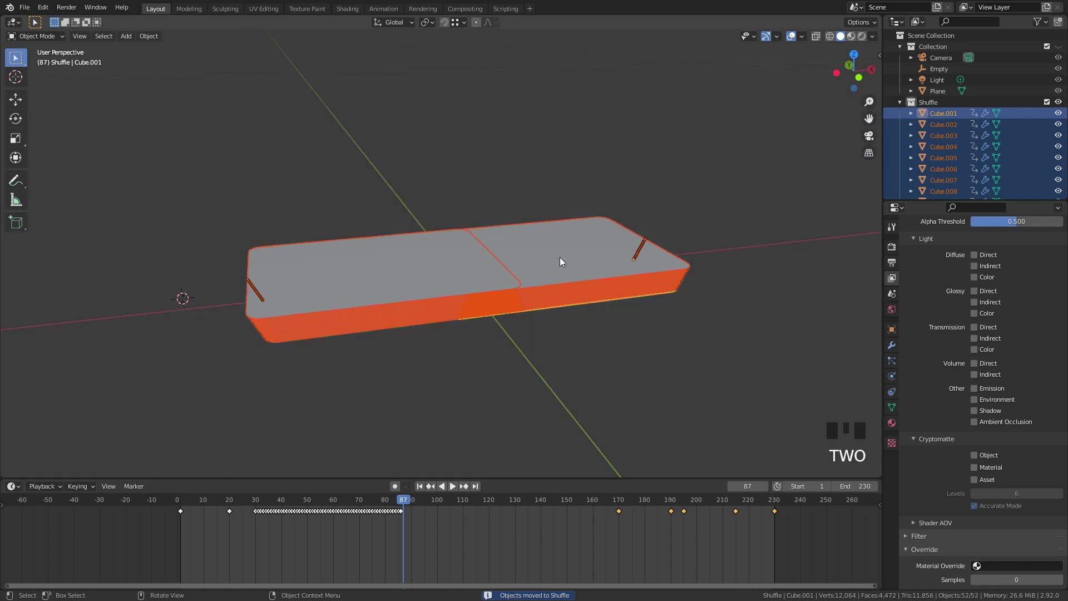
scroll("up", 3)
Step: Frame the deck in front orthographic view and select the Shuffle cards
left_click_drag(433, 297, 386, 304)
scroll("up", 3)
left_click_drag(427, 307, 212, 320)
key("KP_1")
left_click_drag(467, 322, 415, 334)
scroll("up", 3)
scroll("up", 3)
left_click(707, 380)
left_click(579, 208)
scroll("up", 3)
middle_click(676, 374)
scroll("up", 3)
left_click(479, 328)
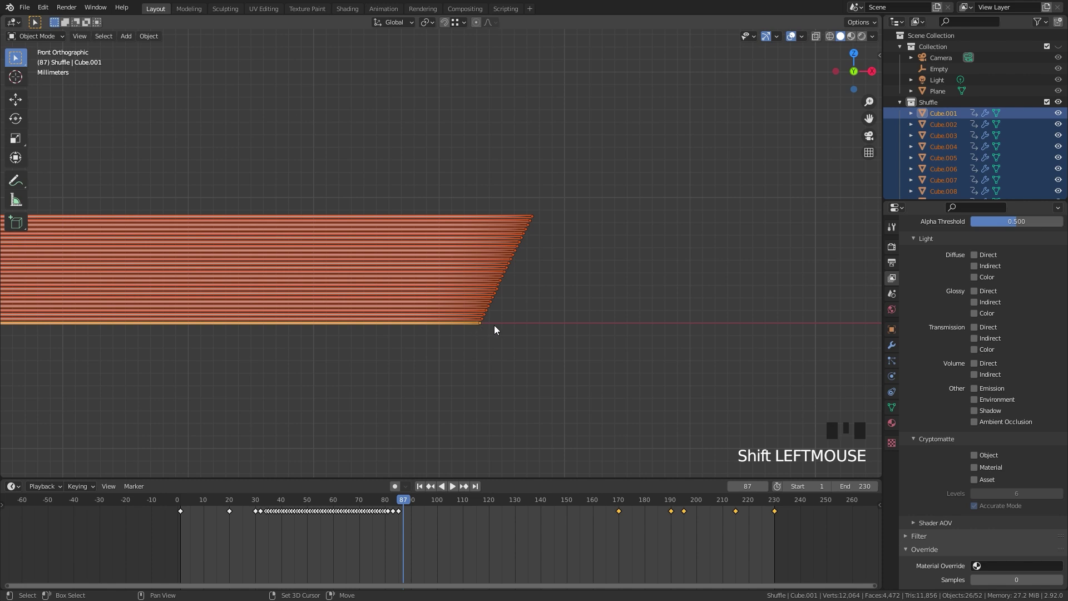
Step: Key the cards' location at frame 86, then key them aligned on one X at frame 95
key("n")
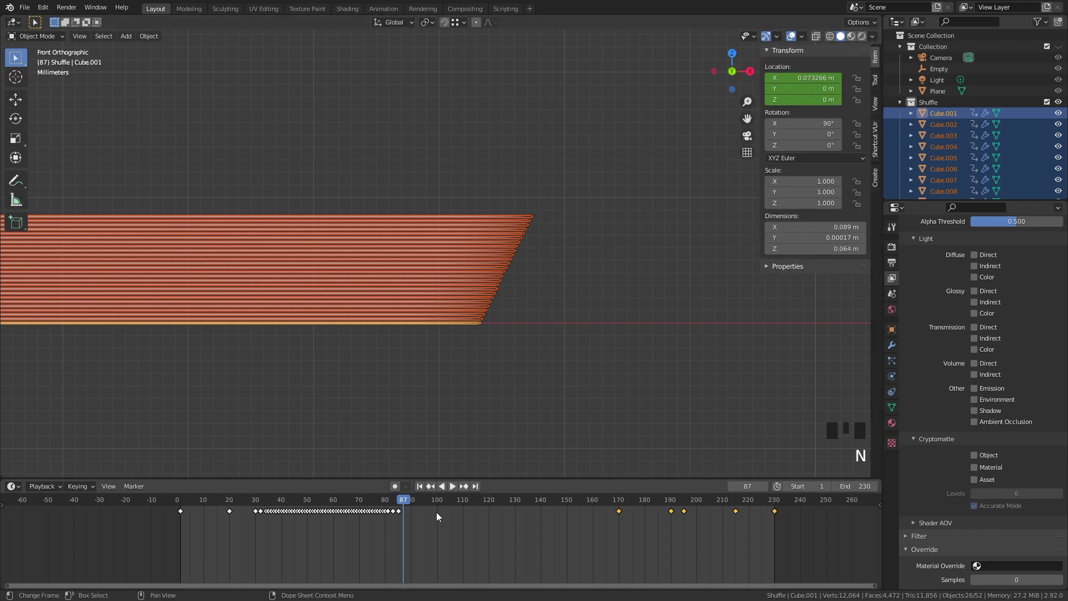
left_click_drag(403, 499, 518, 222)
key("i")
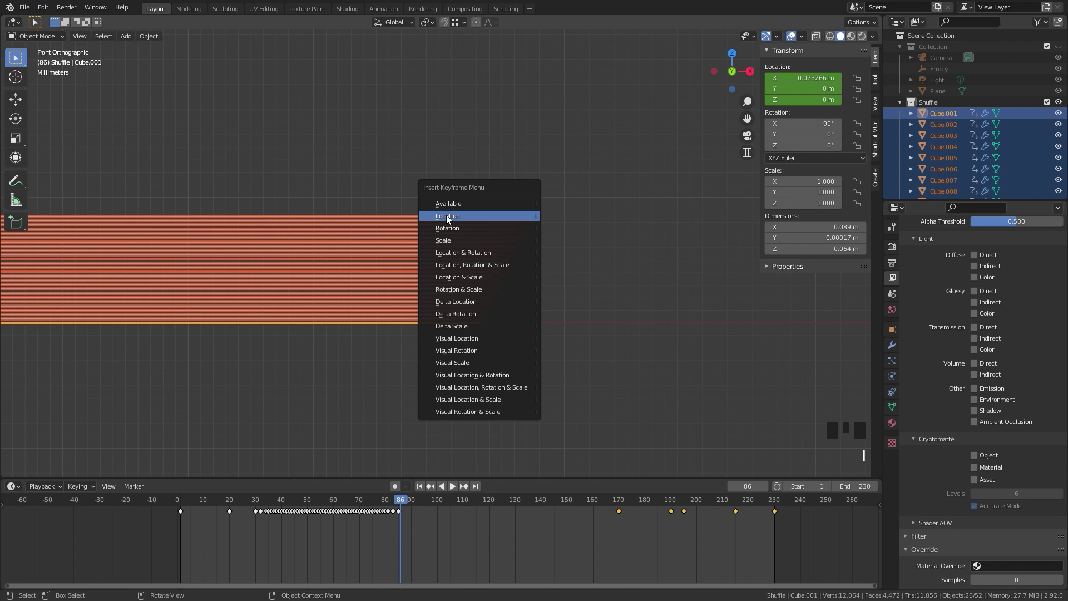
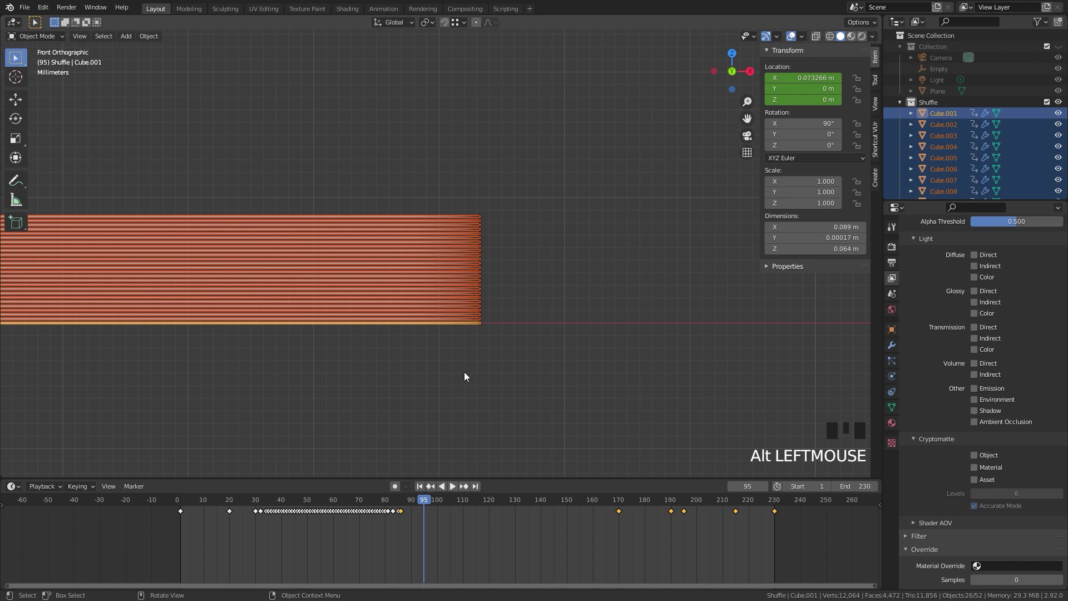
key("i")
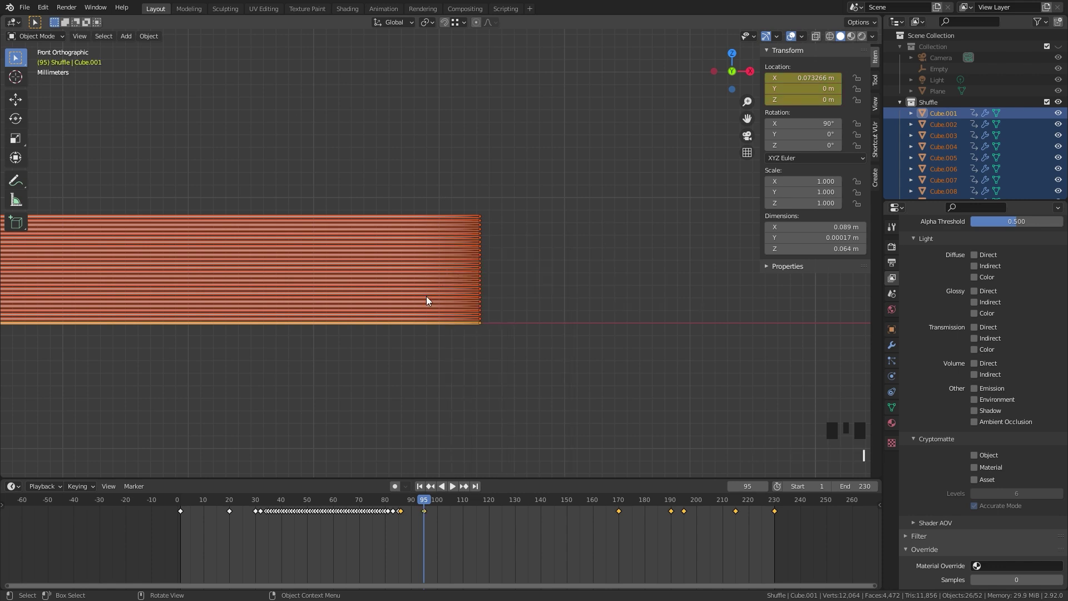
scroll("down", 3)
Step: Select the other half of the deck, align its Location X, key frames 86 and 95, and scrub to check
left_click_drag(86, 307, 409, 501)
left_click_drag(404, 500, 298, 312)
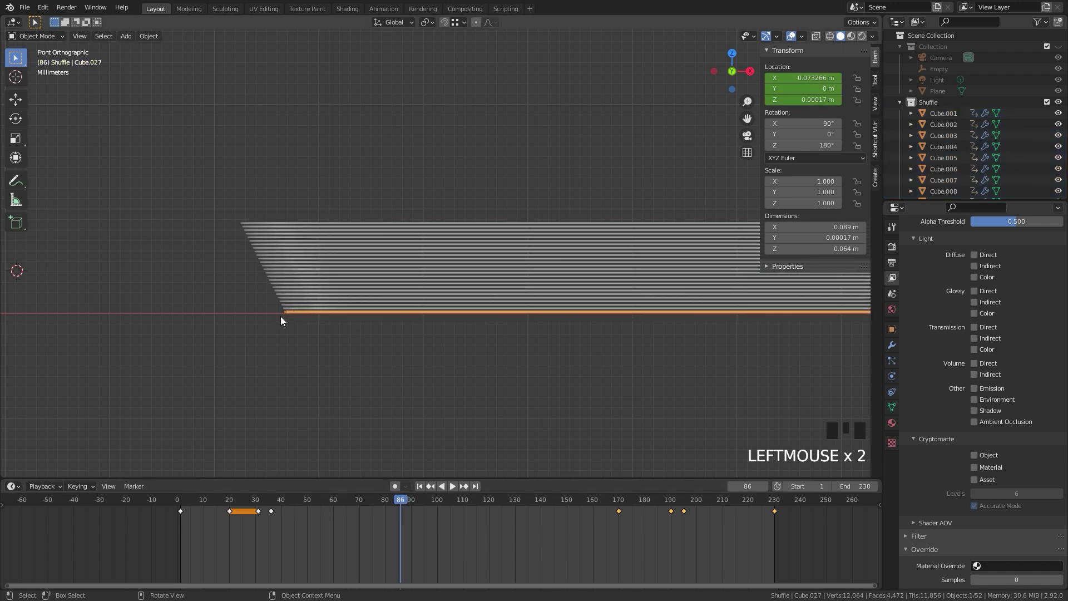
left_click(161, 124)
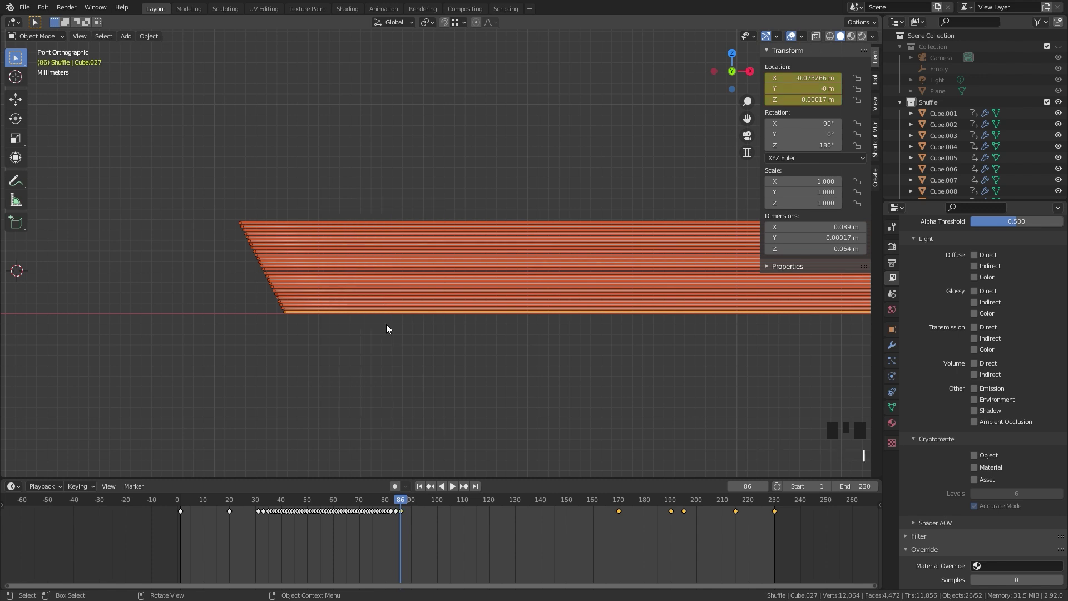
left_click_drag(405, 500, 297, 349)
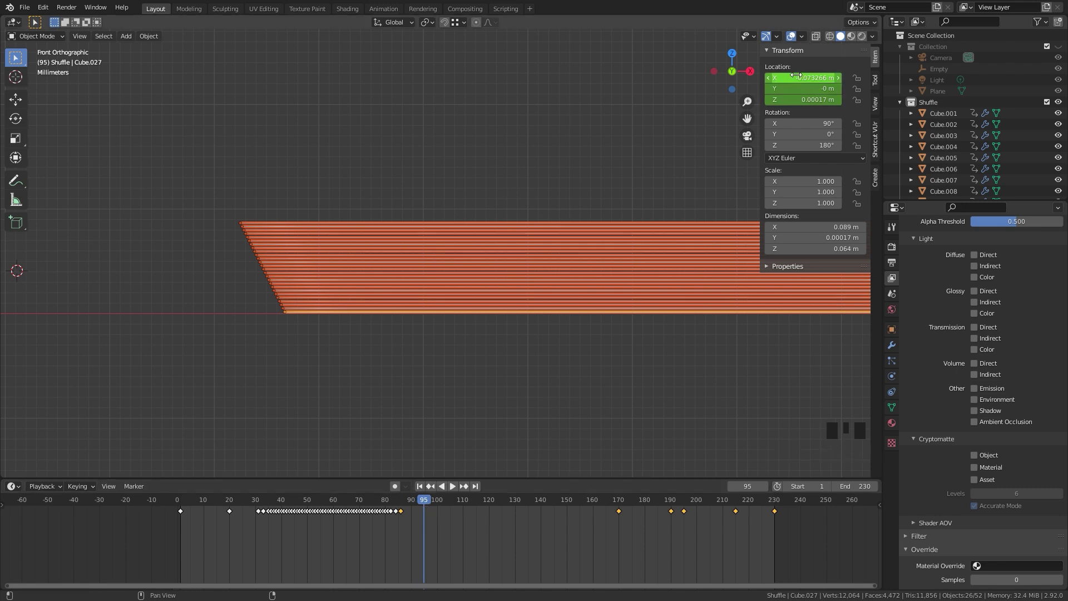
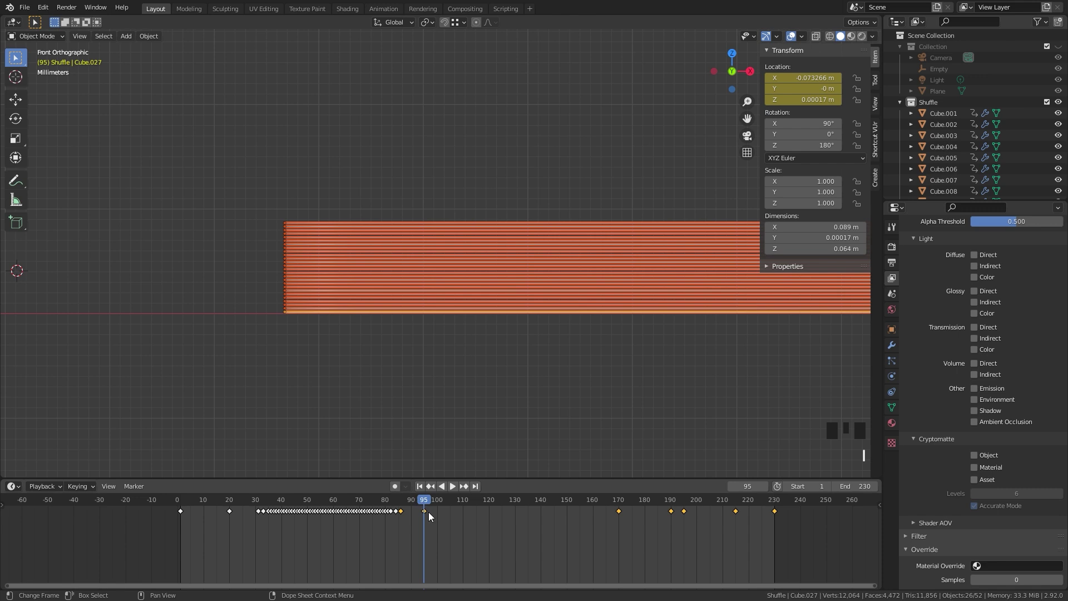
left_click_drag(426, 503, 425, 504)
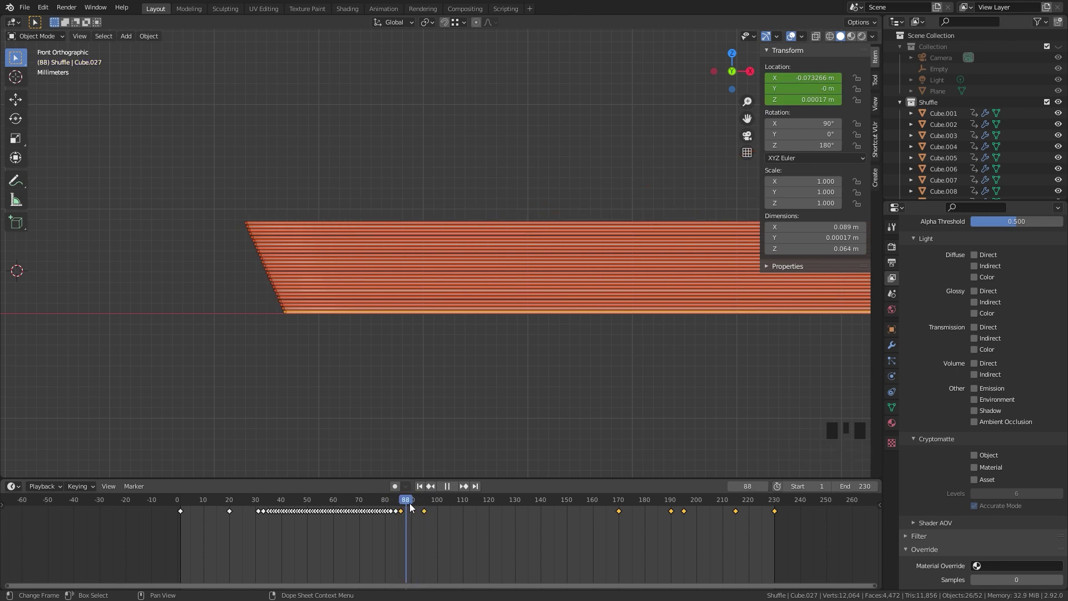
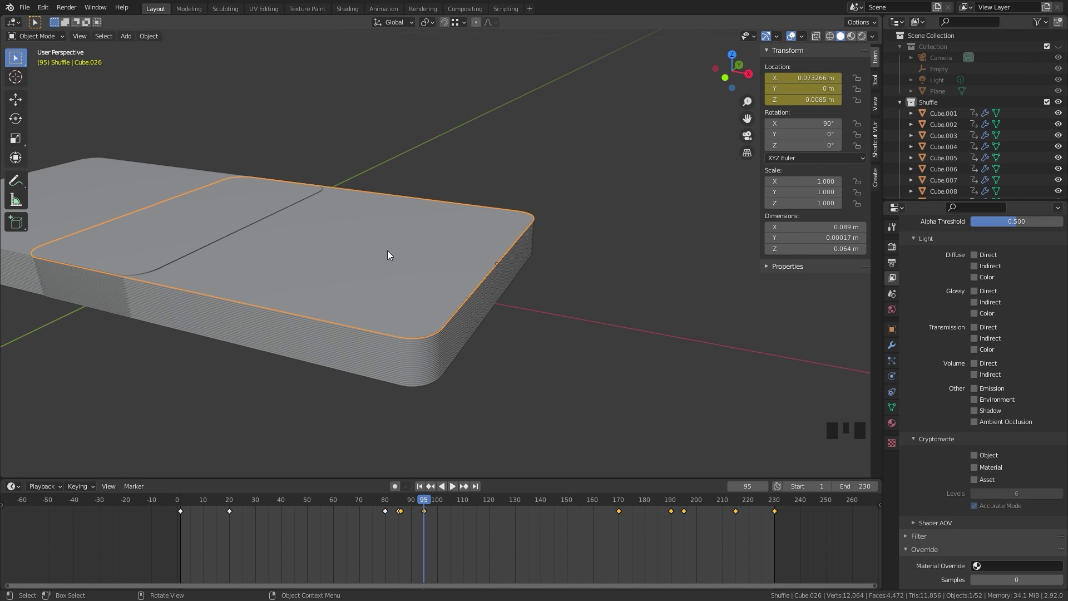
Step: Duplicate bottom card Cube.001 into a new Bridge Up collection and hide Shuffle
left_click_drag(366, 319, 598, 269)
left_click(597, 269)
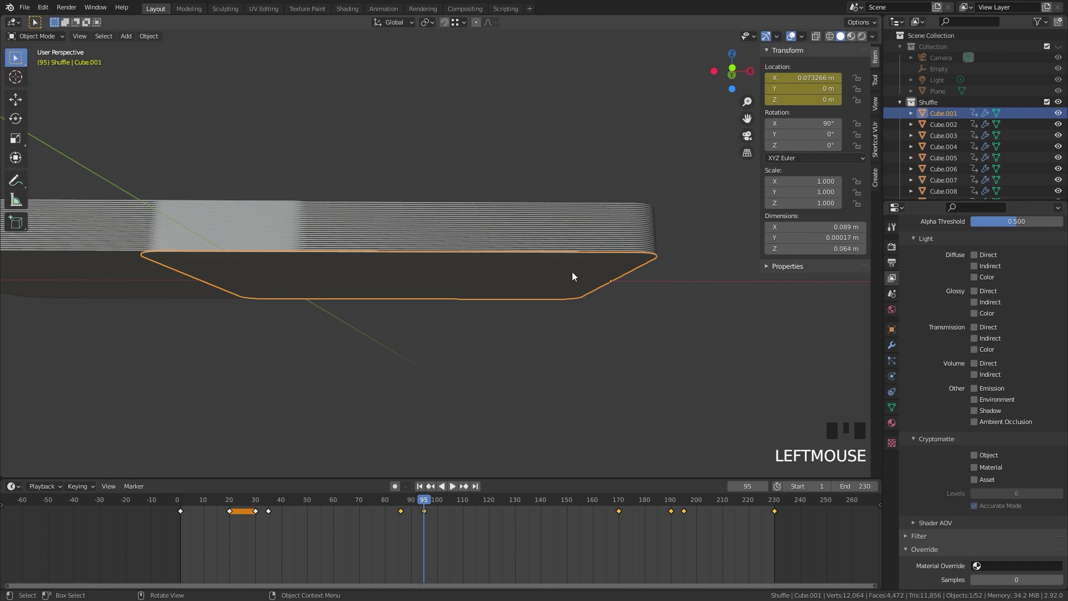
key("shift+d")
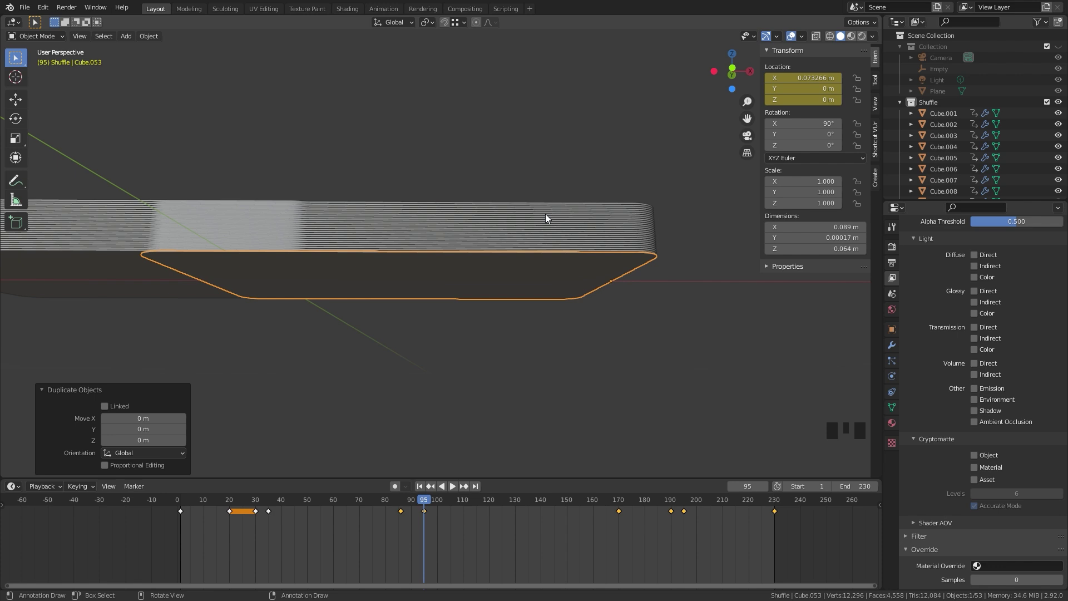
key("m")
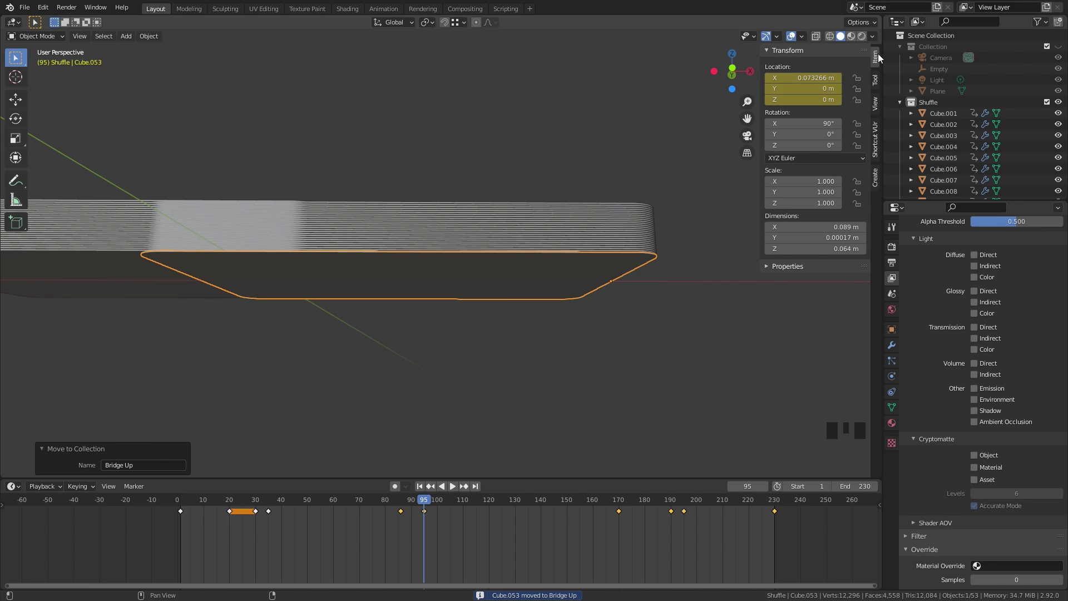
left_click(902, 50)
left_click(902, 59)
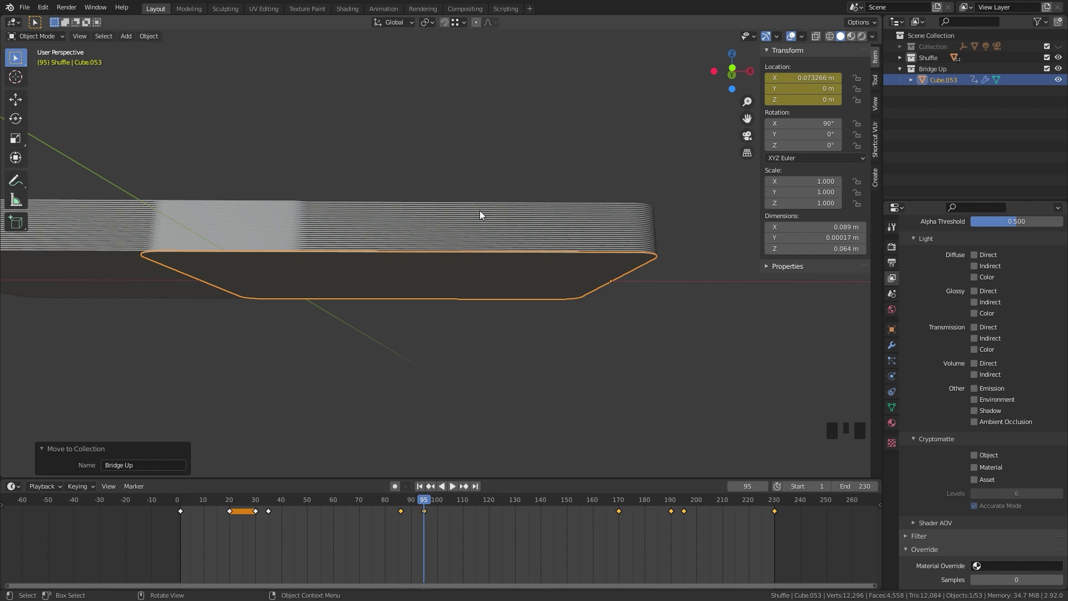
Step: Show only the copied card and delete all of its keyframes in the timeline
key("3")
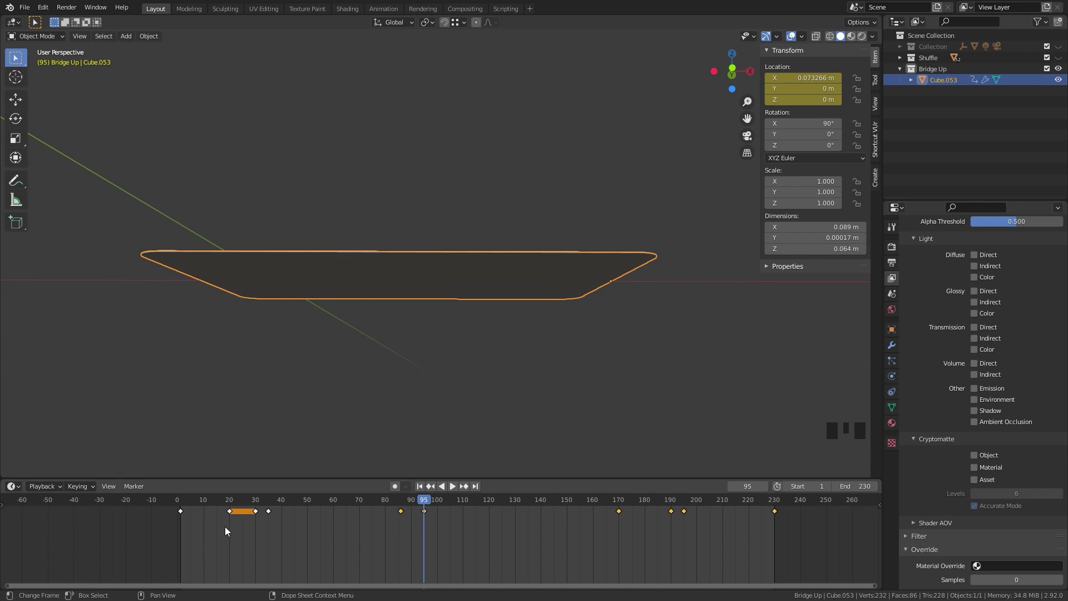
left_click_drag(837, 546, 541, 511)
key("x")
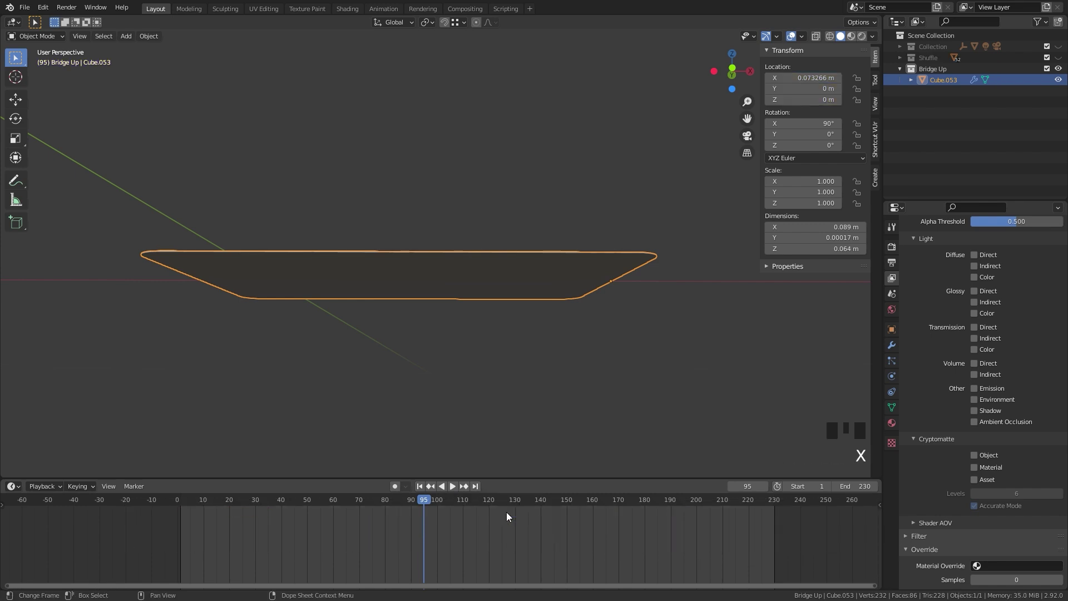
Step: Centre the 3D cursor and set Cube.053's origin to it, zeroing its location
left_click_drag(469, 341, 329, 280)
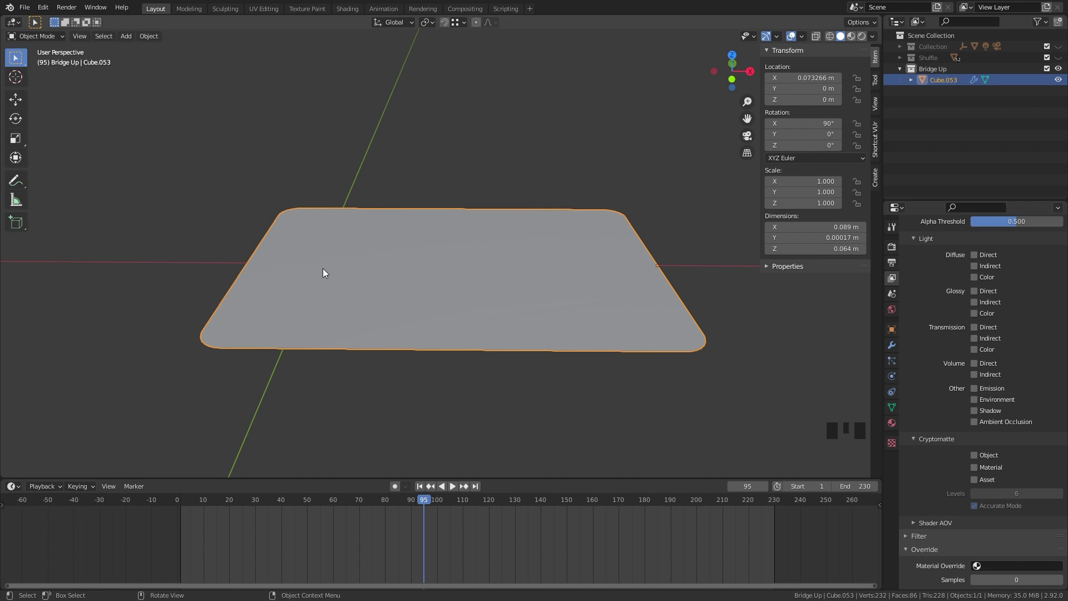
key("shift+c")
scroll("up", 3)
left_click_drag(416, 142, 464, 195)
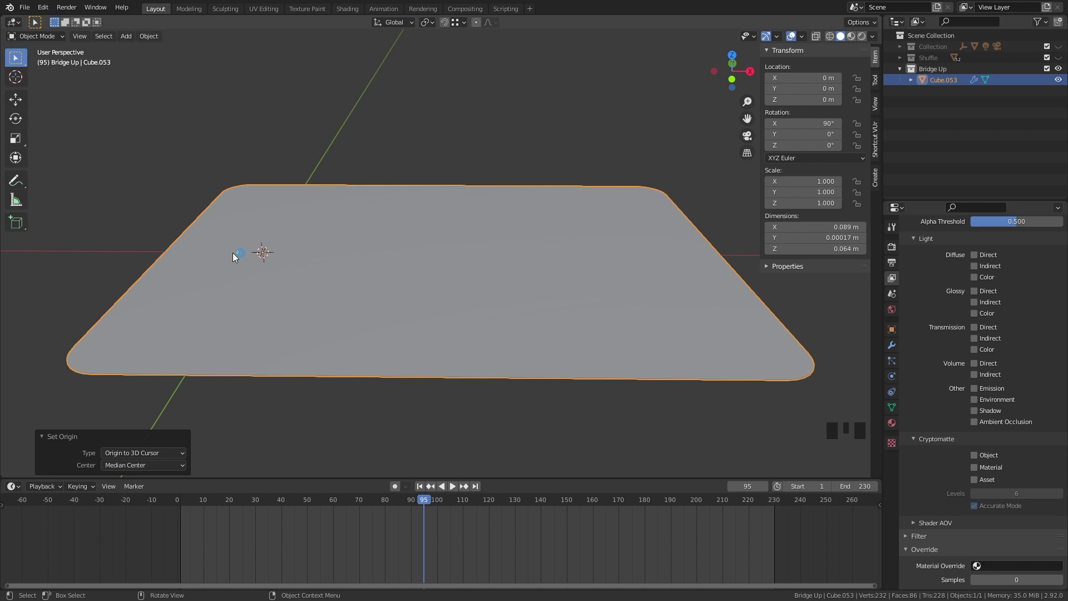
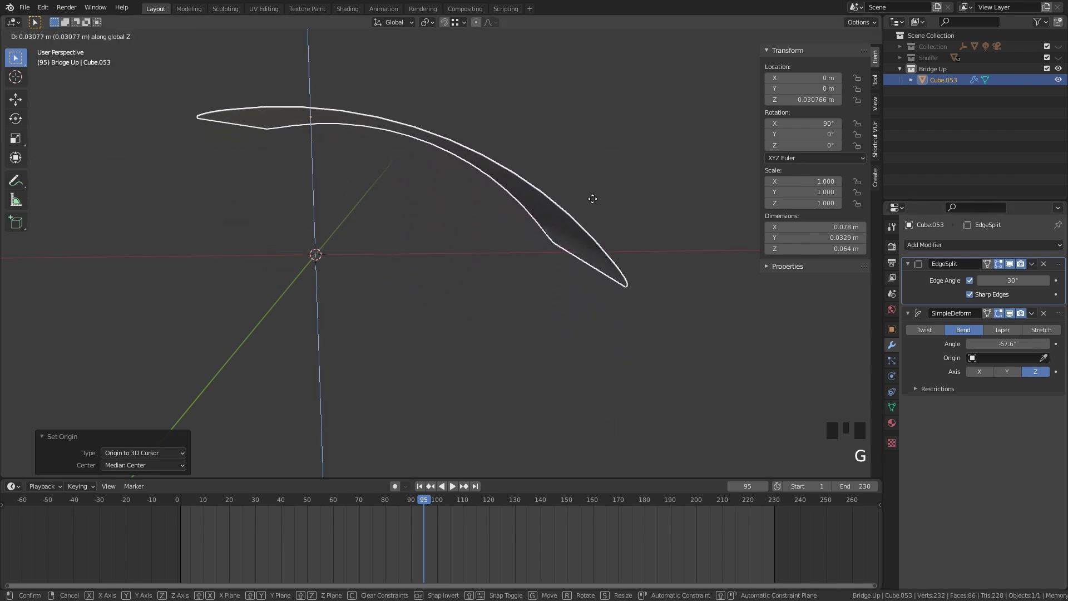
Step: Key the Simple Deform bend angle 0° at frame 95 and -85° at frame 112, then preview it
key("ctrl+z")
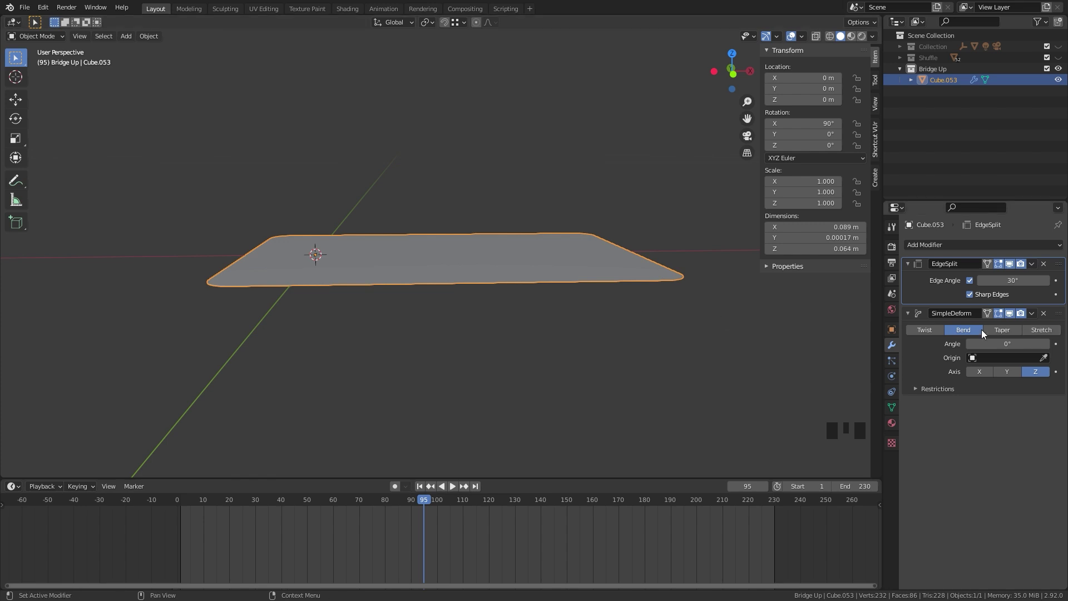
left_click(1056, 345)
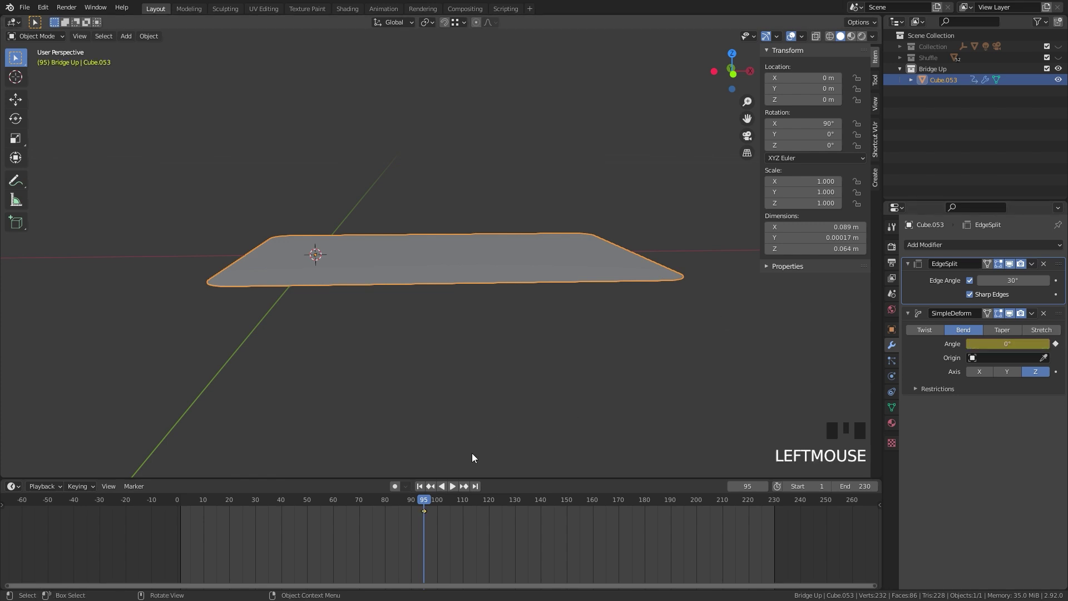
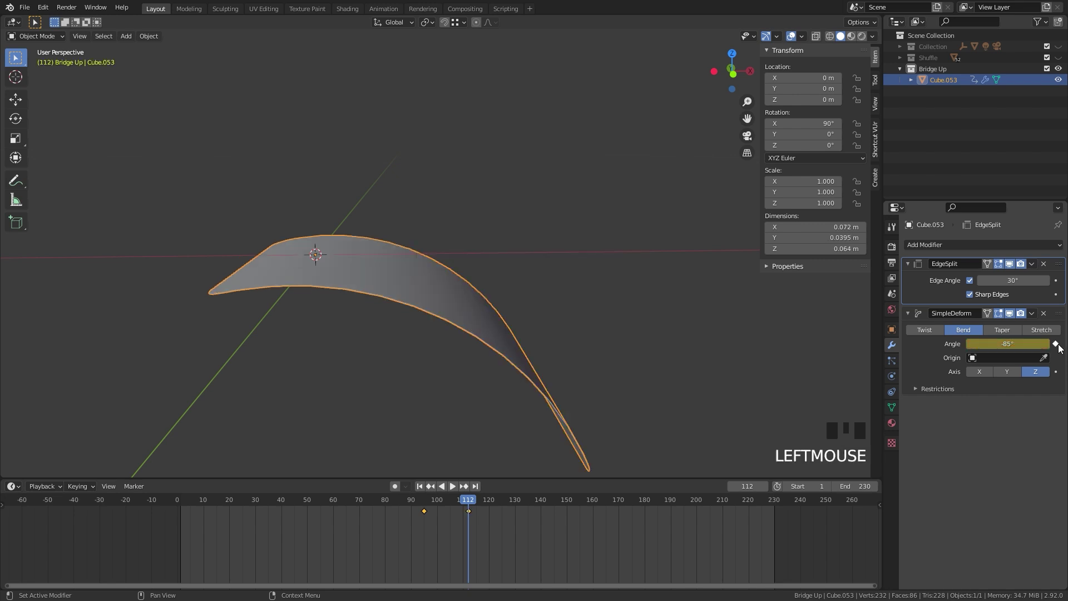
left_click_drag(428, 499, 423, 505)
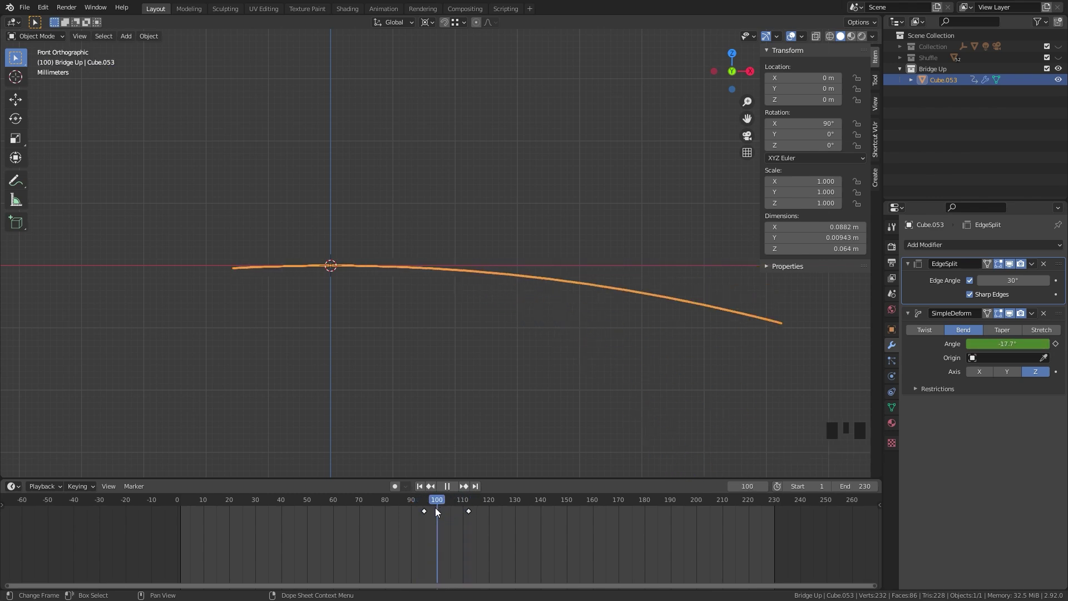
scroll("down", 3)
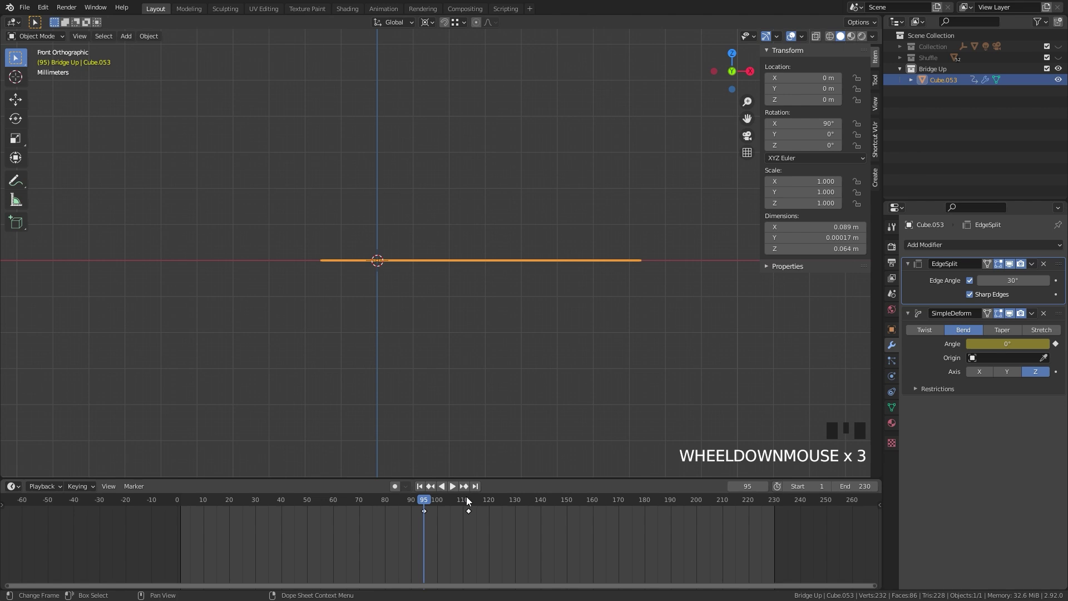
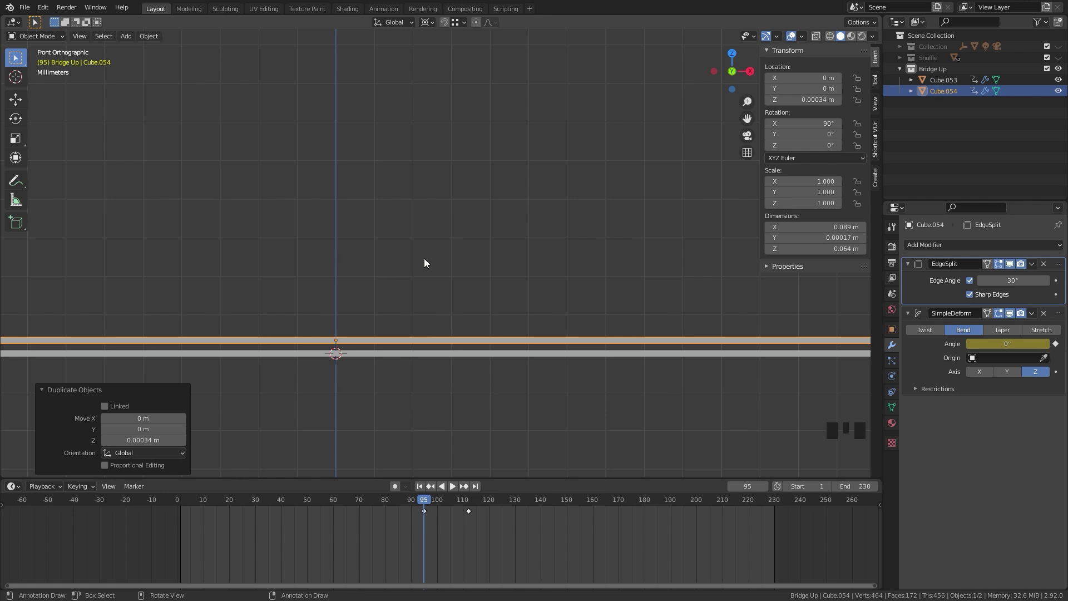
Step: Repeat-duplicate the bending card upward until Bridge Up holds 26 stacked copies
key("shift+r")
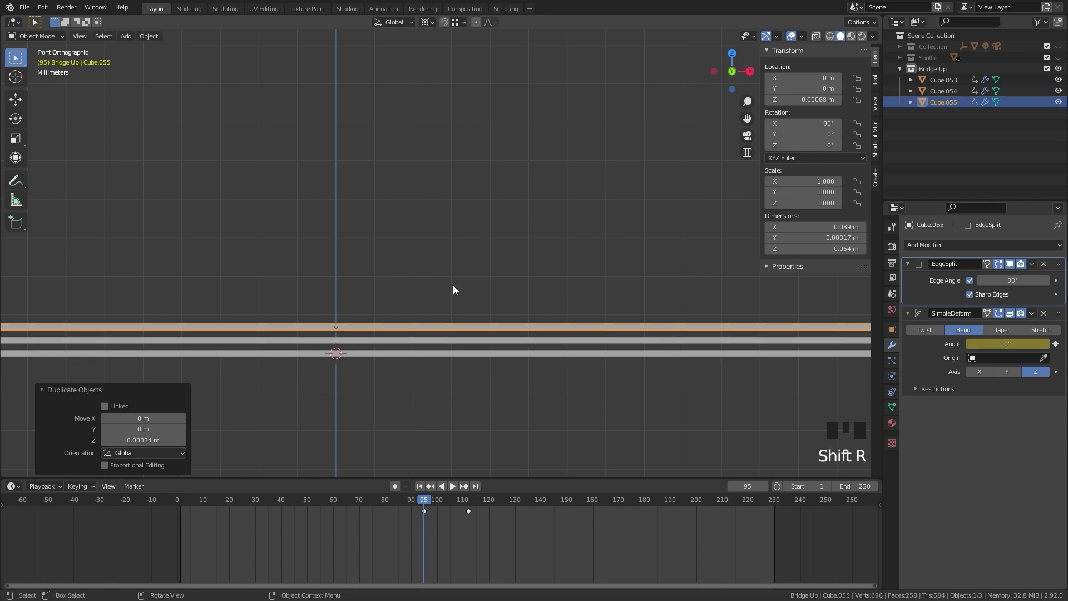
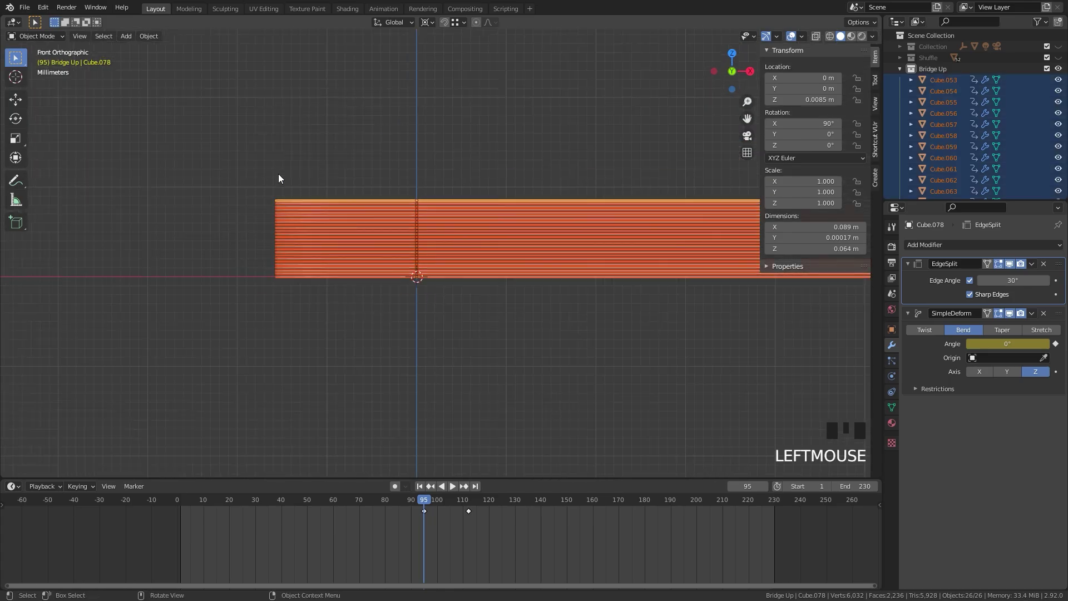
scroll("up", 3)
Step: Duplicate the 26-card stack and rotate the copy 180° about Z
left_click_drag(326, 265, 432, 26)
left_click_drag(432, 27, 464, 277)
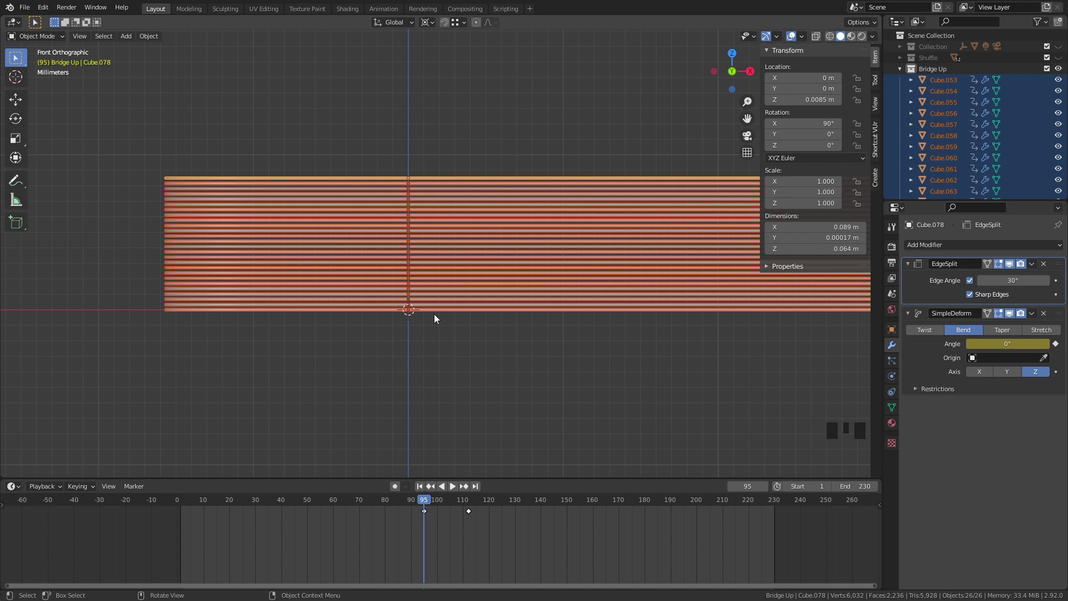
key("shift+d")
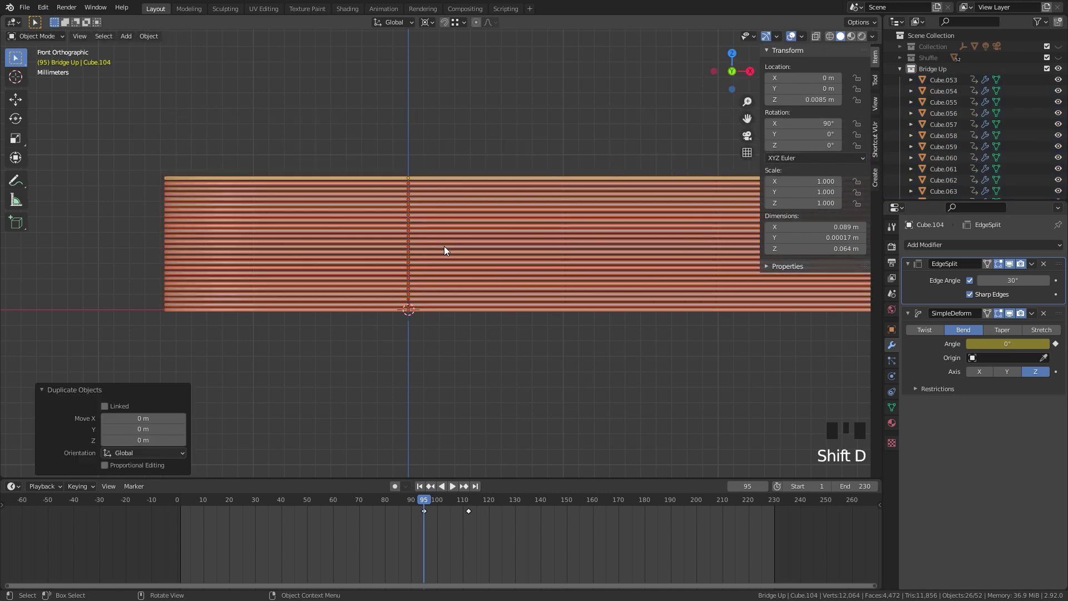
key("r")
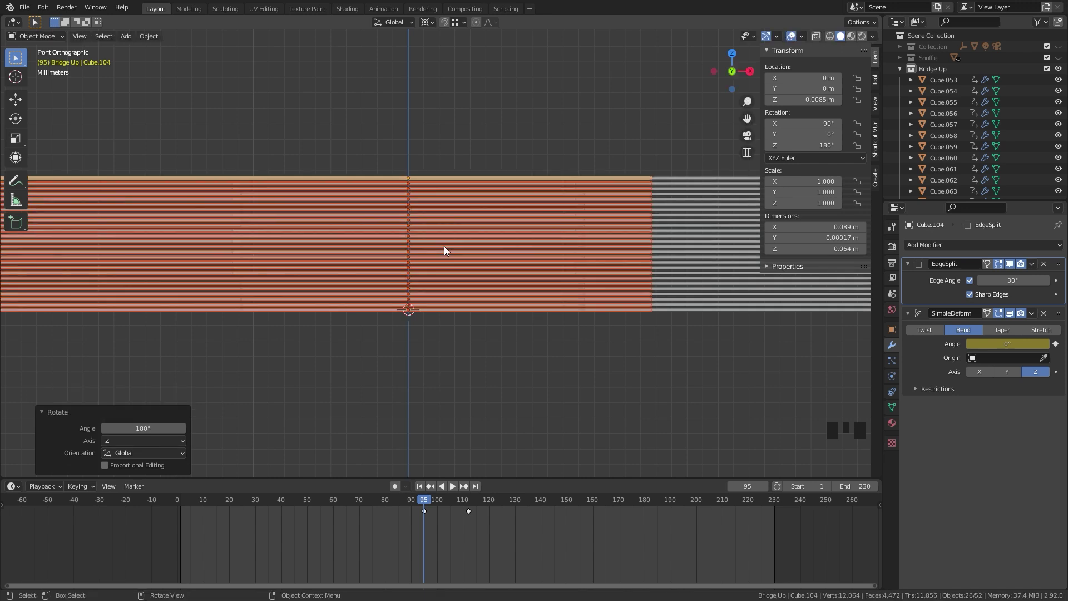
scroll("up", 3)
Step: Lift the copied stack 0.00017 m on Z so it sits just above the original
left_click_drag(660, 243, 433, 205)
scroll("up", 3)
left_click_drag(465, 164, 507, 280)
scroll("up", 3)
key("g")
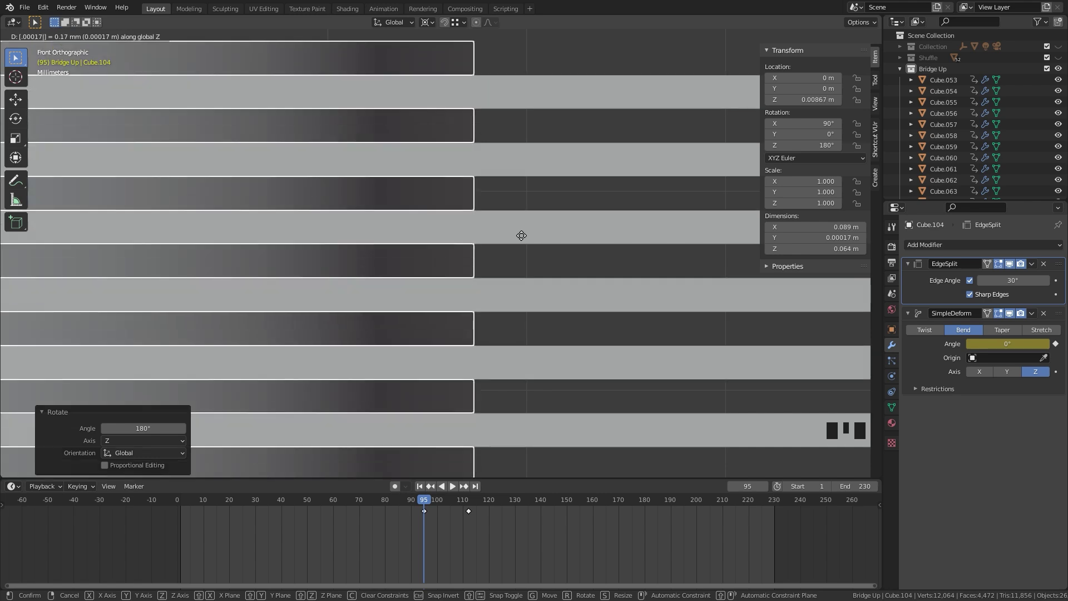
scroll("down", 3)
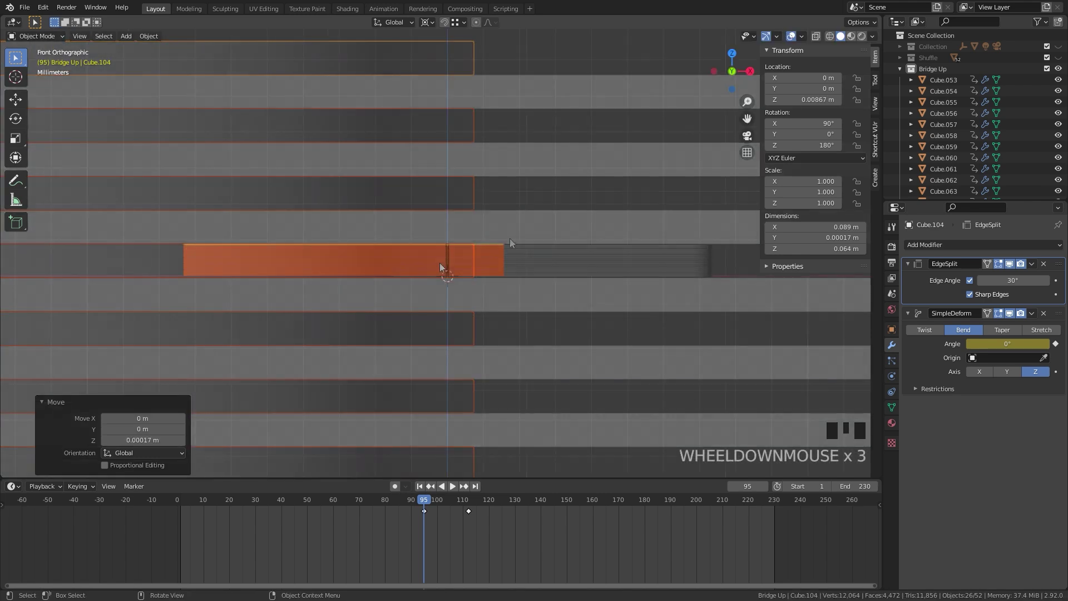
scroll("up", 3)
left_click_drag(480, 276, 433, 435)
Step: Bring all 52 cards into front view and select the whole stack
key("KP_1")
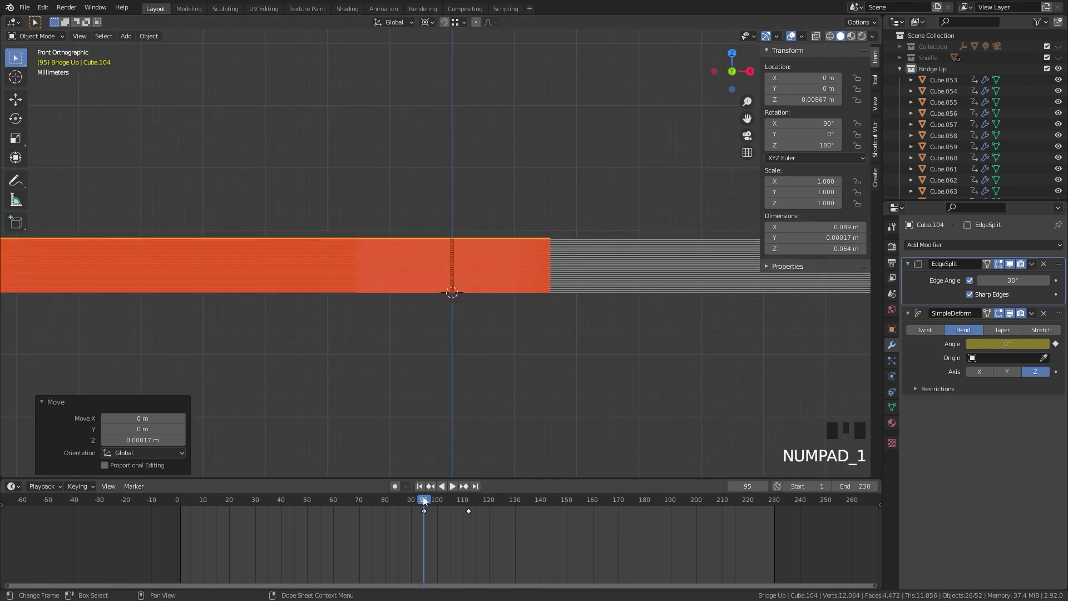
left_click_drag(424, 497, 427, 495)
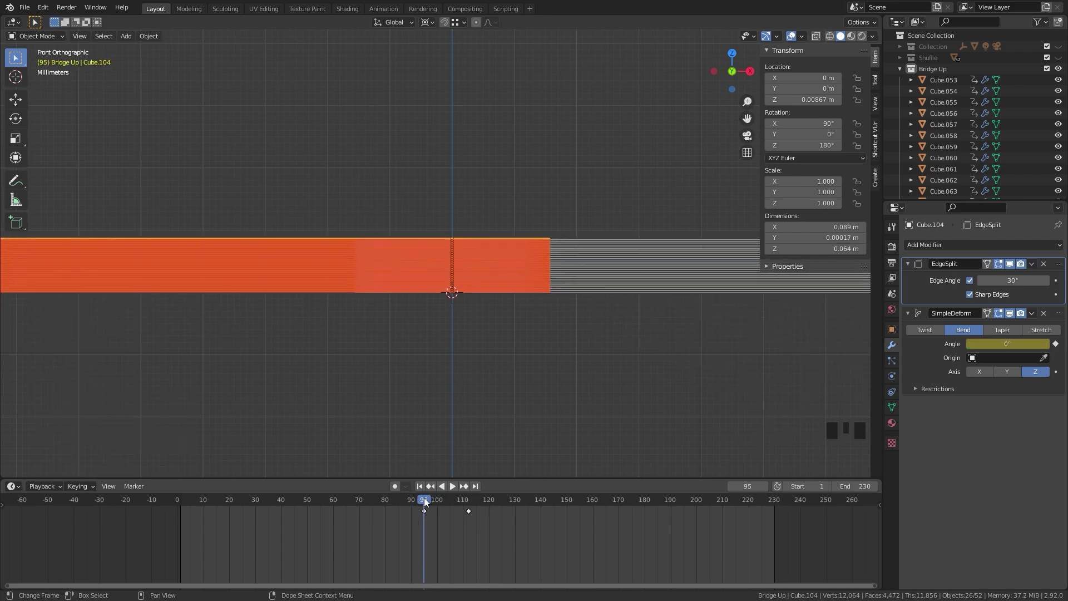
left_click(248, 201)
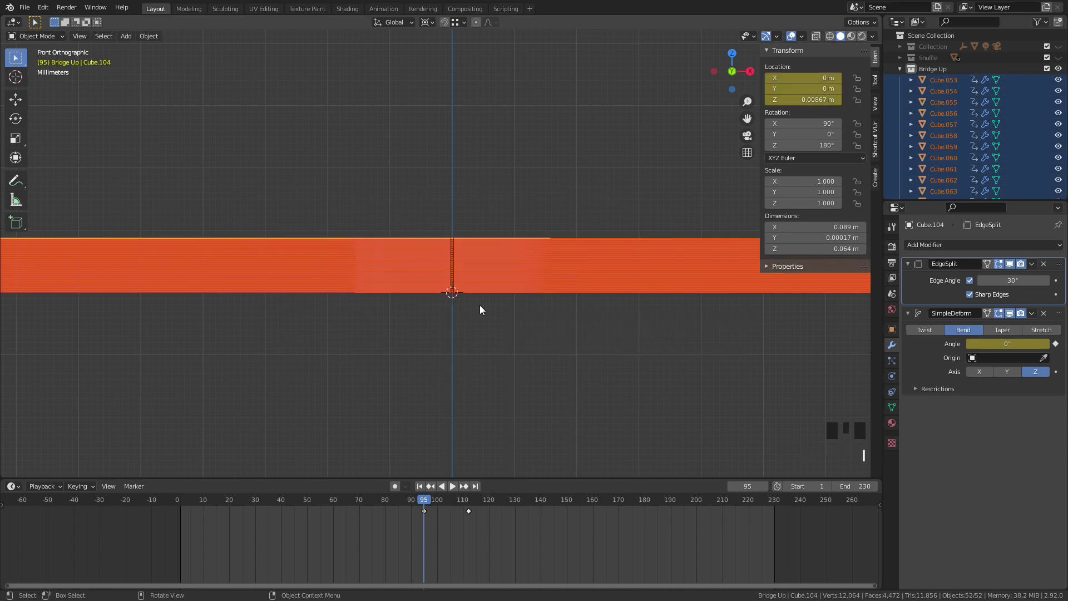
Step: At frame 112 bend the stack to -85° and raise it on Z, comparing against frame 95
left_click_drag(548, 306, 431, 501)
left_click_drag(431, 502, 461, 497)
left_click_drag(465, 499, 521, 371)
scroll("down", 3)
scroll("up", 3)
key("g")
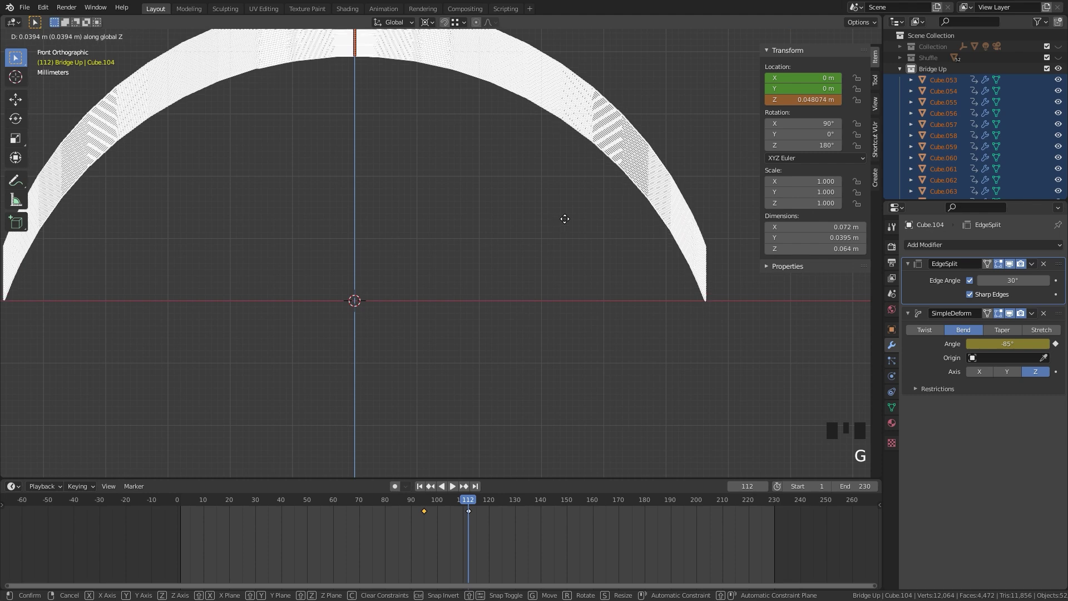
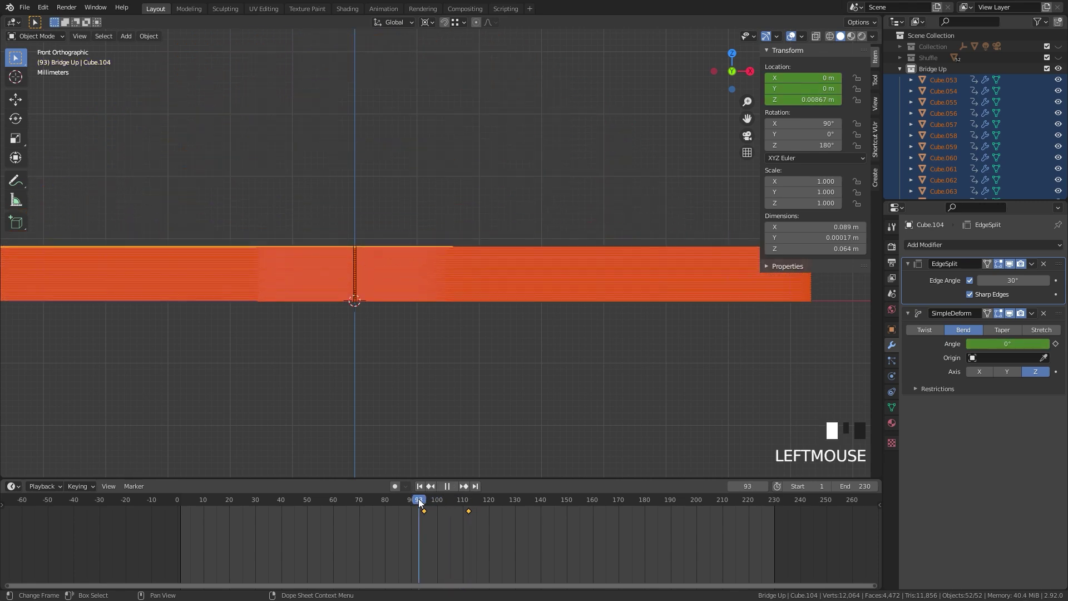
left_click_drag(657, 364, 445, 500)
left_click_drag(445, 501, 479, 343)
key("ctrl+z")
key("ctrl+z")
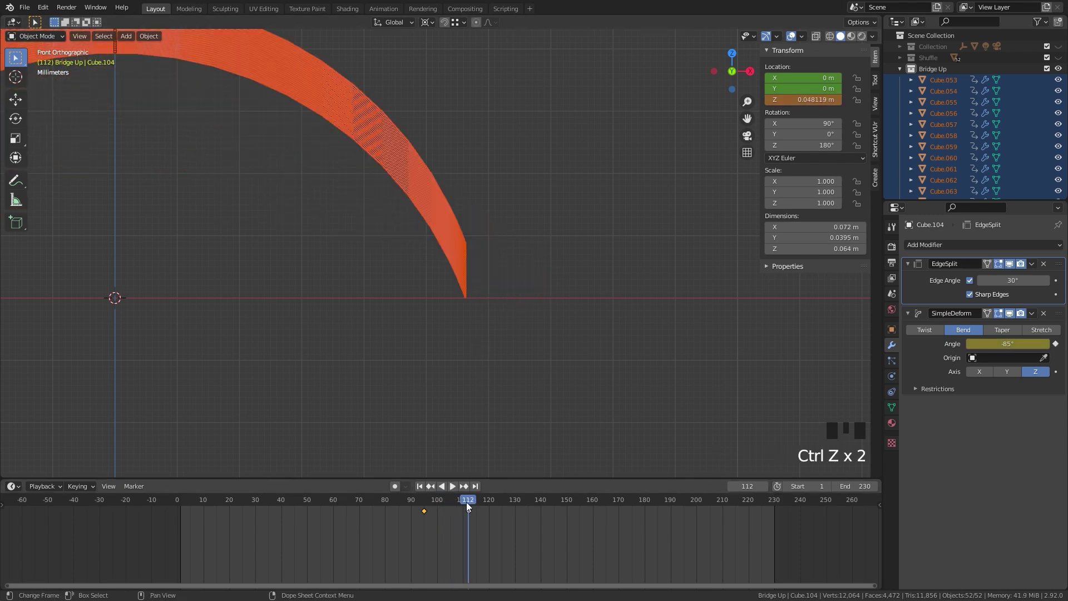
Step: At frame 110 nudge the arched stack up to about 0.048 m in Z
left_click_drag(467, 503, 384, 406)
key("g")
scroll("up", 3)
scroll("up", 3)
left_click_drag(515, 300, 506, 283)
scroll("up", 3)
key("g")
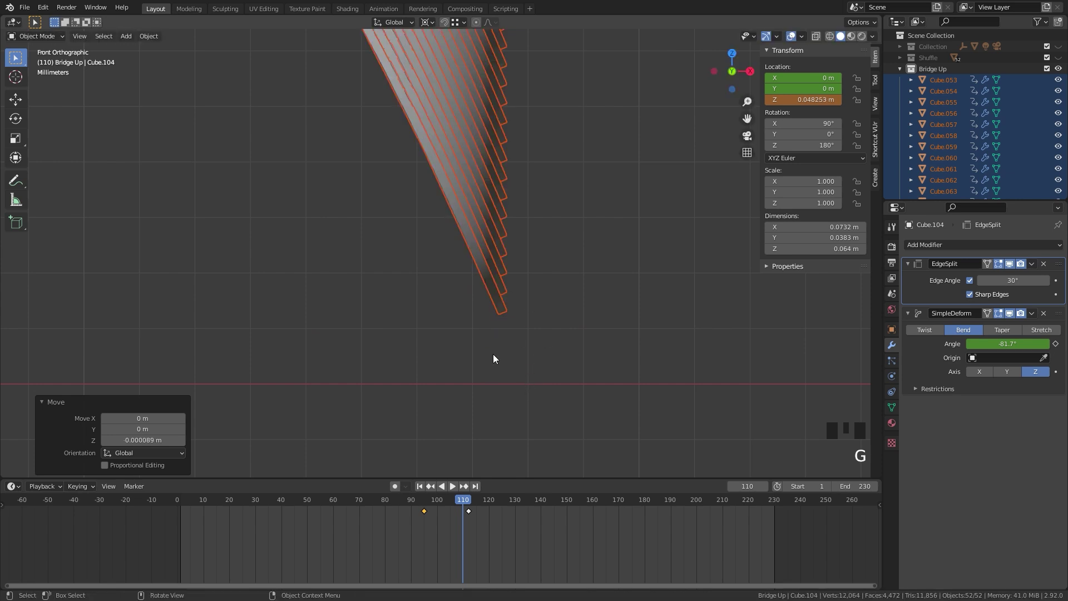
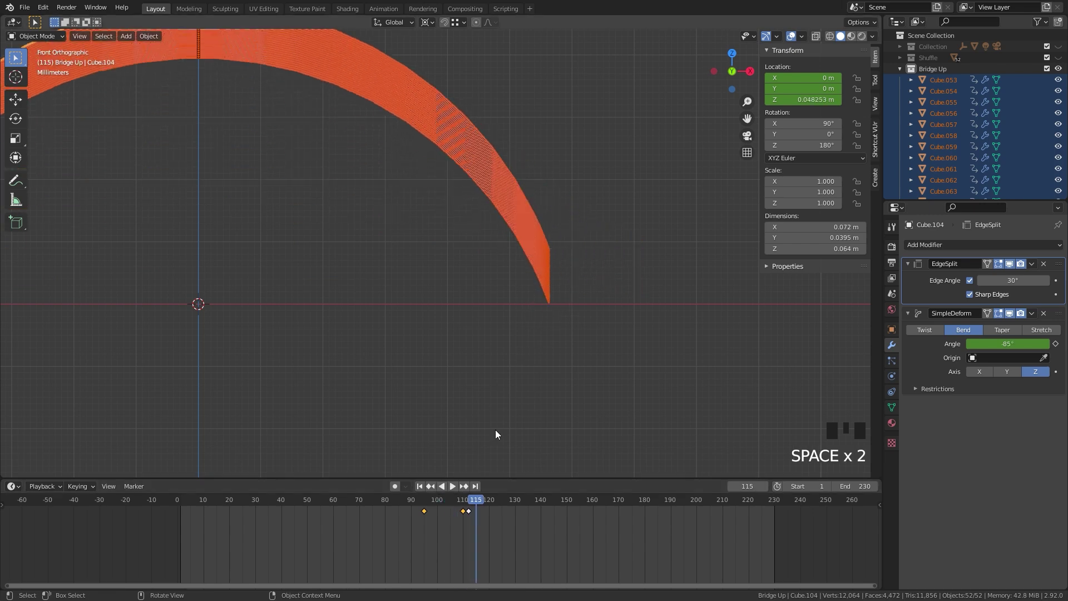
Step: Play the arching animation, key the stack location at frame 110, and return to frame 95
left_click_drag(478, 500, 489, 501)
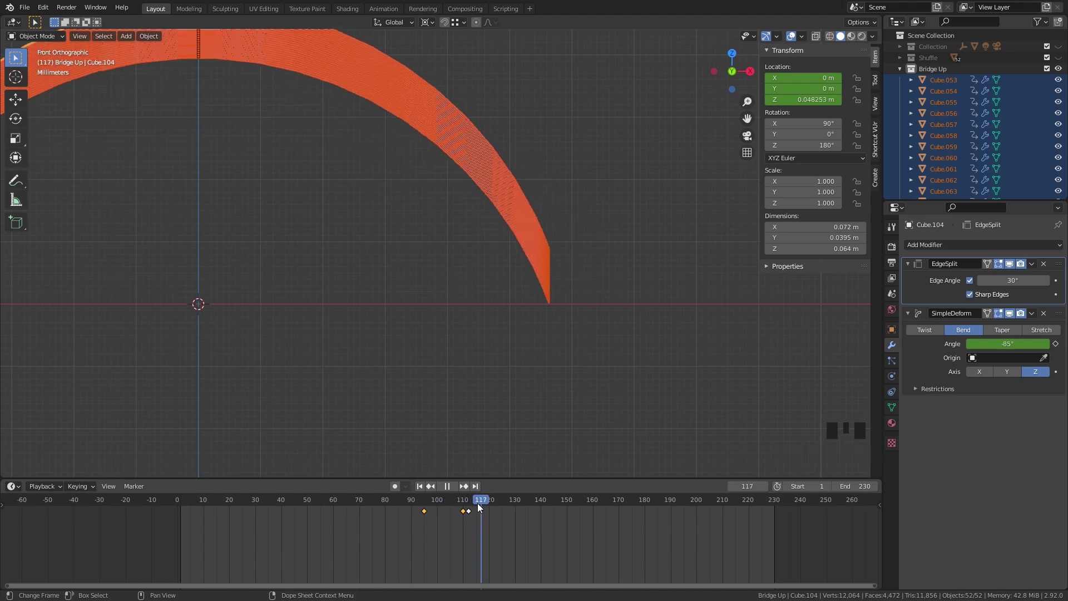
scroll("up", 3)
middle_click(634, 350)
scroll("up", 3)
scroll("up", 3)
left_click_drag(298, 378, 471, 500)
left_click(472, 501)
key("g")
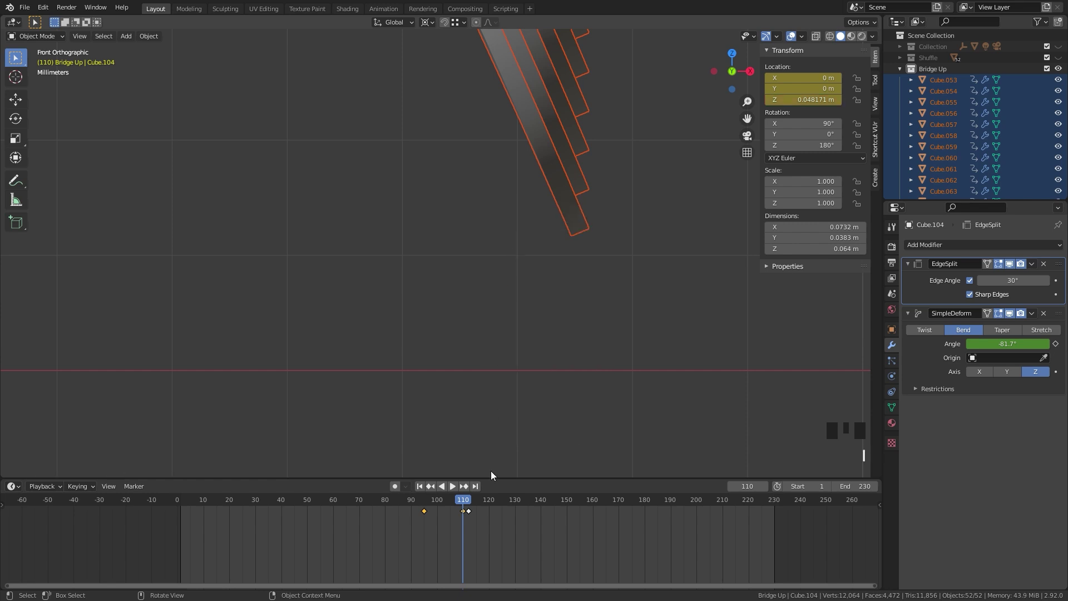
left_click_drag(466, 500, 444, 366)
scroll("down", 3)
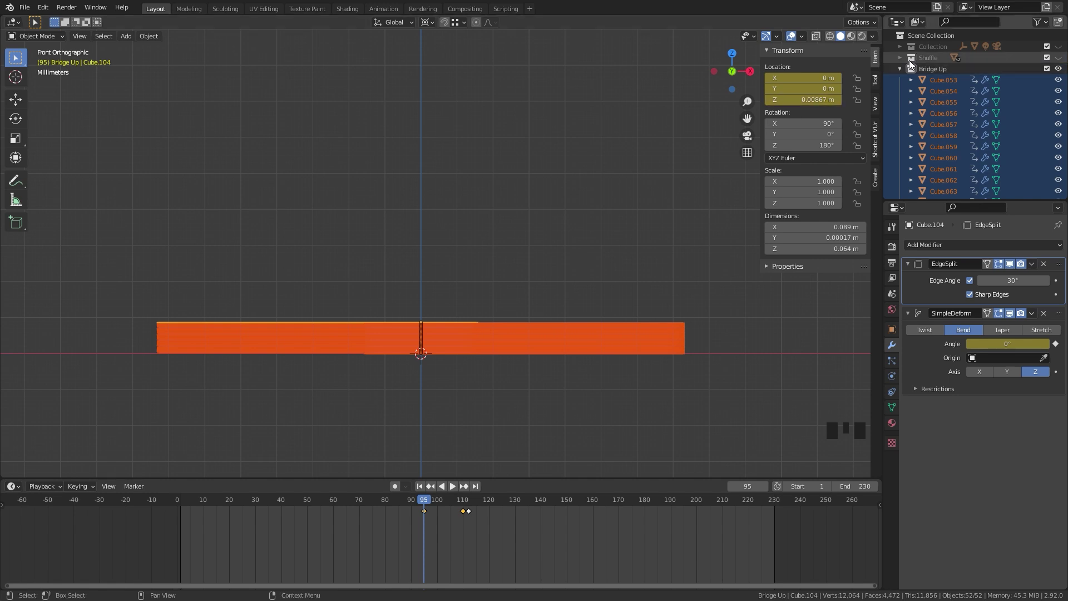
Step: Collapse Bridge Up in the outliner and select a single card
left_click(900, 73)
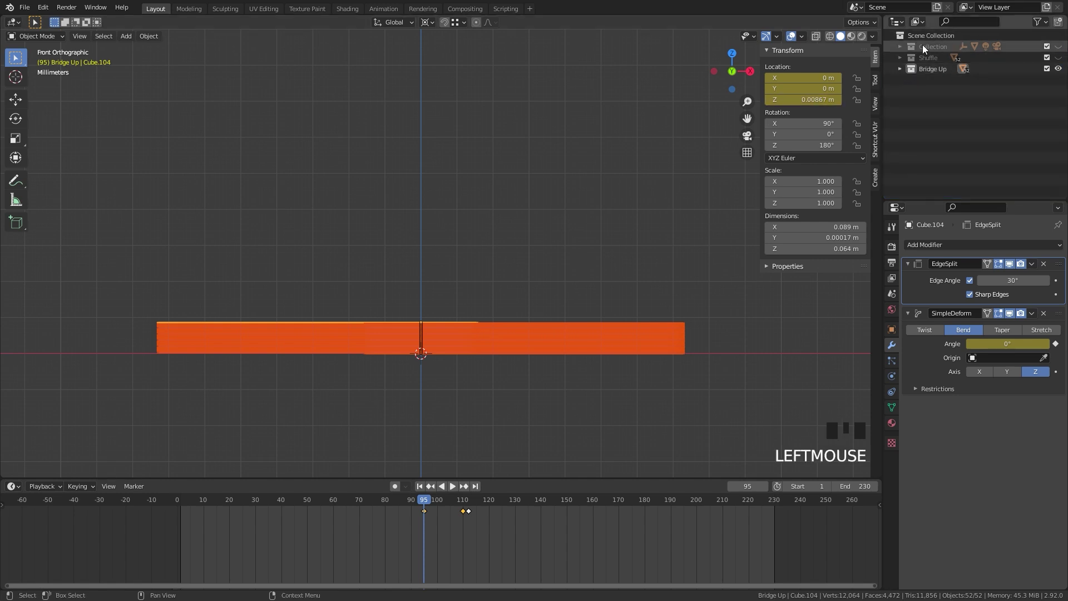
scroll("up", 3)
left_click_drag(588, 423, 394, 305)
scroll("up", 3)
scroll("up", 3)
left_click(639, 244)
left_click_drag(666, 275, 563, 325)
scroll("up", 3)
left_click_drag(743, 363, 594, 356)
Step: Duplicate the card into a new Bridge Down collection and show only that card
key("shift+d")
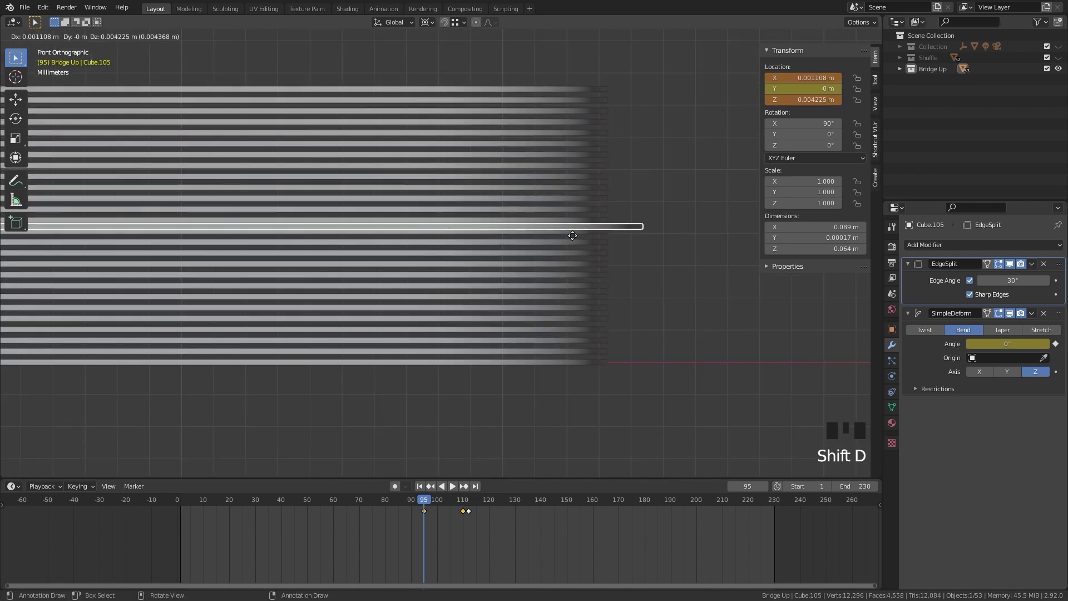
key("m")
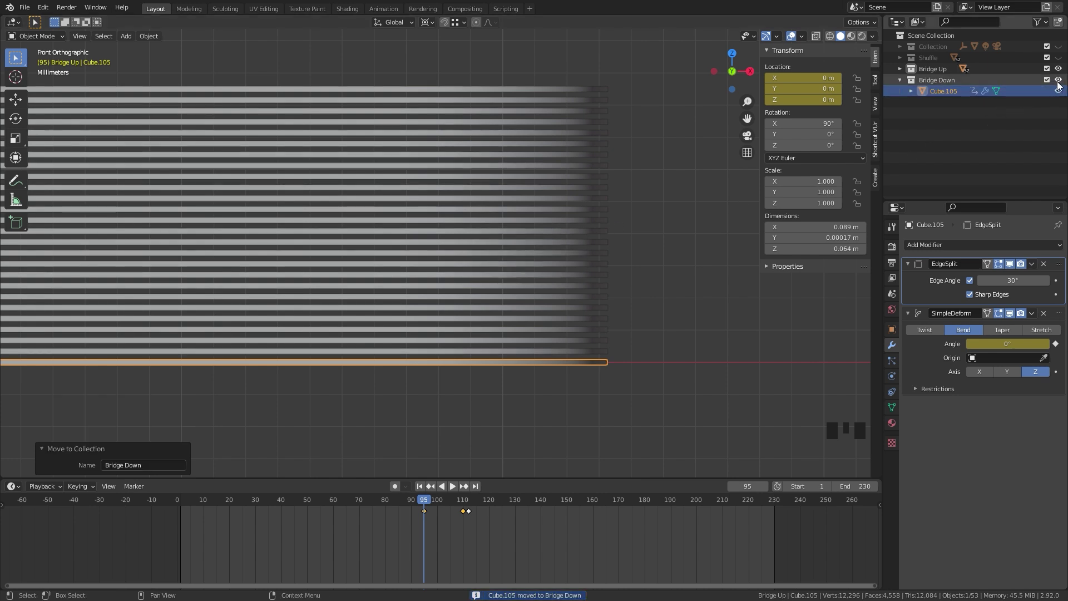
left_click(1061, 81)
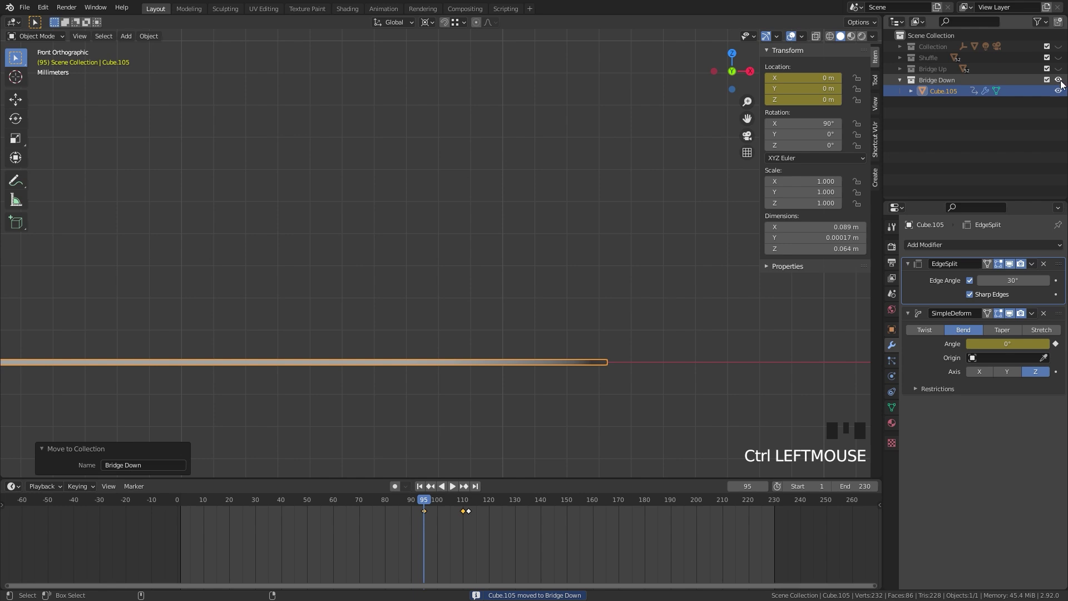
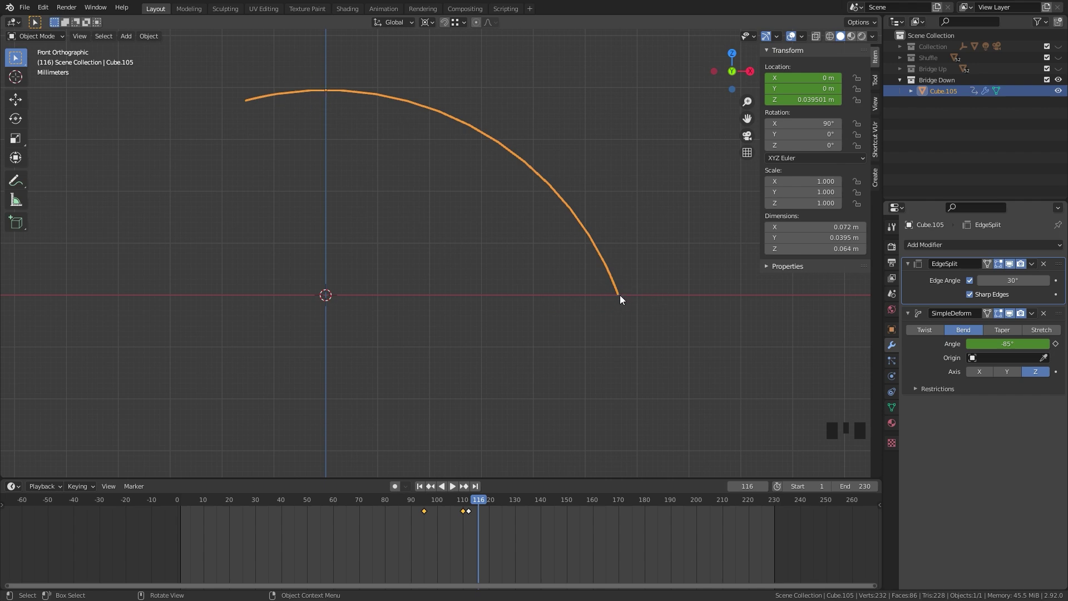
Step: At frame 119, clear Cube.105's keyframes so it stays bent at -85° without animation
left_click_drag(474, 503, 502, 517)
key("x")
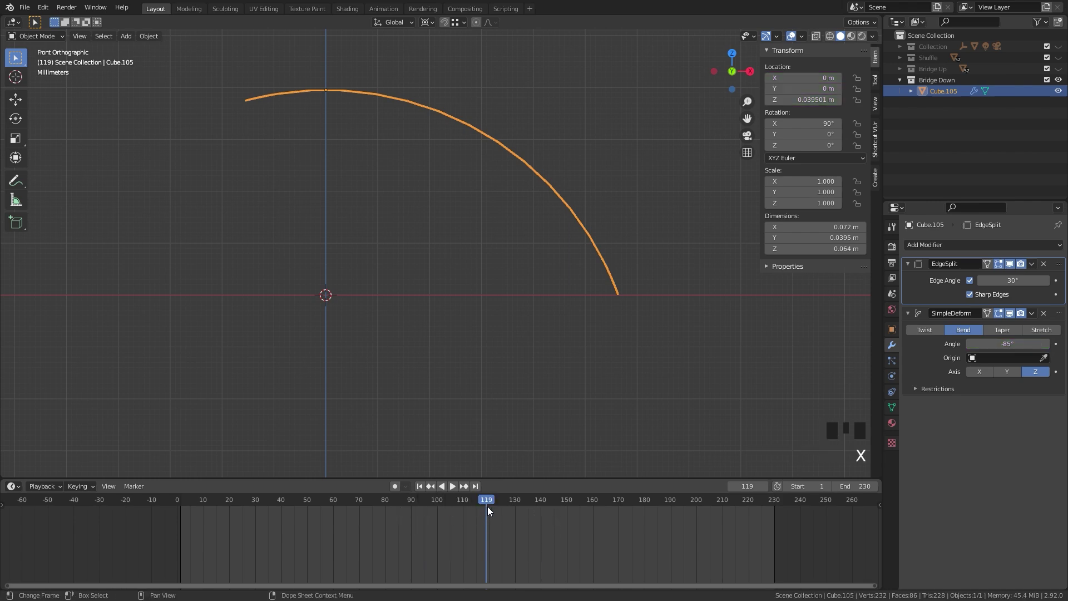
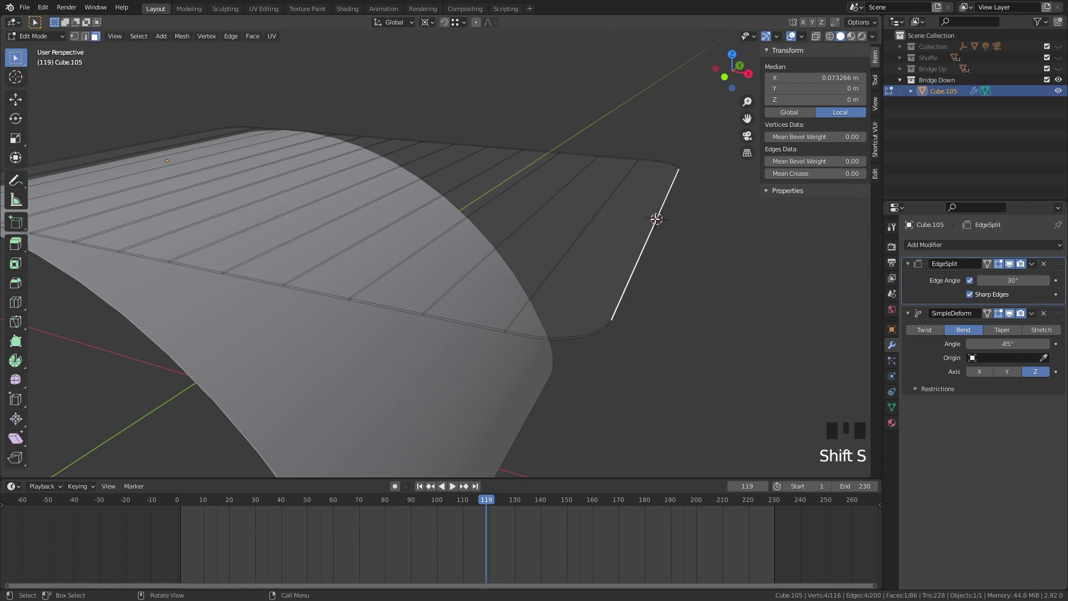
Step: Set the card's origin at its end edge via the 3D cursor and return it to the world origin, front view
key("Tab")
left_click_drag(511, 191, 566, 218)
left_click_drag(514, 241, 577, 234)
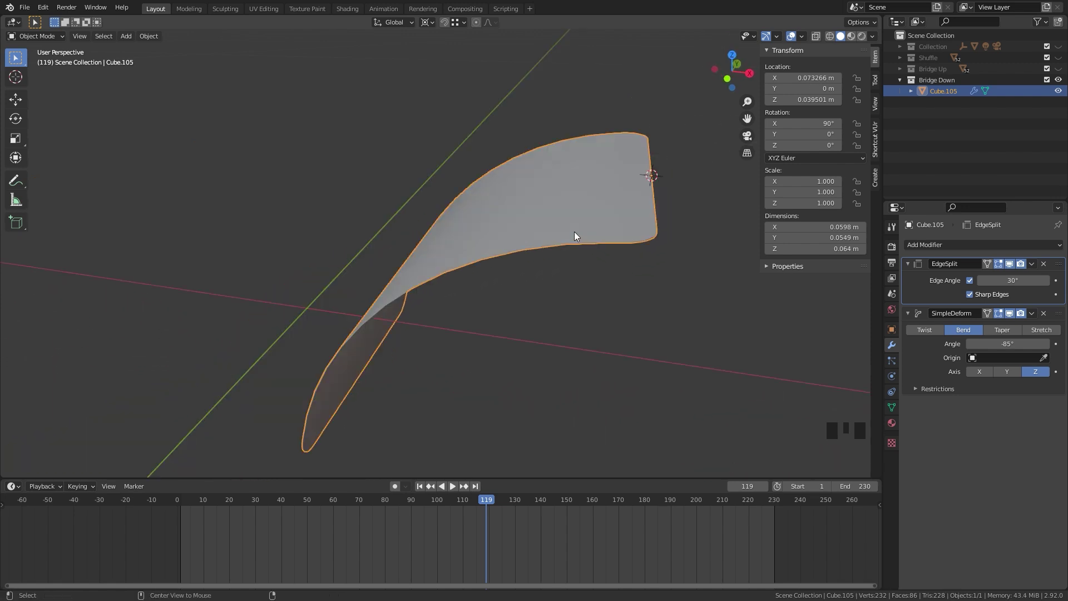
key("alt+g")
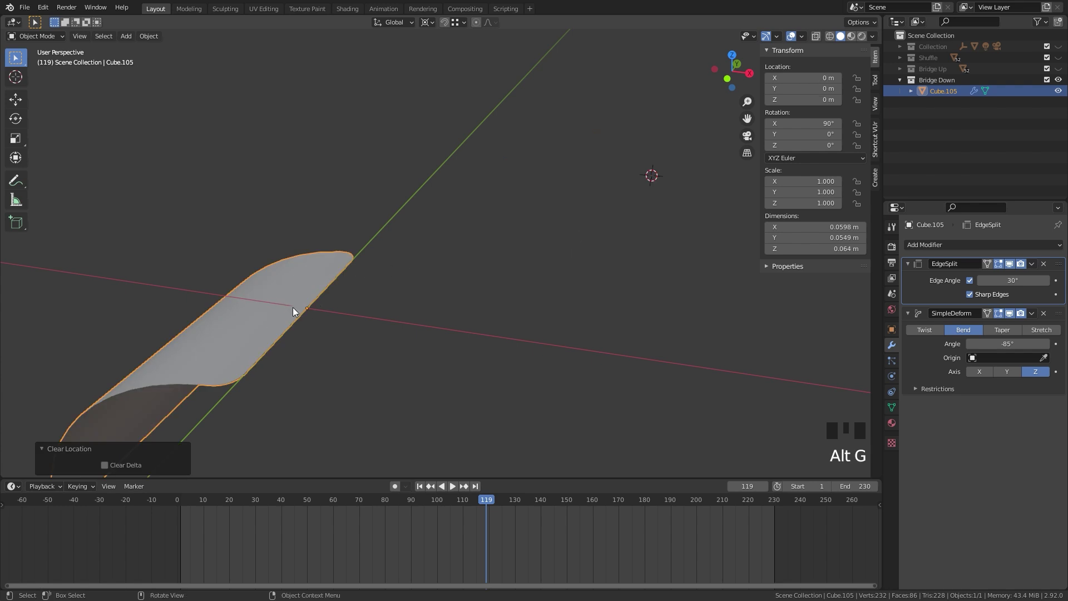
key("KP_1")
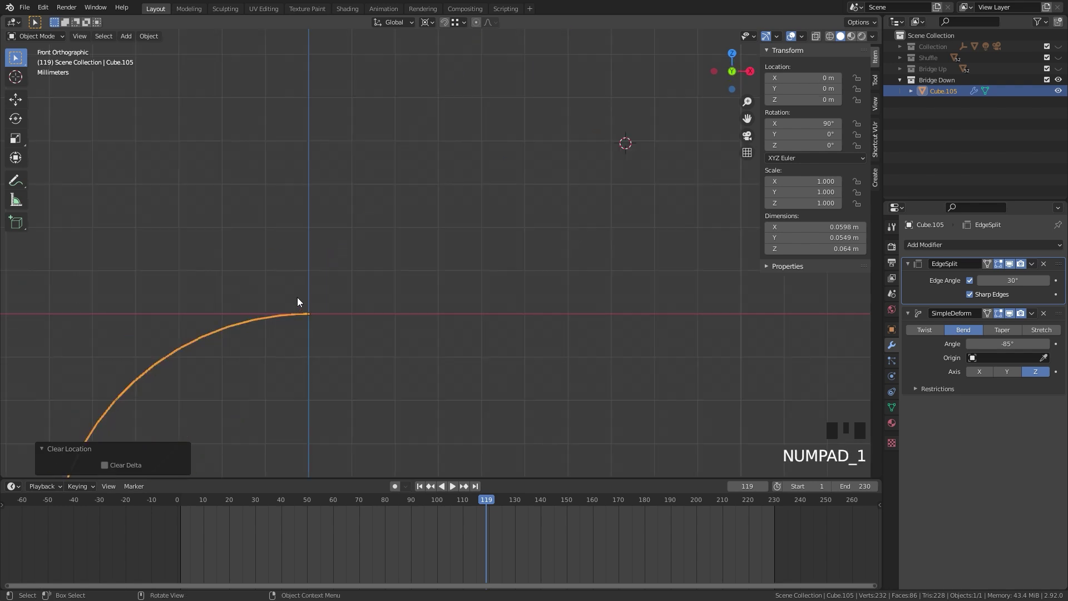
Step: Move Cube.105 0.069608 m along X and rotate it 69.7° so the arc tilts upward
key("g")
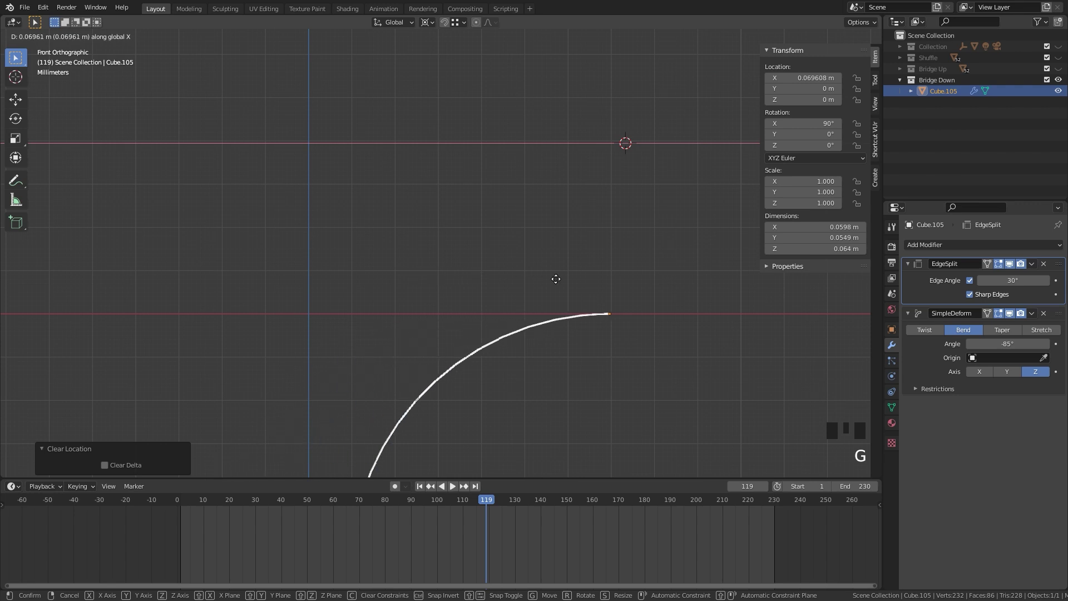
key("r")
key("r")
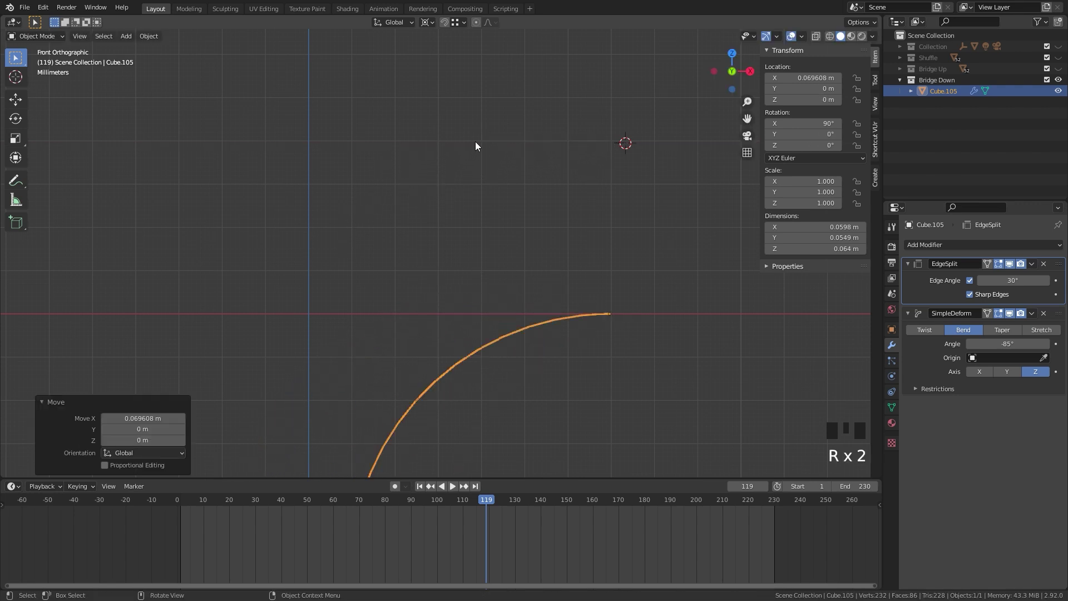
left_click_drag(425, 23, 472, 223)
scroll("up", 3)
middle_click(456, 308)
key("r")
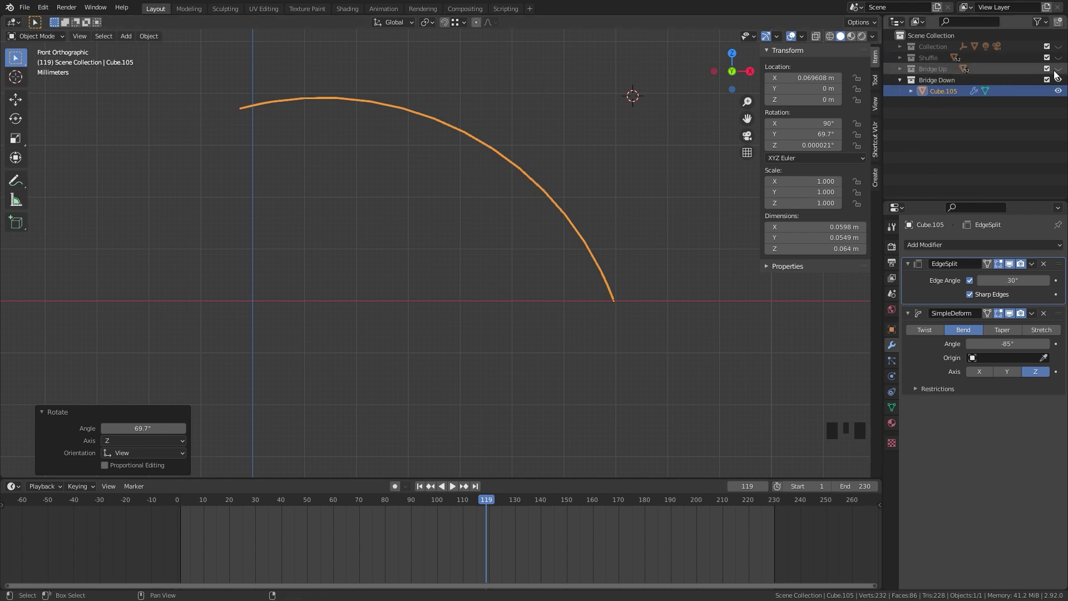
Step: Show the Bridge Up cards again and move Cube.105 to line up with the stack
left_click(1061, 70)
scroll("up", 3)
key("g")
scroll("up", 3)
left_click_drag(583, 329, 433, 276)
scroll("up", 3)
left_click_drag(456, 291, 184, 292)
scroll("up", 3)
key("g")
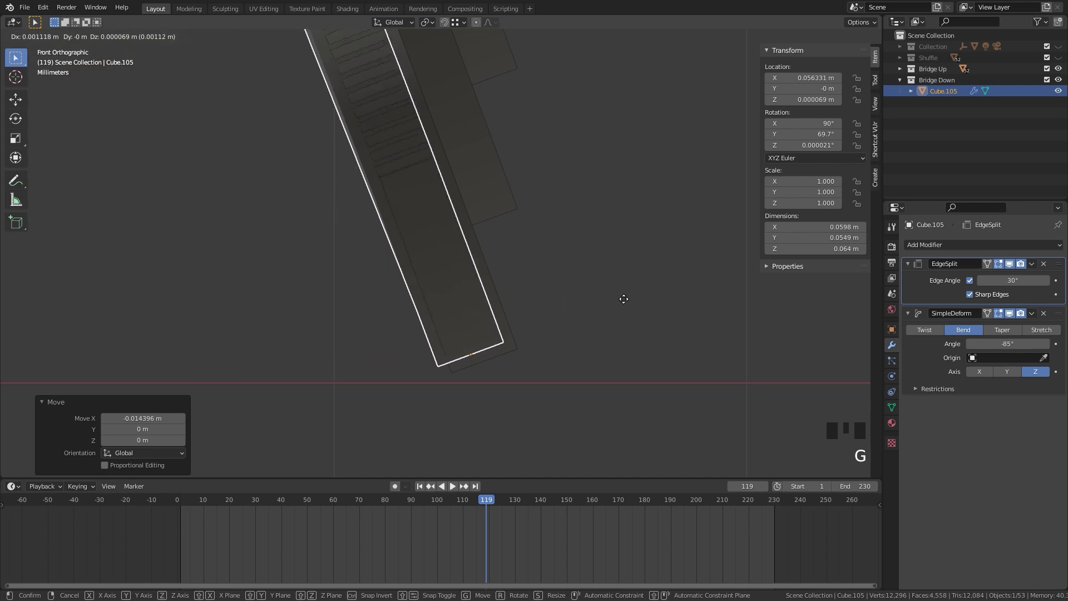
Step: Fine-tune the card to X 0.0564 m and exactly 70°, then frame the whole arch from the front
scroll("up", 3)
middle_click(503, 367)
key("z")
scroll("up", 3)
key("g")
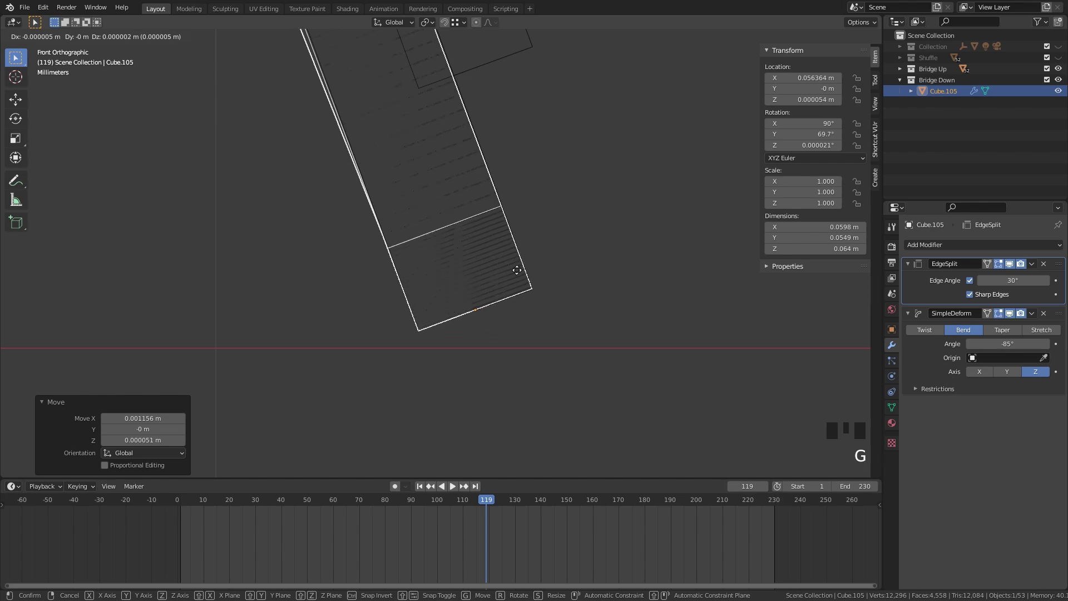
scroll("down", 3)
middle_click(217, 178)
scroll("up", 3)
scroll("up", 3)
key("r")
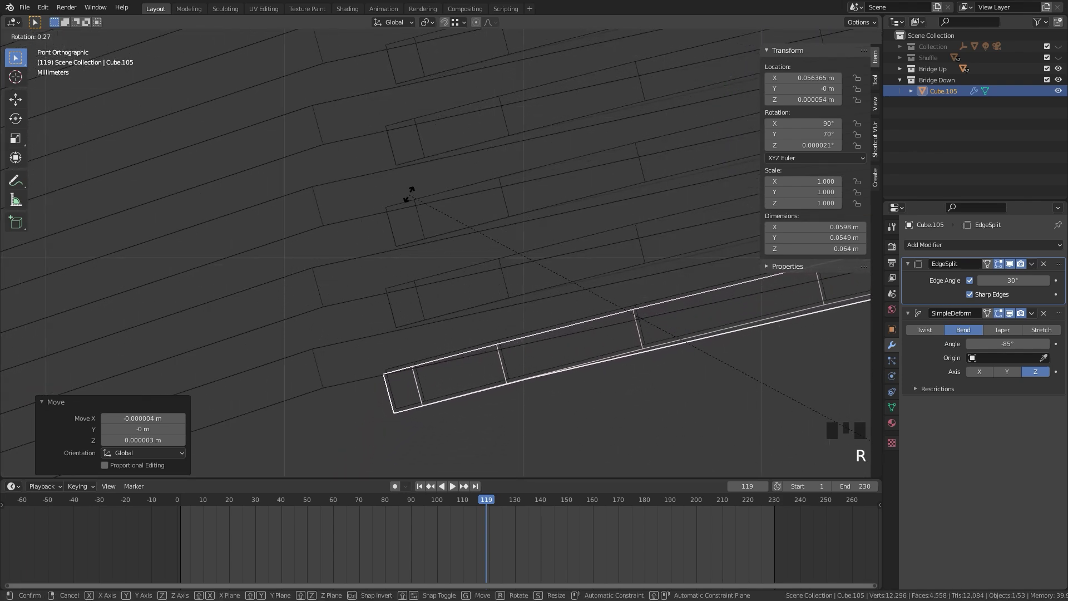
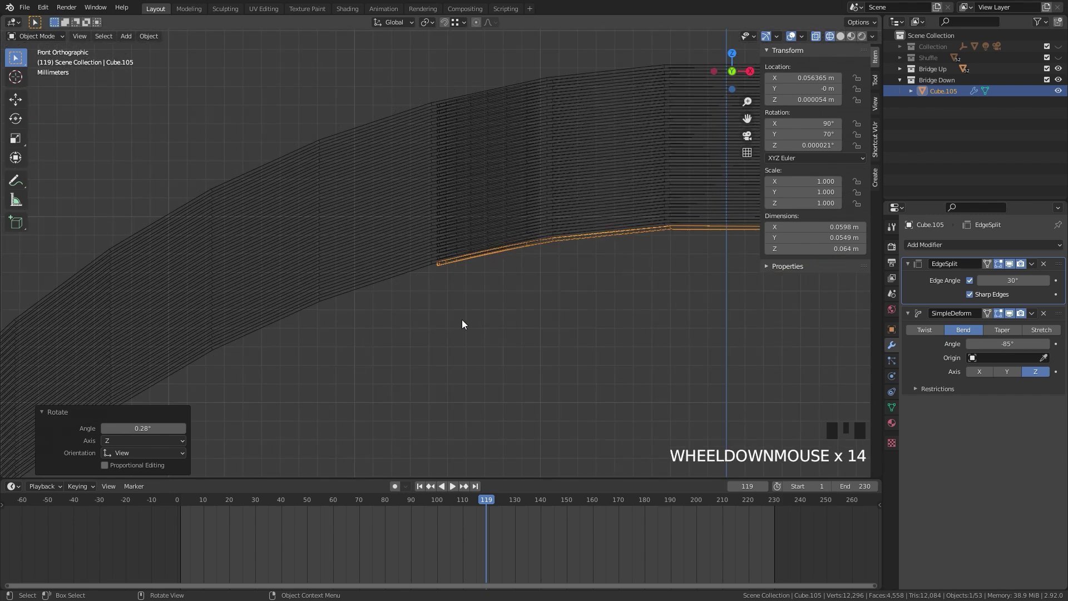
left_click_drag(533, 318, 469, 305)
scroll("up", 3)
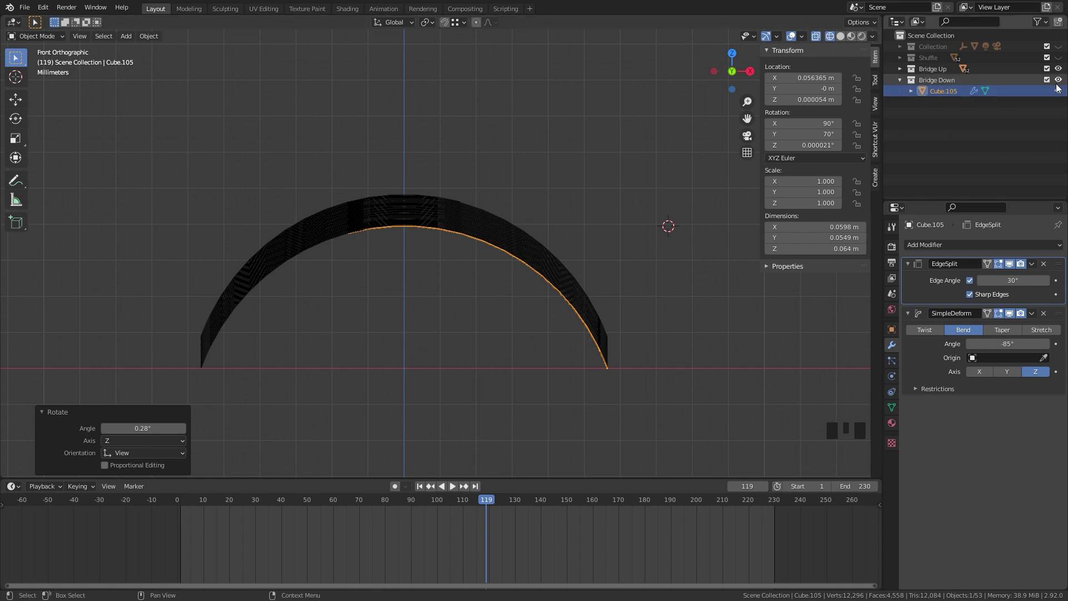
Step: Isolate Cube.105, keyframe its bend angle and 70° Y rotation at frame 115, then move to frame 120
key("4")
scroll("up", 3)
left_click_drag(541, 253, 488, 475)
left_click(486, 500)
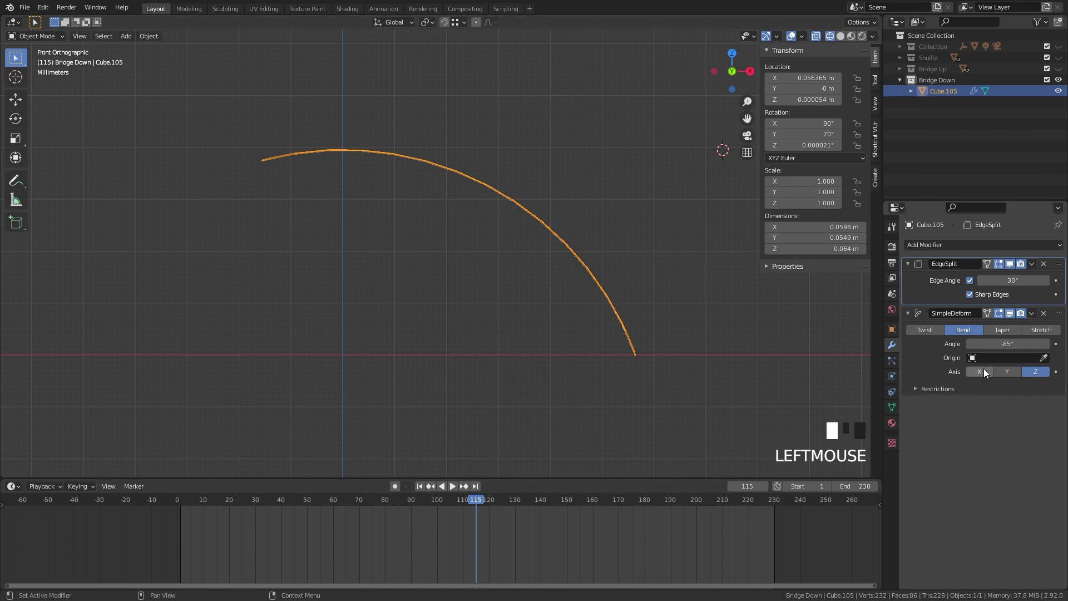
left_click(1060, 345)
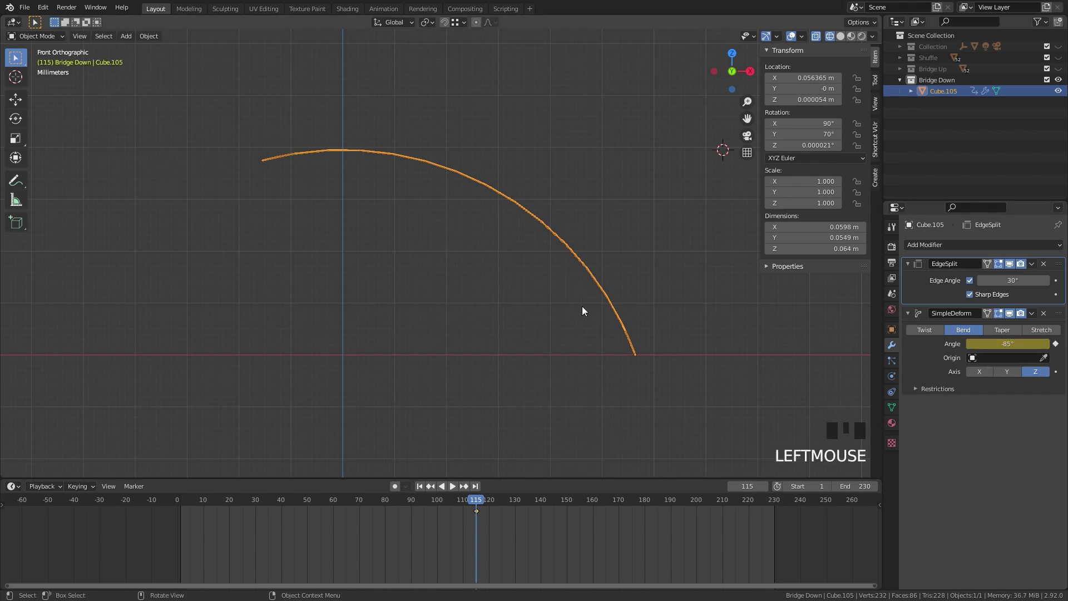
left_click_drag(521, 328, 539, 276)
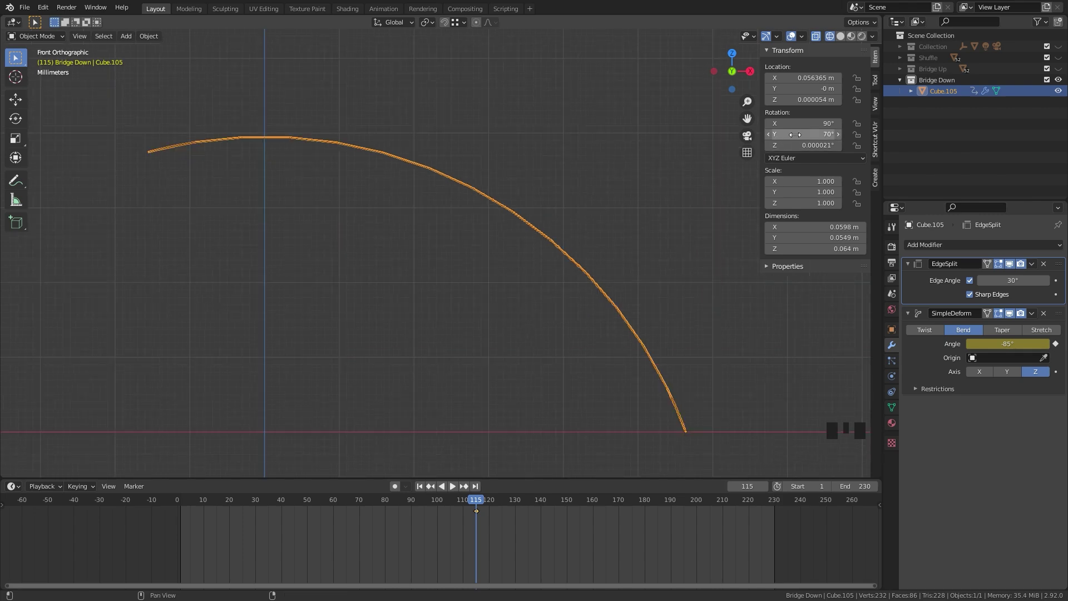
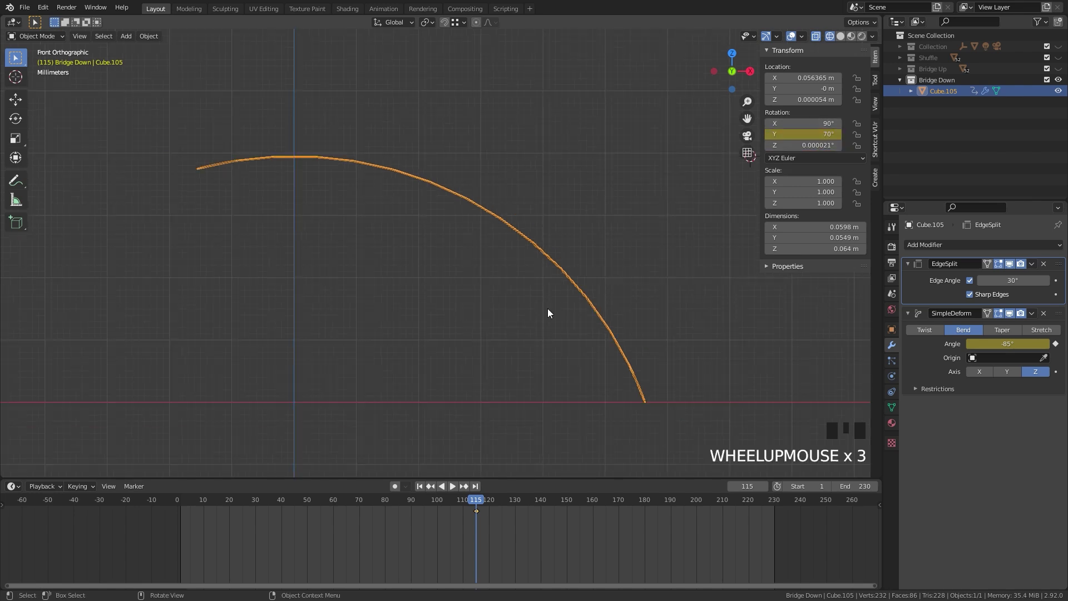
key("r")
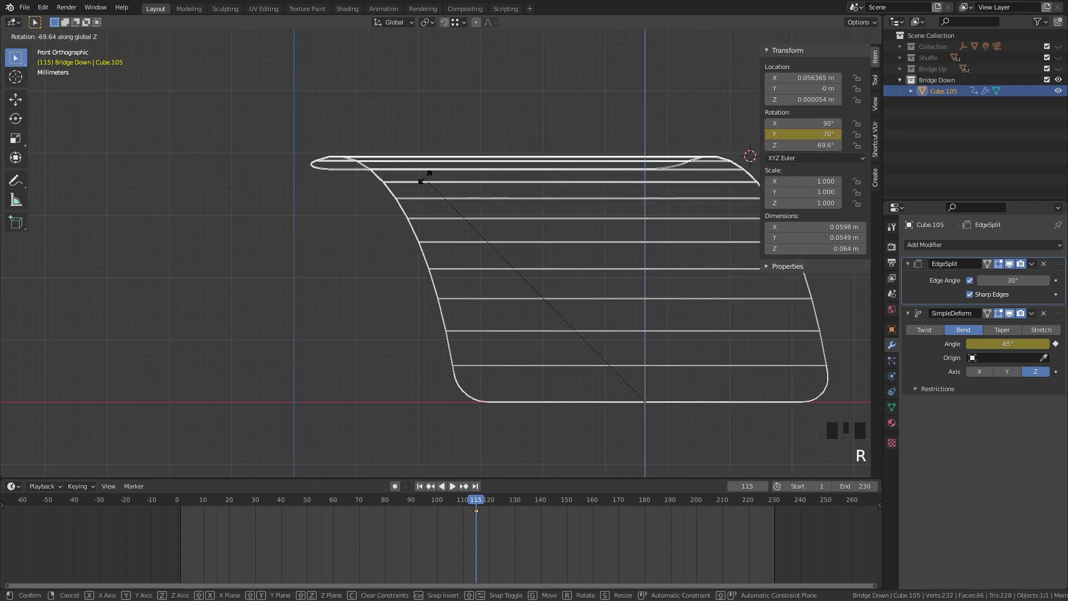
left_click(482, 505)
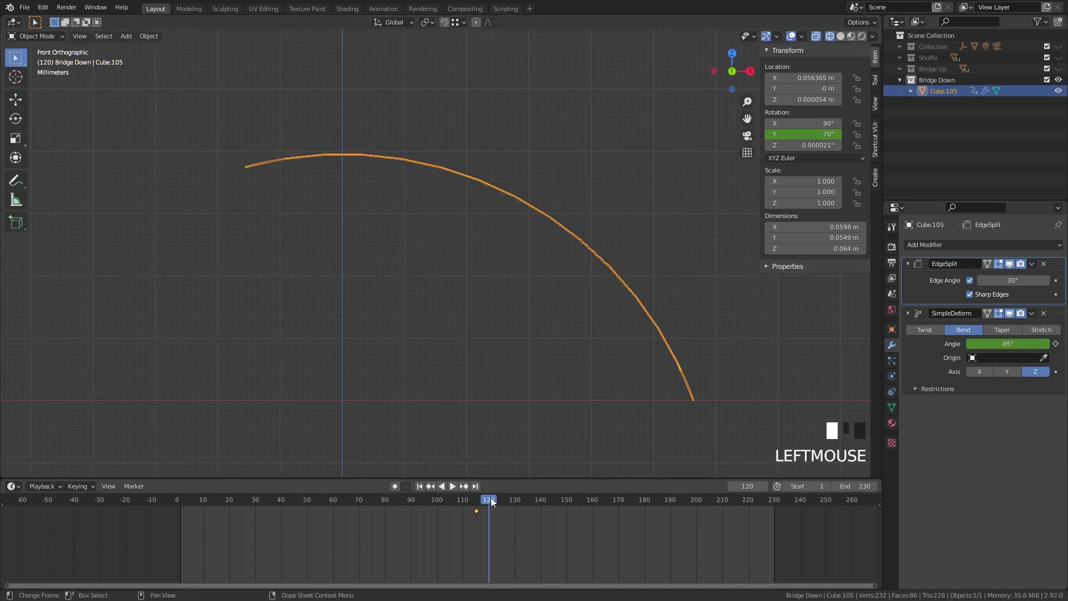
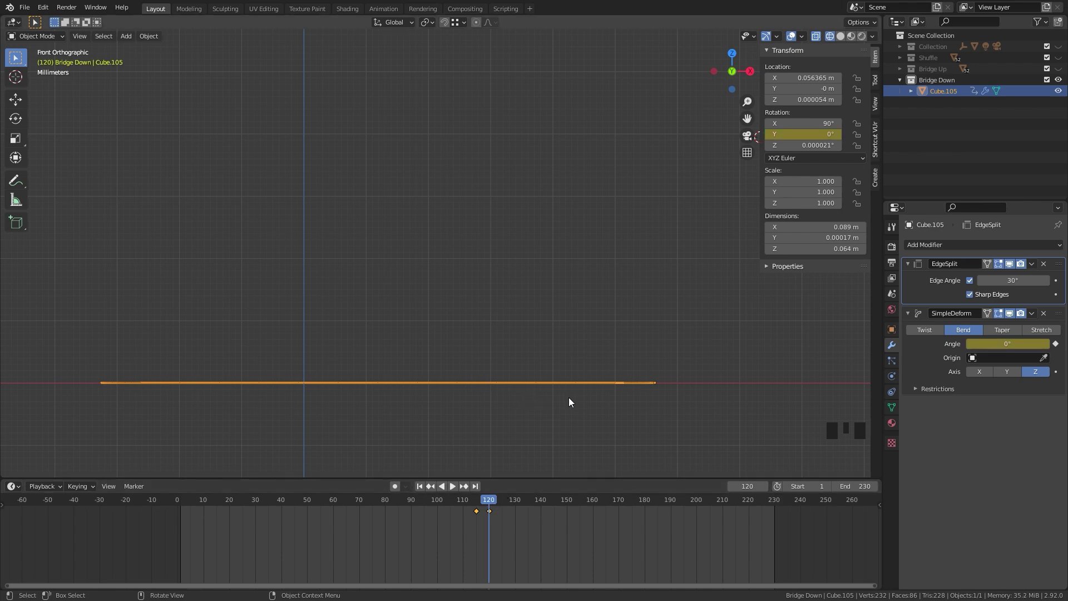
Step: Duplicate the flat card upward repeatedly into a 26-card stack, Cube.105 through Cube.130
scroll("up", 3)
middle_click(731, 448)
scroll("up", 3)
key("shift+d")
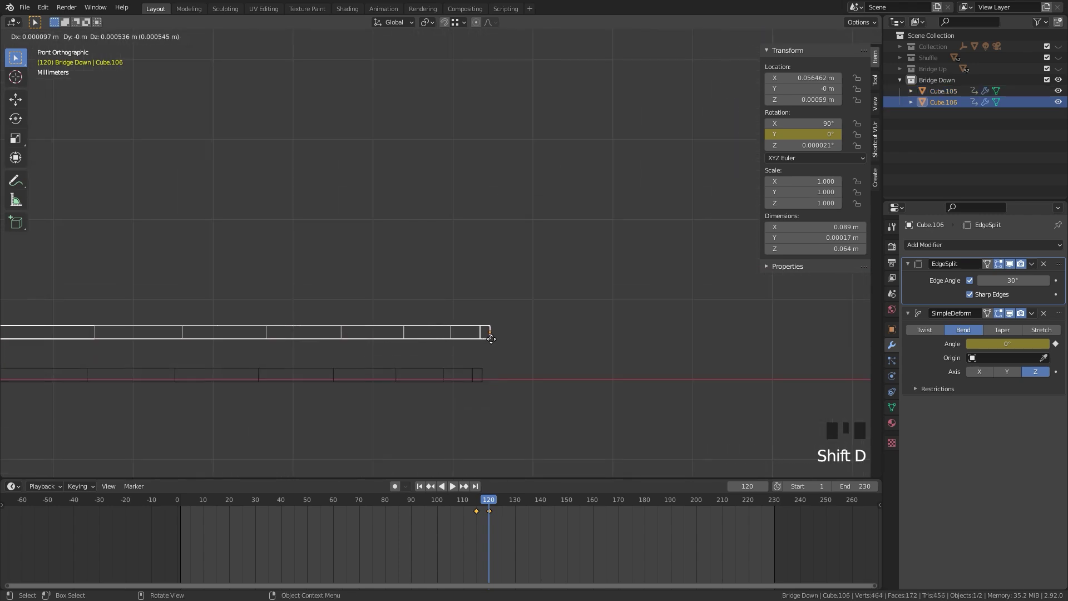
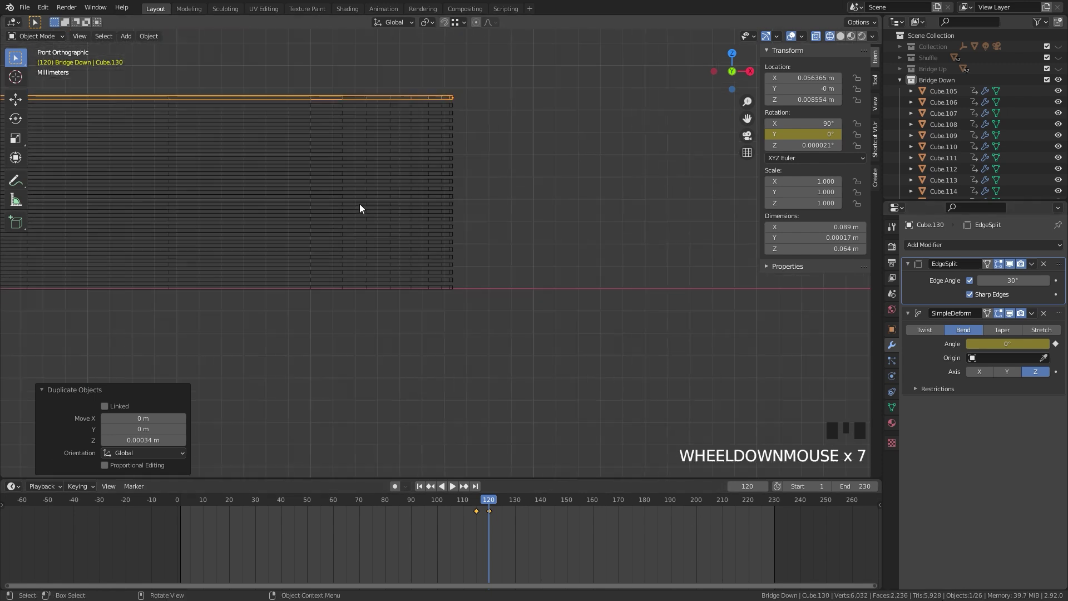
left_click_drag(402, 217, 421, 383)
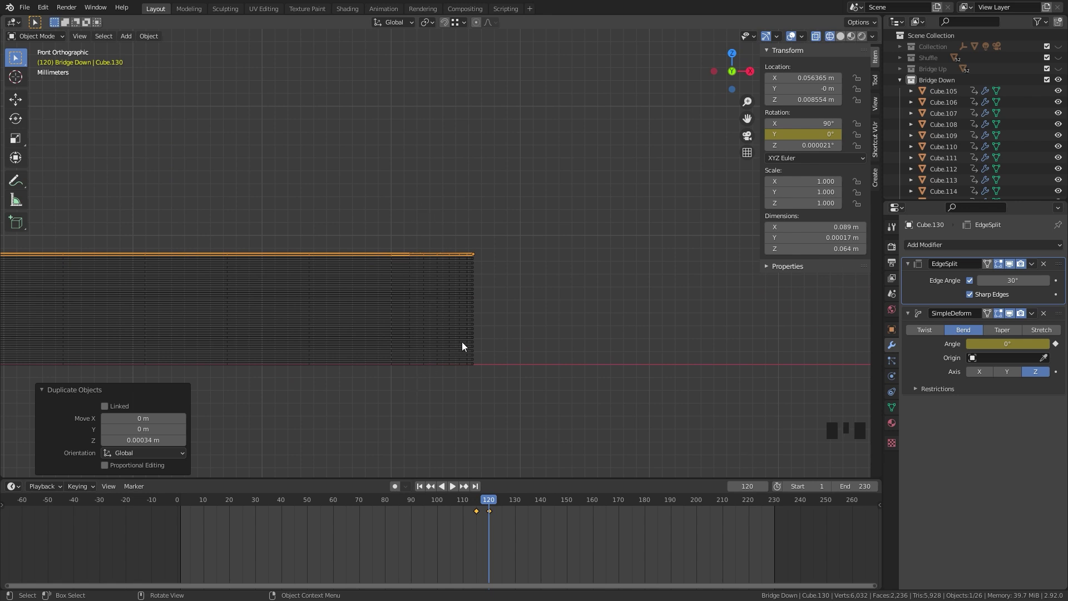
Step: Hide the sidebar to widen the view while staggering the cards' flatten keys over frames 115–175
key("n")
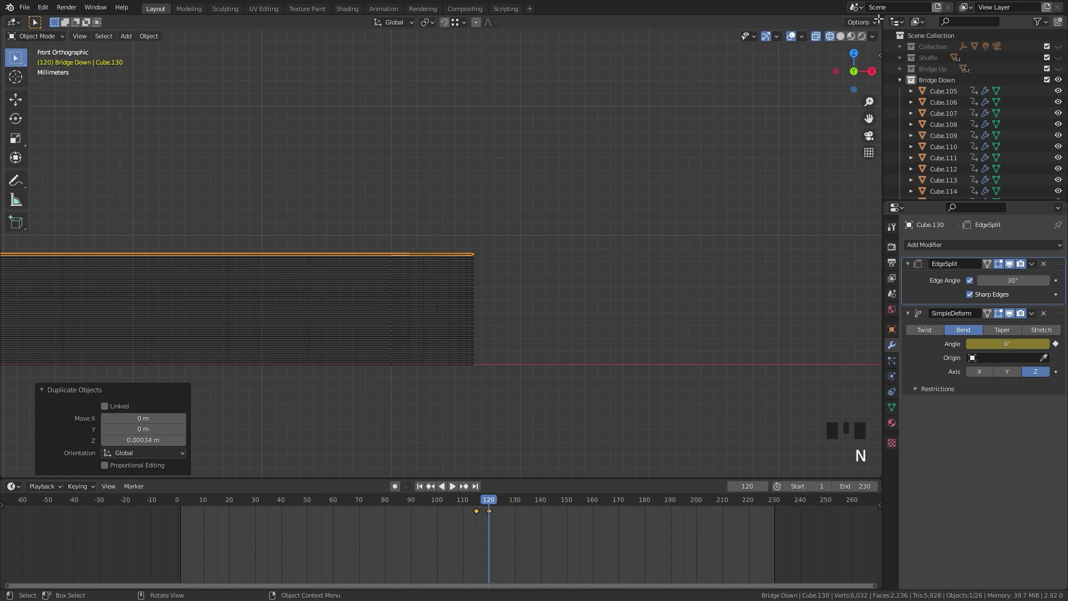
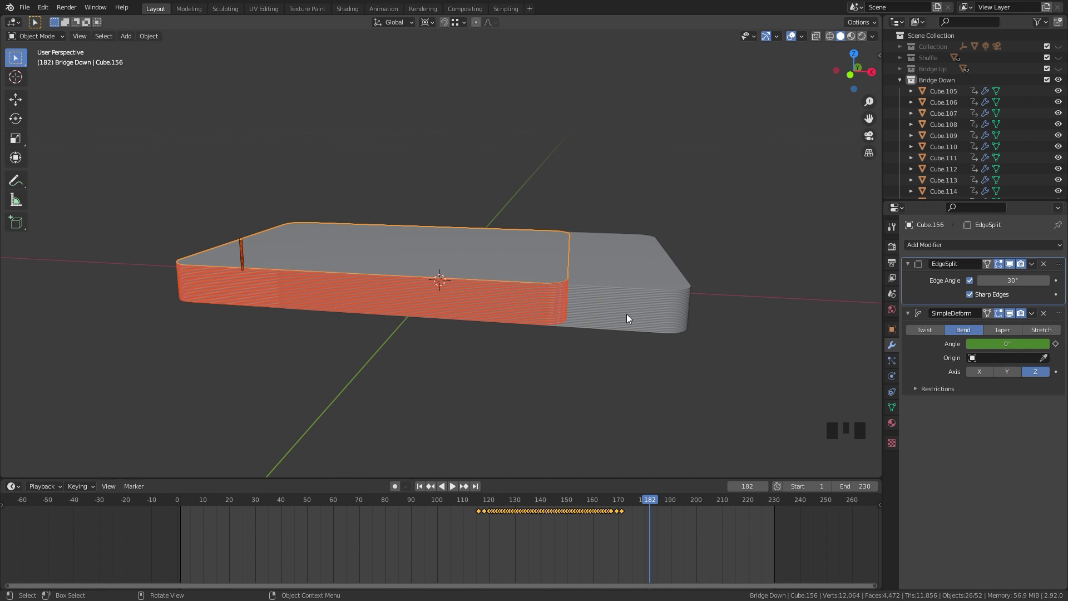
Step: Switch to front view, hide Bridge Down and pan across to the Shuffle deck
key("KP_1")
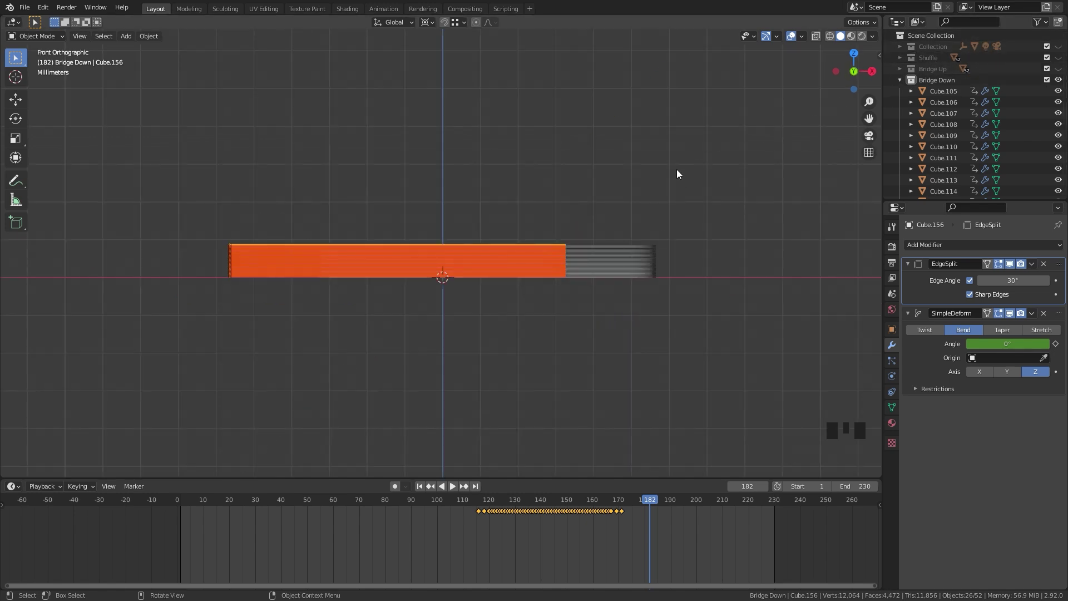
key("2")
left_click_drag(659, 507, 648, 346)
scroll("up", 3)
left_click_drag(693, 331, 488, 319)
scroll("up", 3)
left_click_drag(539, 407, 506, 303)
Step: Select the bottom Shuffle card Cube.001, snap the cursor to it and pan to the deck's end with Bridge Down shown
scroll("up", 3)
scroll("down", 3)
left_click(468, 273)
scroll("up", 3)
left_click(526, 316)
key("shift+s")
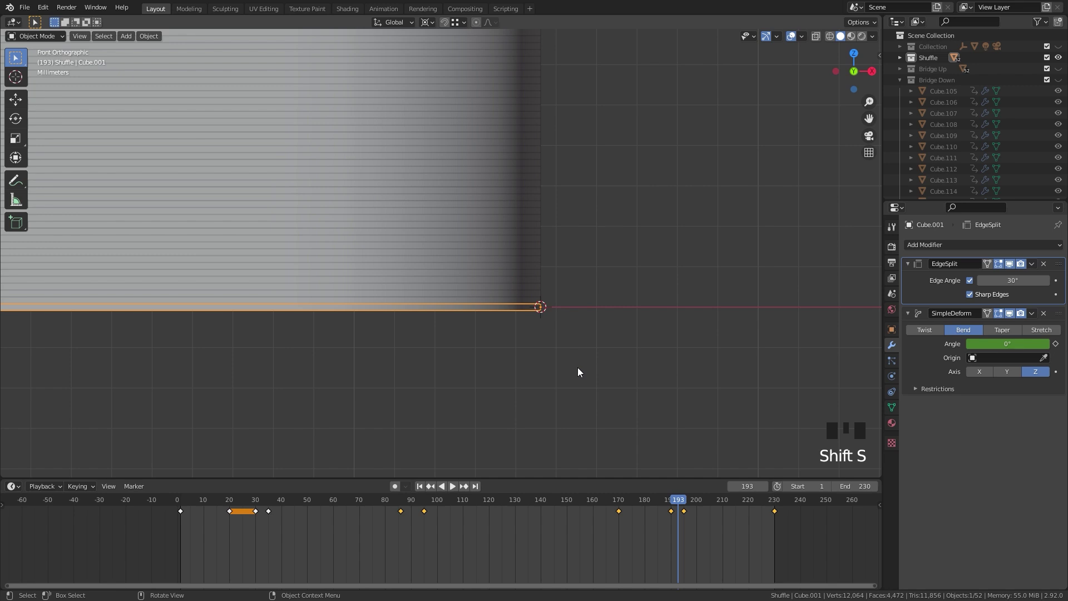
scroll("down", 3)
left_click_drag(343, 294, 753, 192)
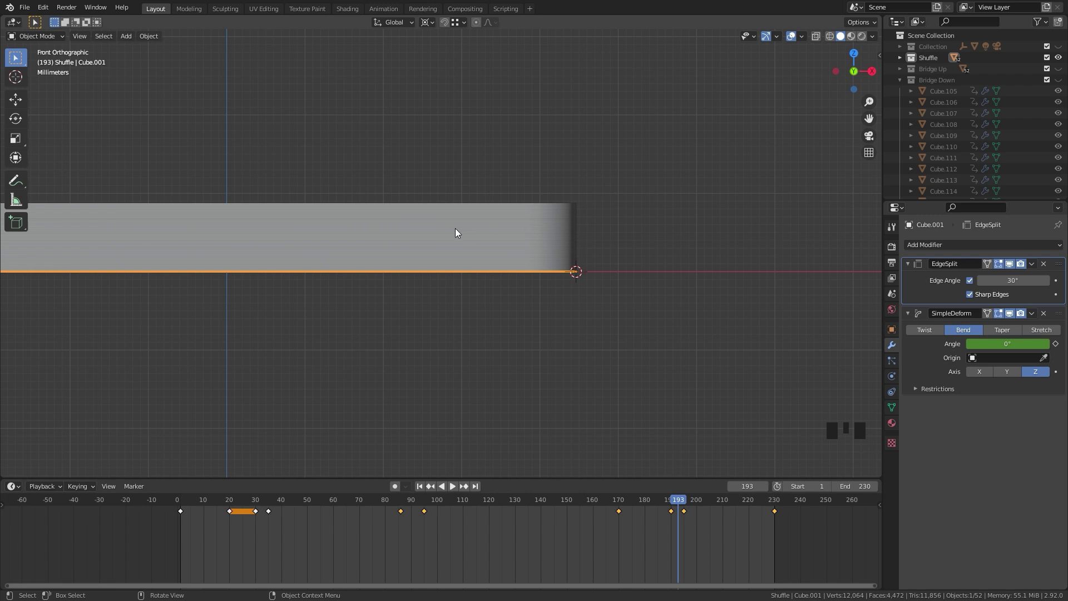
Step: Box-select the 26 Bridge Down cards and jump to frame 175
key("4")
left_click(546, 158)
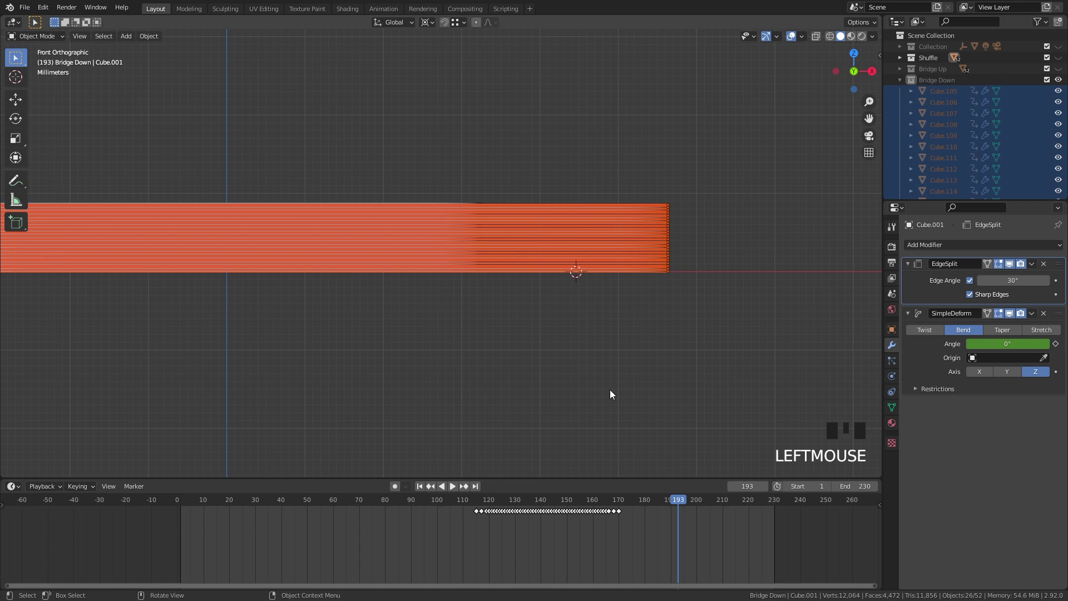
left_click_drag(676, 500, 408, 264)
scroll("down", 3)
scroll("up", 3)
left_click(598, 240)
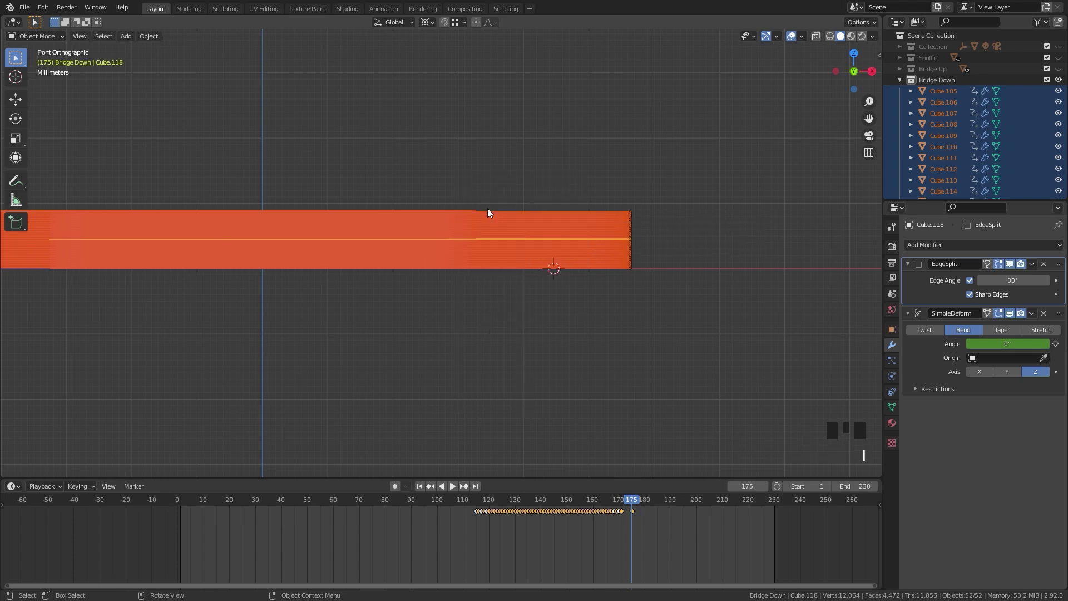
Step: Zoom to the card ends and slide the stack along X toward the Shuffle deck's end
left_click_drag(636, 502, 602, 296)
scroll("up", 3)
left_click_drag(697, 302, 574, 125)
left_click(574, 124)
scroll("down", 3)
scroll("up", 3)
middle_click(658, 270)
scroll("up", 3)
scroll("down", 3)
left_click_drag(458, 278, 649, 296)
key("g")
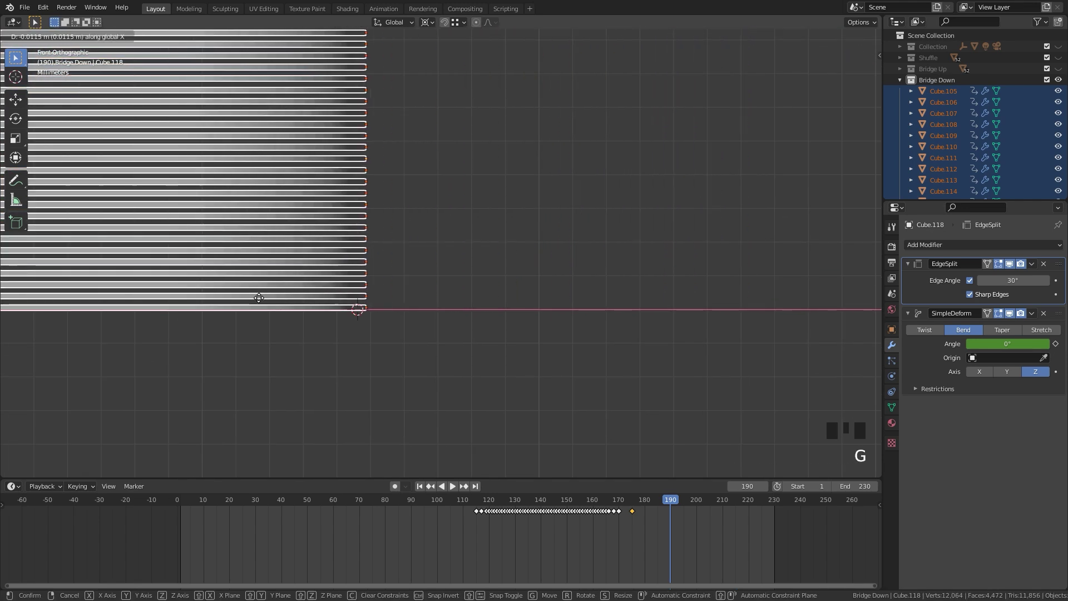
scroll("up", 3)
middle_click(270, 369)
scroll("up", 3)
left_click_drag(614, 329, 470, 196)
Step: Nudge the stack further along X in small moves, about 0.012 m in total
key("g")
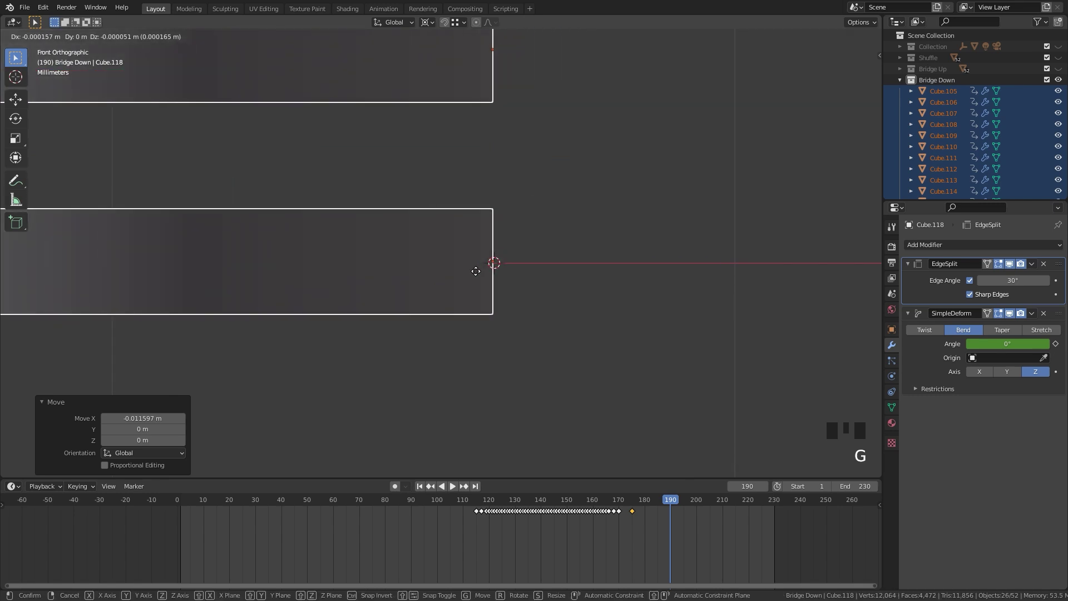
scroll("up", 3)
key("g")
key("i")
scroll("down", 3)
left_click_drag(277, 241, 700, 160)
Step: Pan to the deck's other end, pick a Shuffle card and snap the 3D cursor to it as a reference
key("2")
left_click_drag(668, 497, 355, 269)
scroll("up", 3)
left_click_drag(89, 329, 348, 317)
scroll("up", 3)
left_click(379, 313)
scroll("up", 3)
key("shift+s")
key("shift+s")
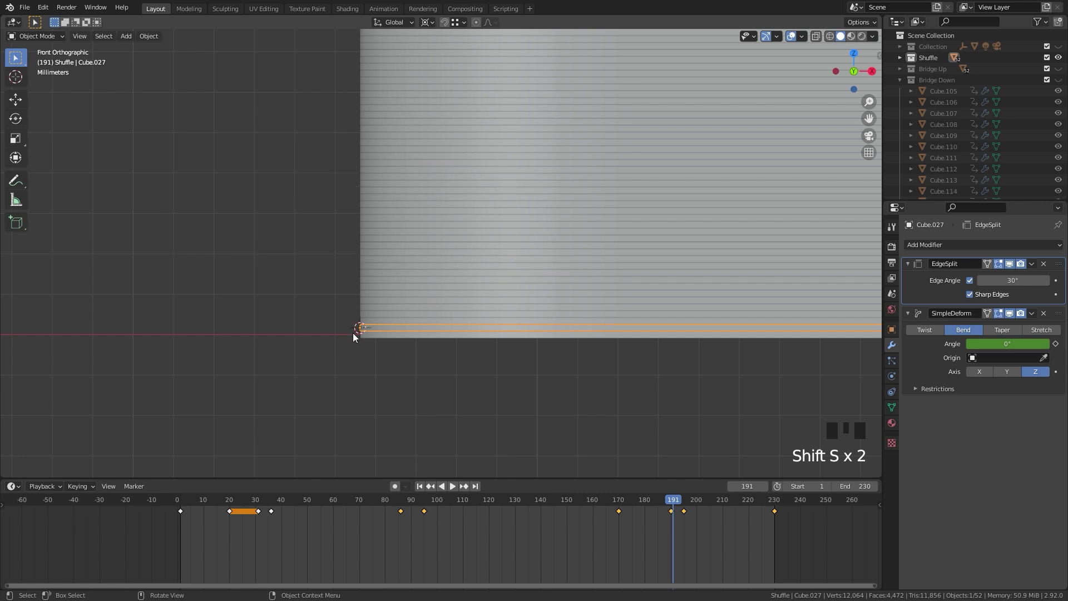
scroll("down", 3)
Step: Box-select the cards' left ends and slide the stack along X to the deck's edge
key("4")
left_click(244, 102)
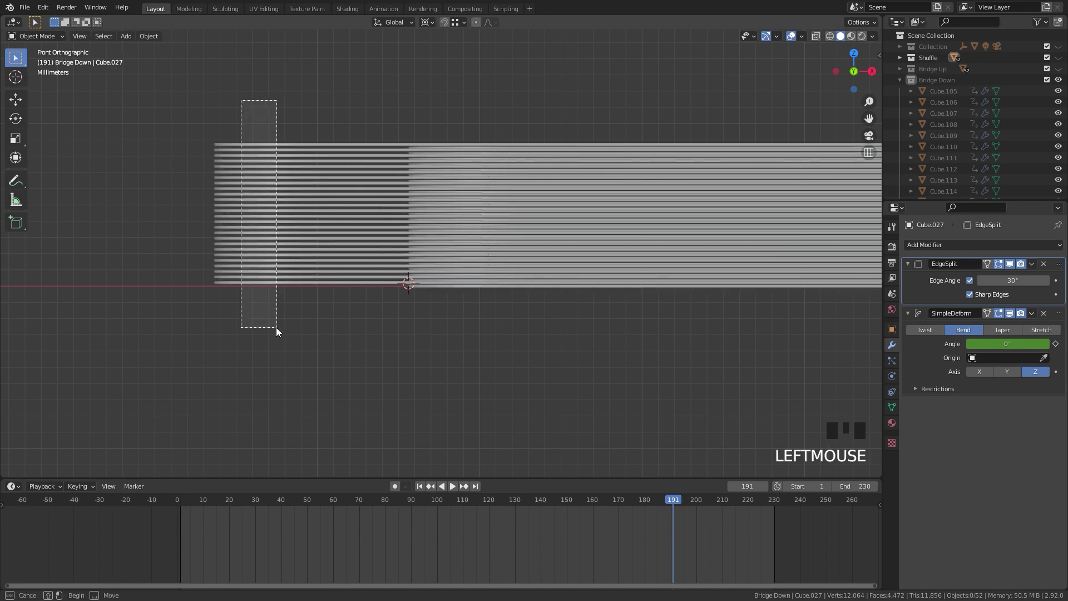
scroll("up", 3)
key("g")
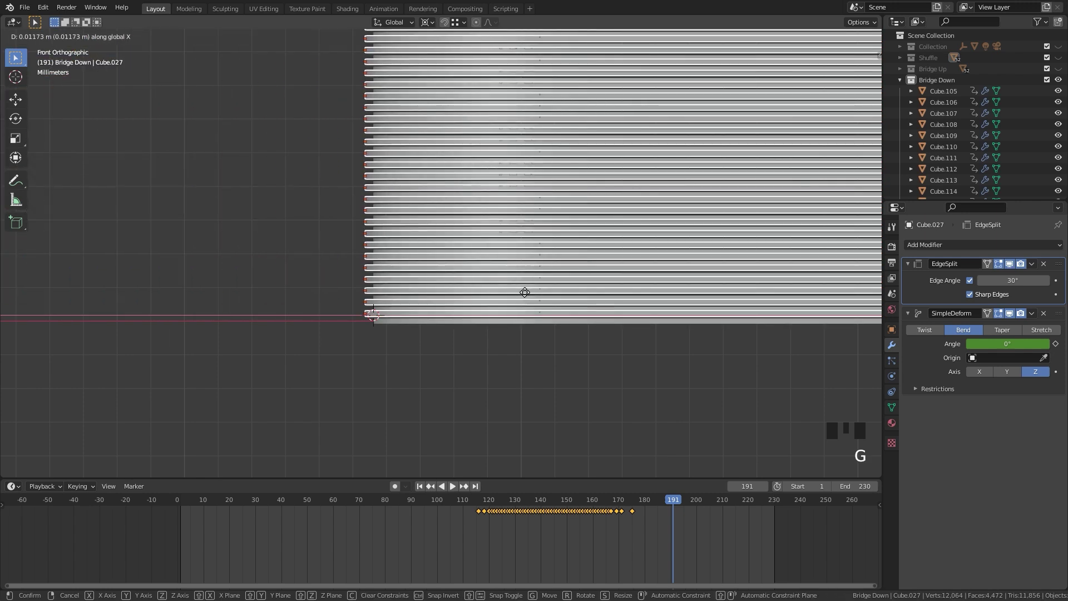
scroll("up", 3)
left_click_drag(260, 363, 401, 268)
scroll("up", 3)
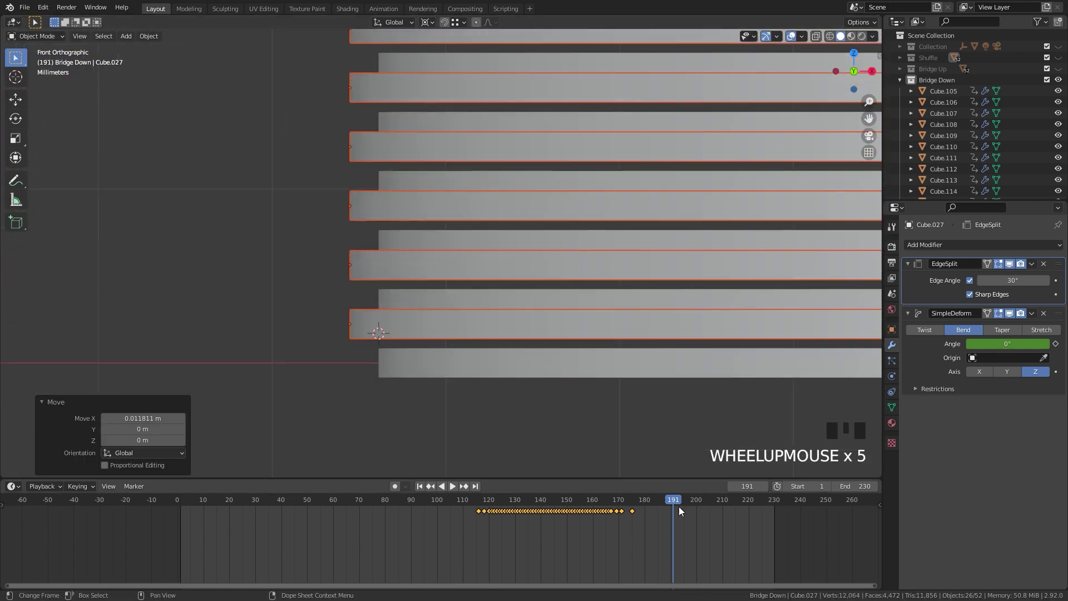
Step: At frame 190, fine-tune the stack's X position against the deck
left_click(678, 500)
scroll("down", 3)
key("g")
scroll("up", 3)
key("g")
scroll("up", 3)
left_click_drag(314, 373, 505, 205)
scroll("up", 3)
key("g")
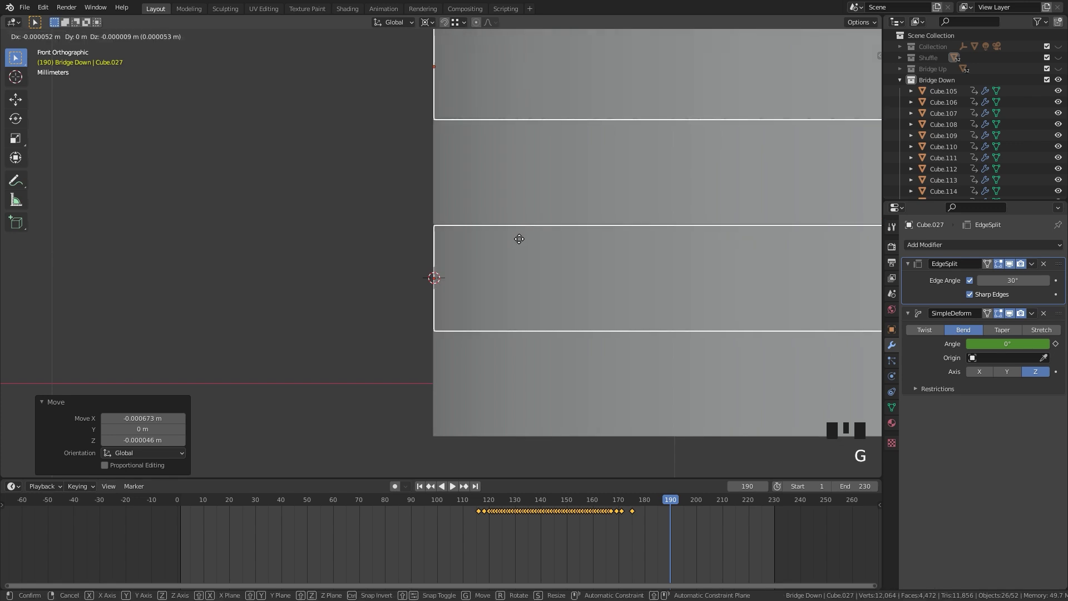
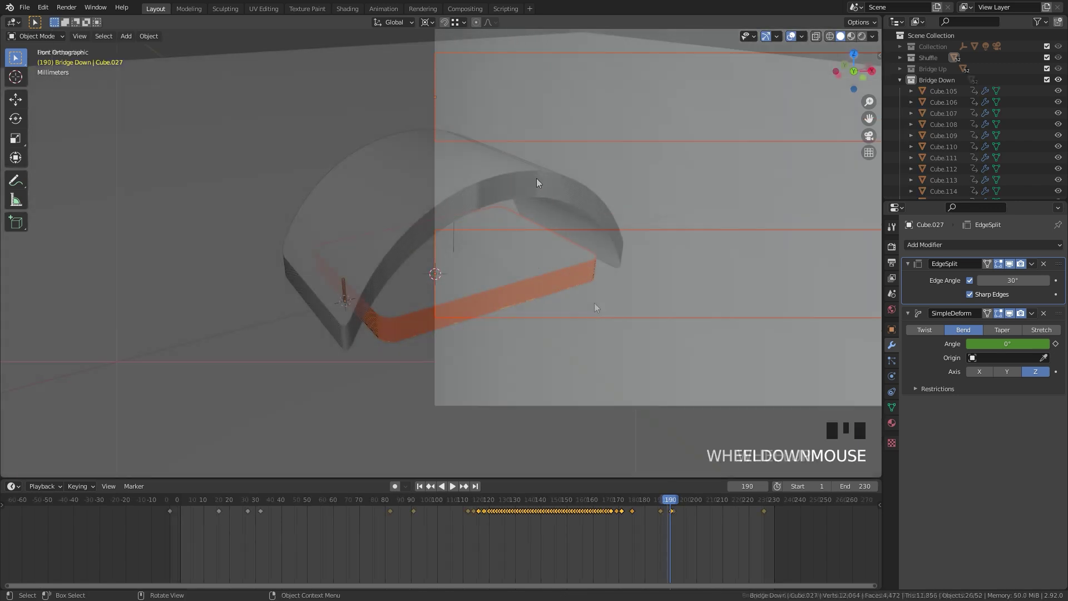
Step: Orbit around the arch and stack to inspect them, then exclude the Shuffle collection in the outliner
scroll("up", 3)
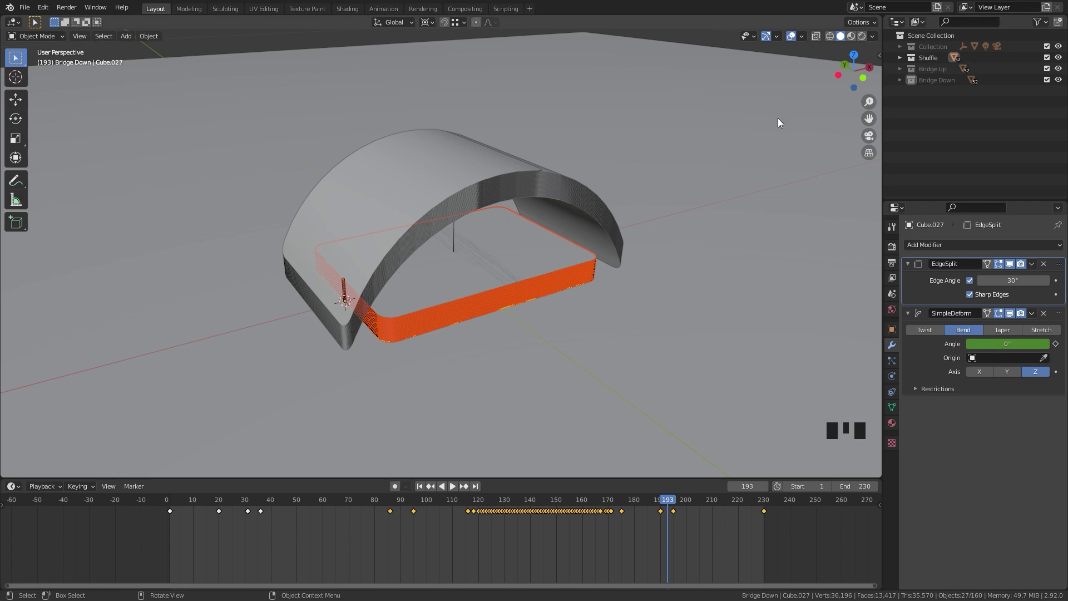
left_click_drag(588, 259, 588, 259)
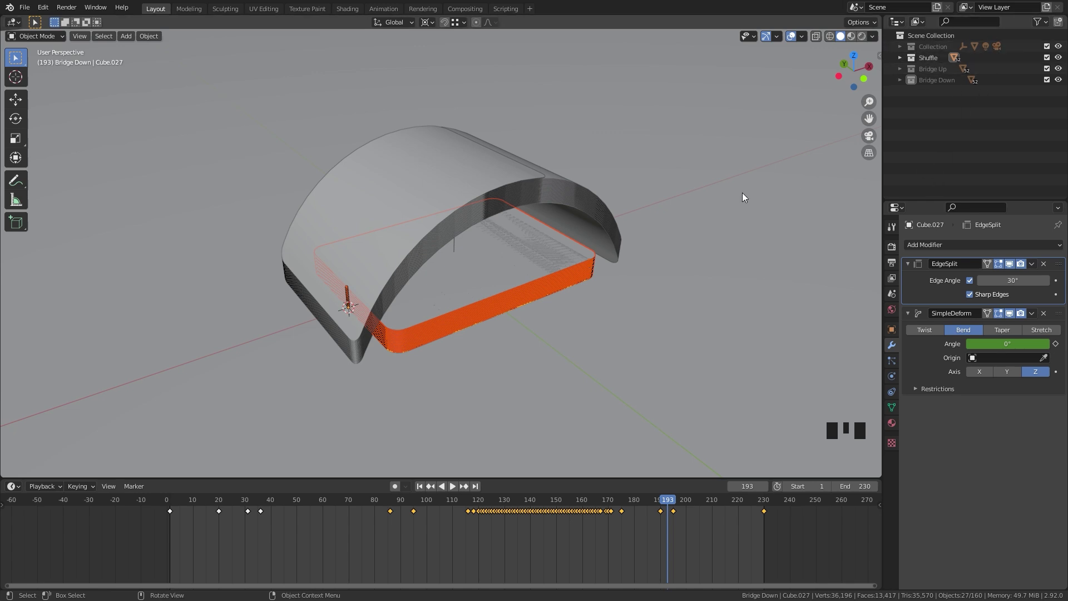
left_click_drag(592, 262, 970, 3)
left_click_drag(970, 3, 979, 4)
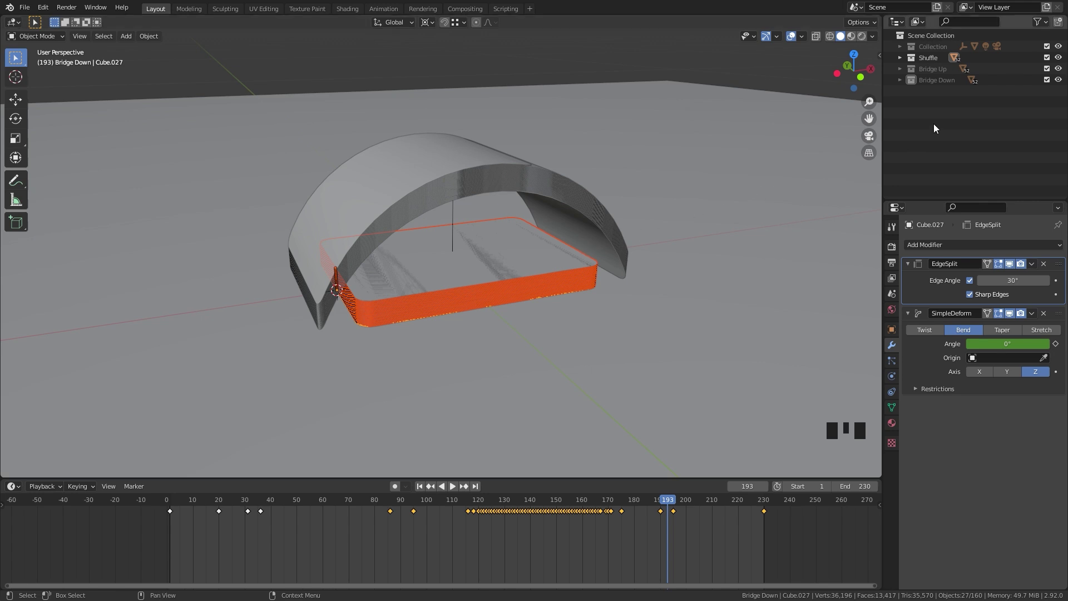
left_click(1047, 60)
Step: Exclude the Bridge Up and Bridge Down collections and frame the scene through the camera
left_click(1047, 68)
left_click(1047, 78)
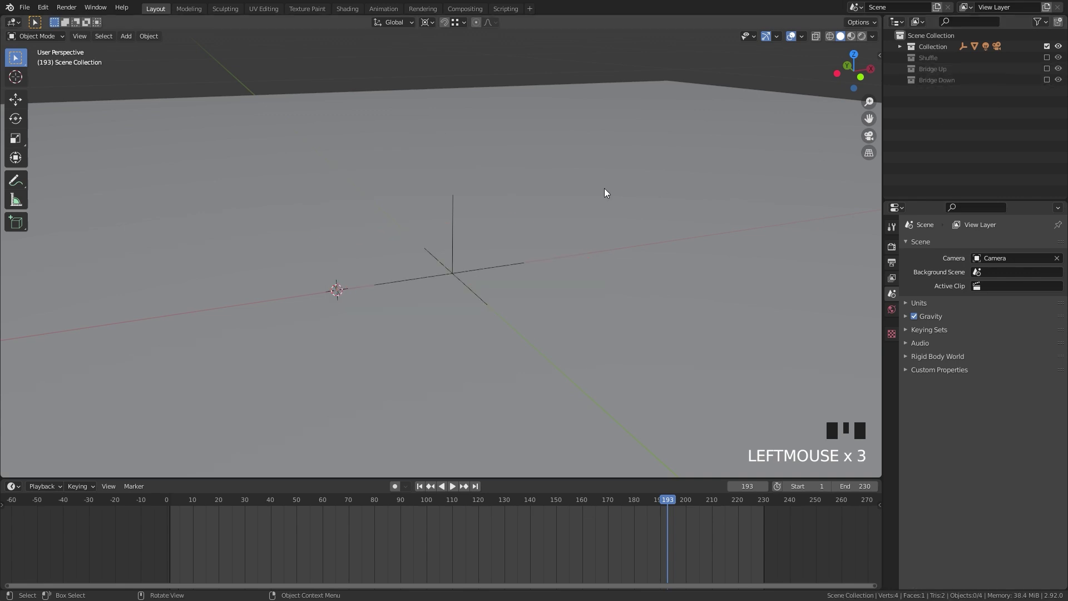
key("shift+c")
scroll("up", 3)
scroll("up", 3)
key("KP_0")
scroll("up", 3)
scroll("down", 3)
Step: Add a Shuffle collection instance and key its render visibility on at frame 95, off at 96
key("shift+a")
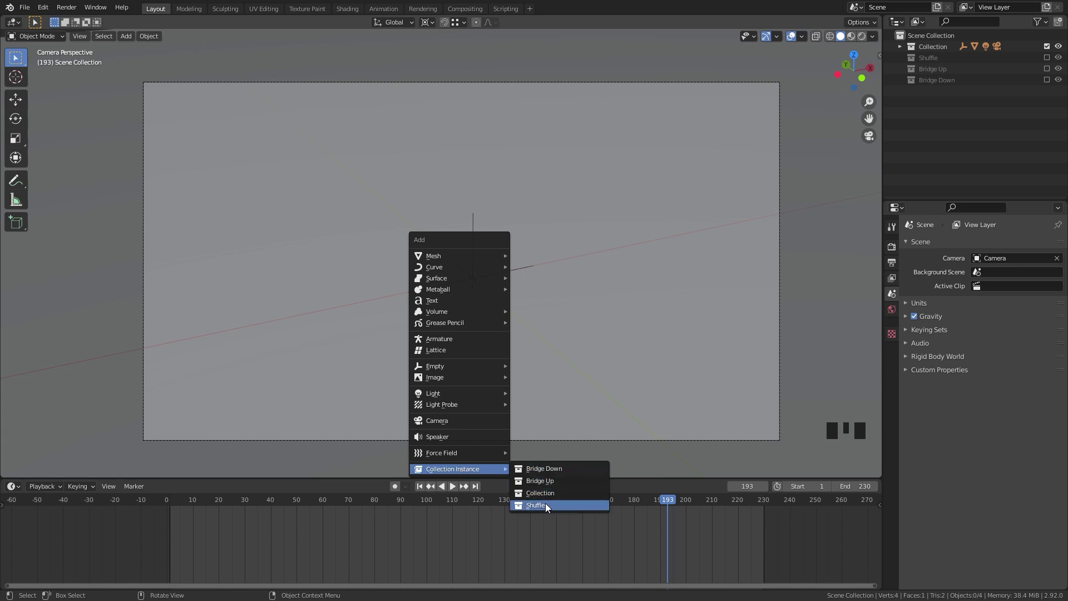
left_click_drag(668, 500, 719, 225)
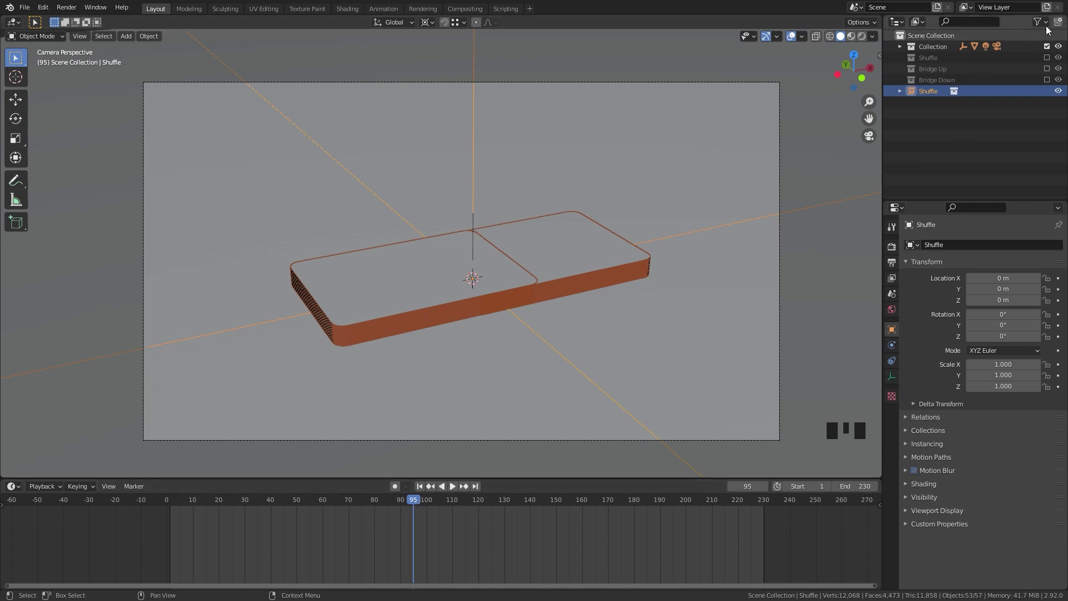
left_click_drag(1045, 22, 1055, 100)
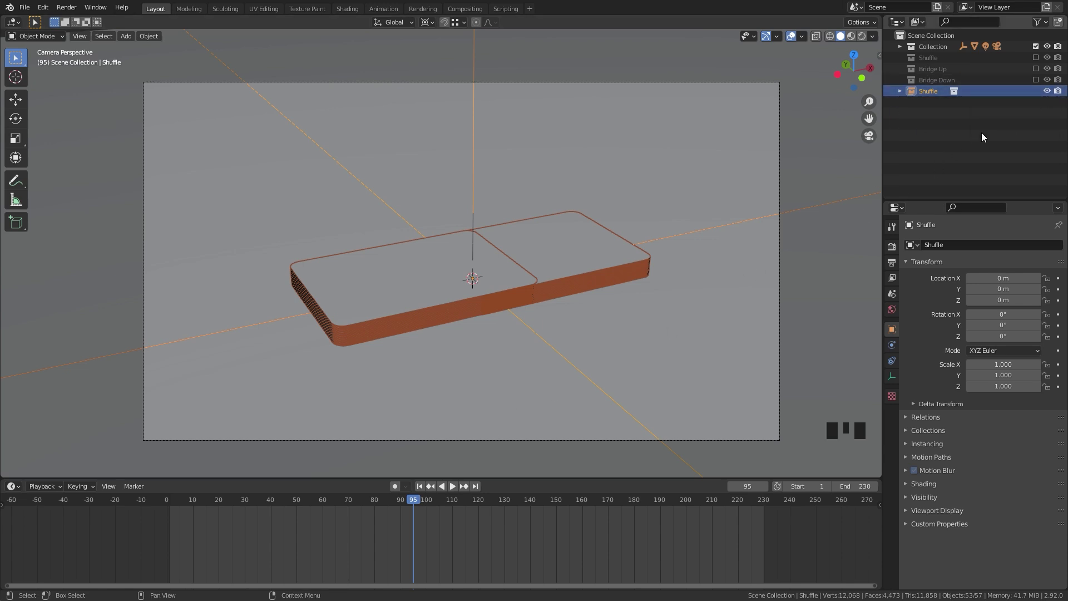
key("i")
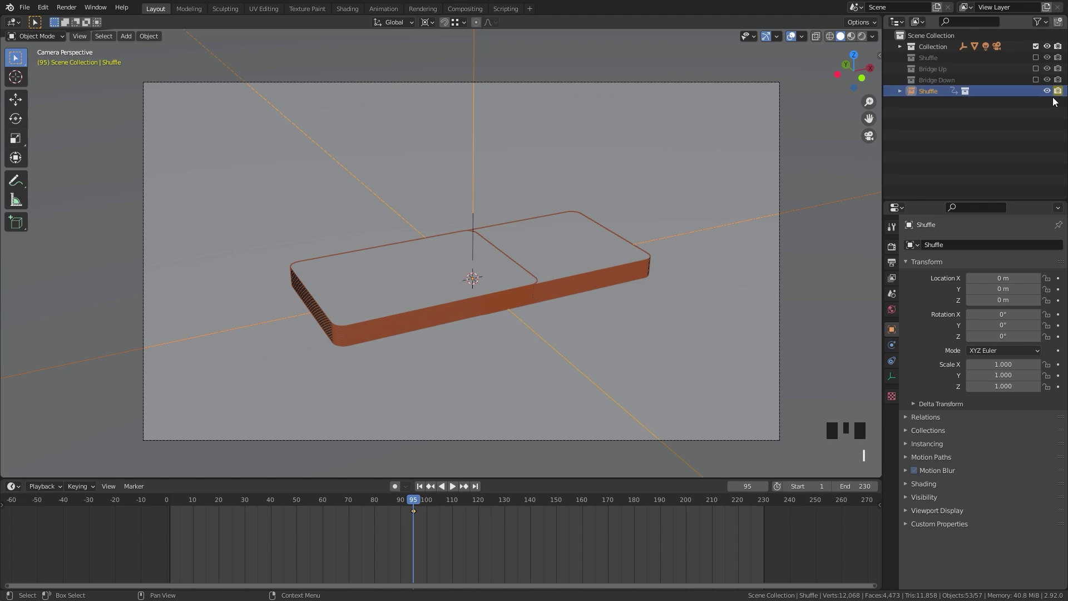
key("Right")
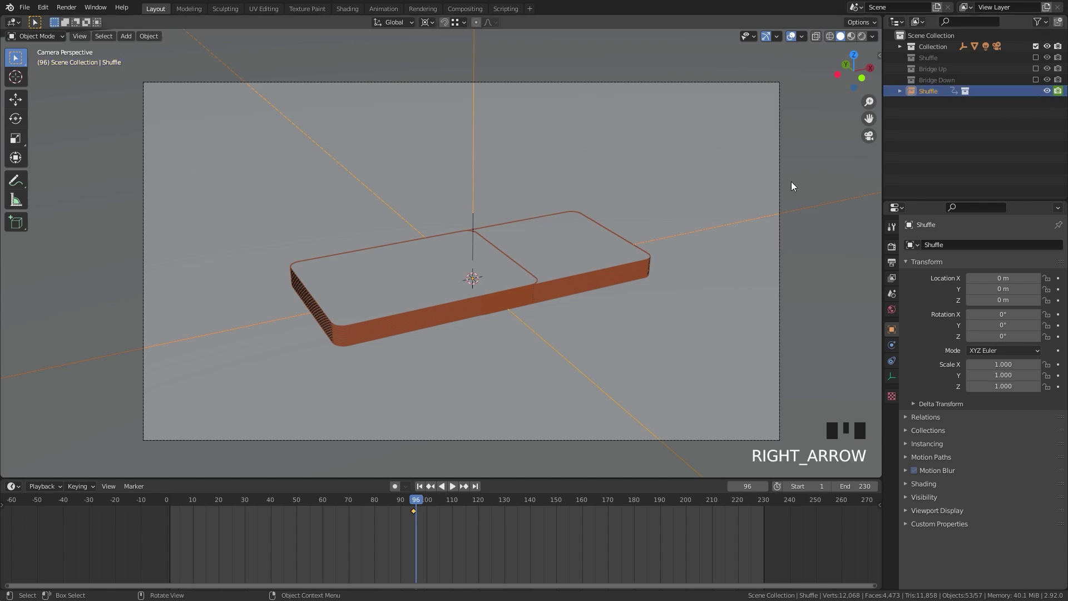
left_click(1064, 96)
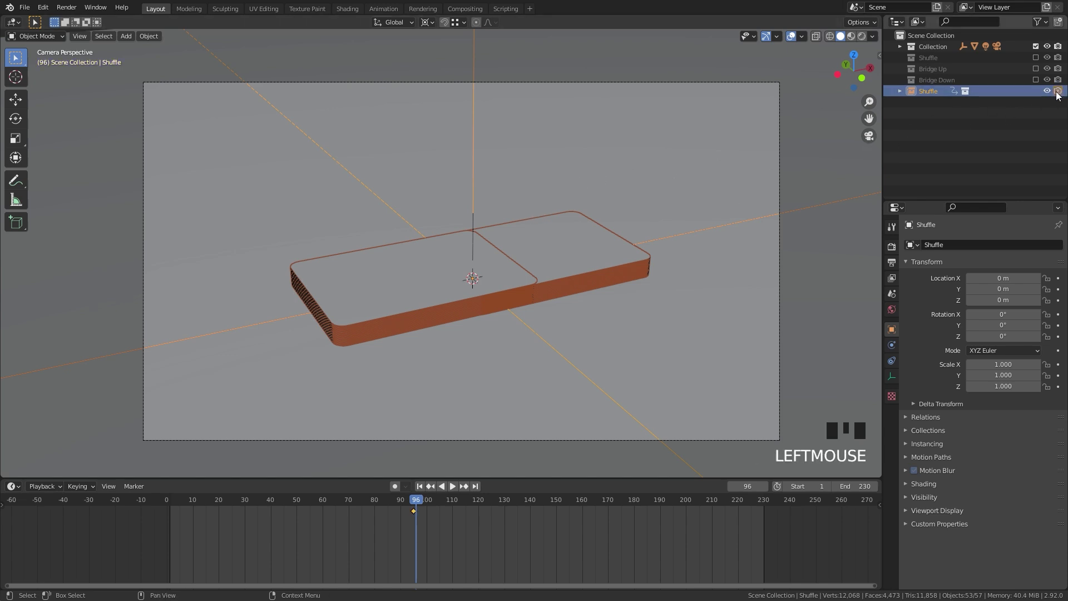
key("i")
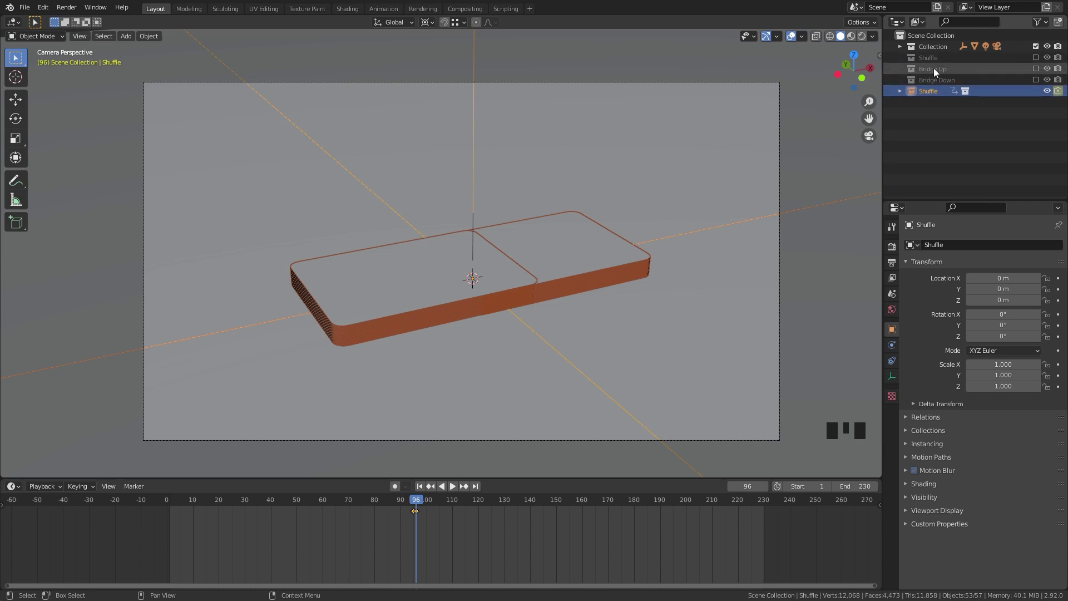
key("shift+a")
Step: Add a Bridge Up collection instance and key its render visibility at frames 95 and 96
key("shift+a")
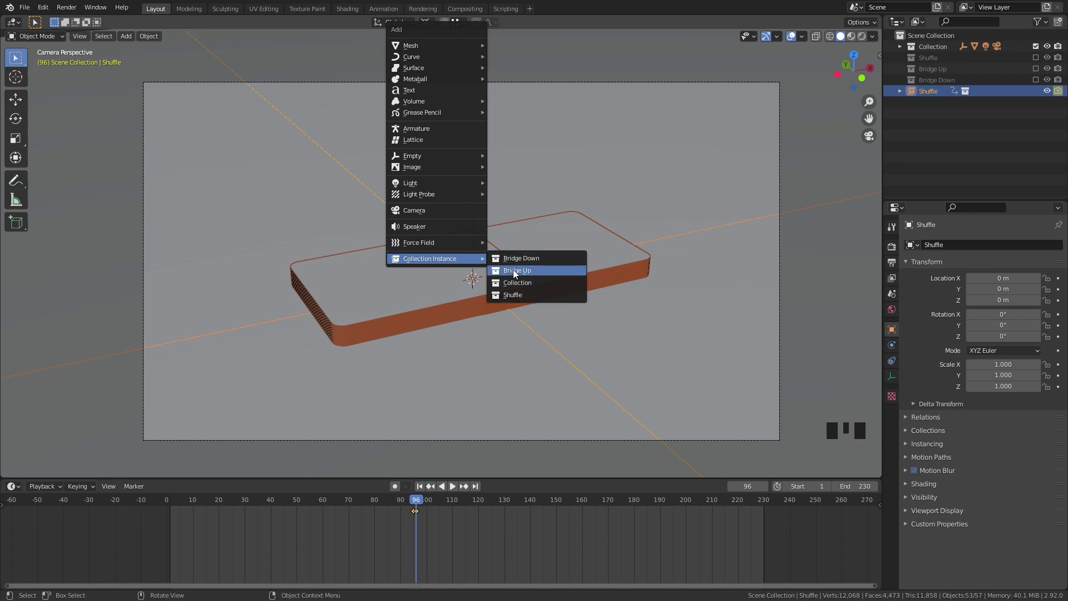
key("Left")
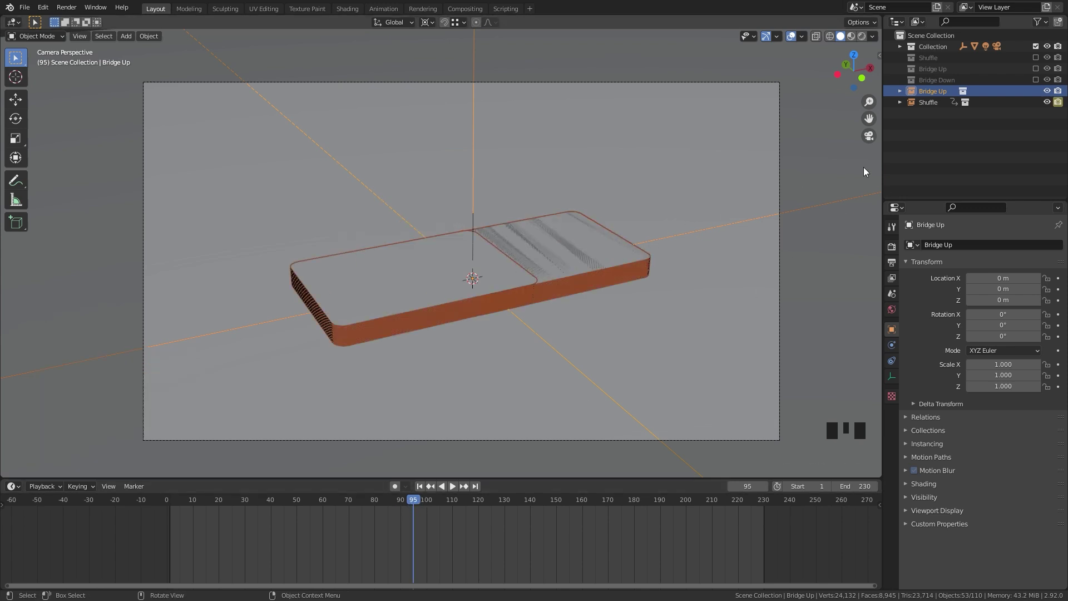
left_click(1057, 93)
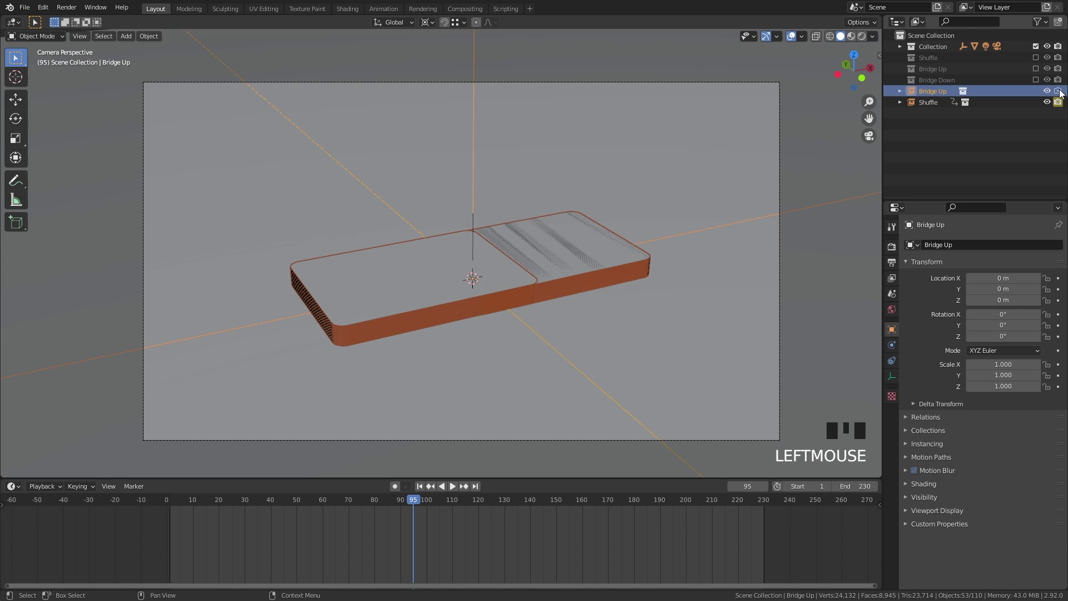
key("i")
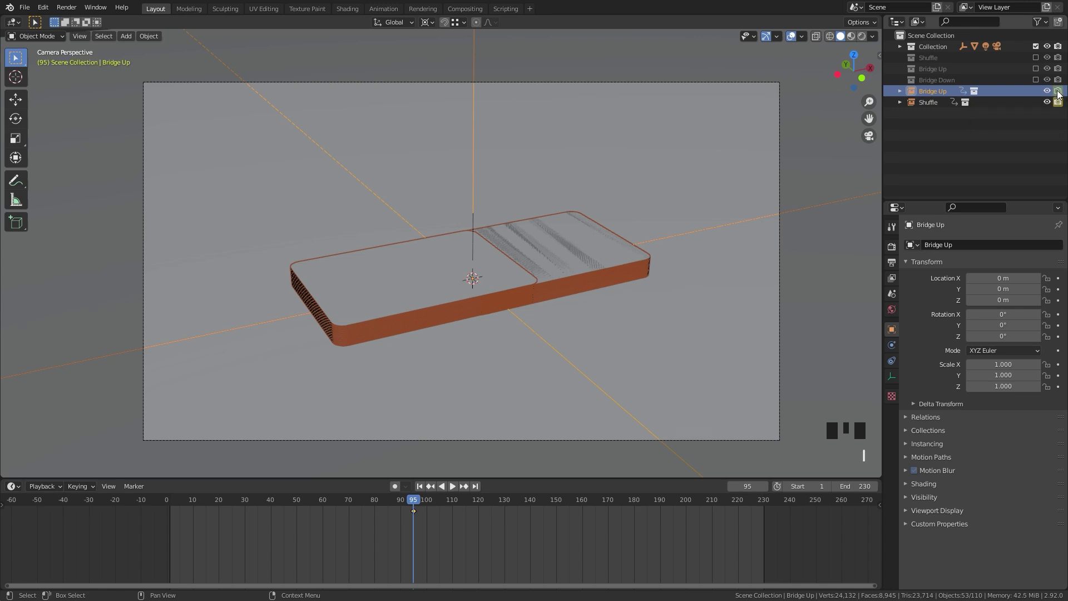
key("Right")
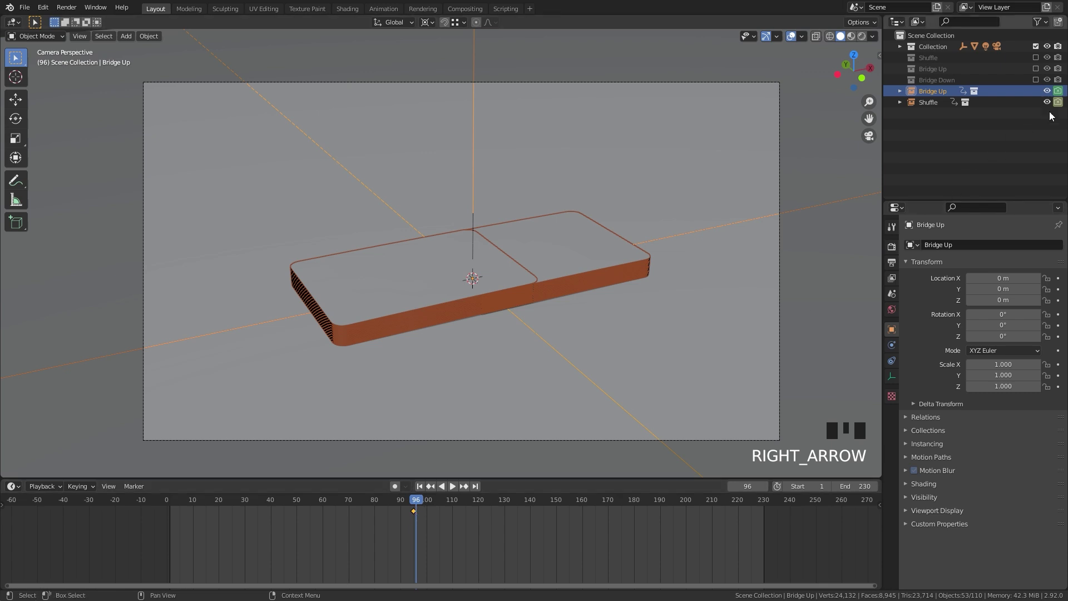
left_click(1064, 96)
key("i")
Step: Scrub the timeline to frame 115 and add a Bridge Down collection instance
left_click(449, 496)
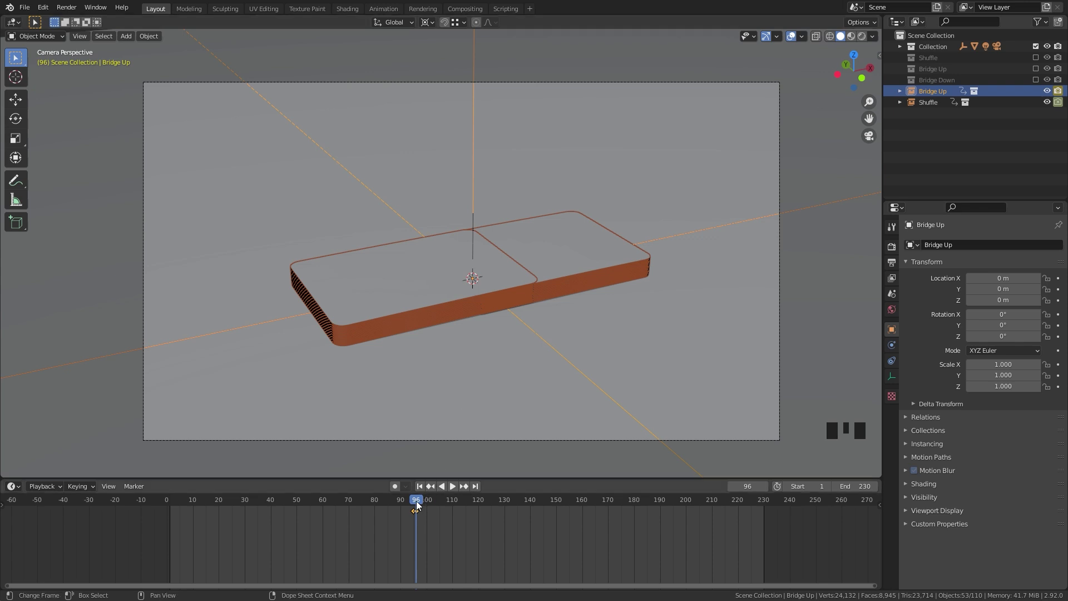
left_click_drag(419, 503, 1058, 93)
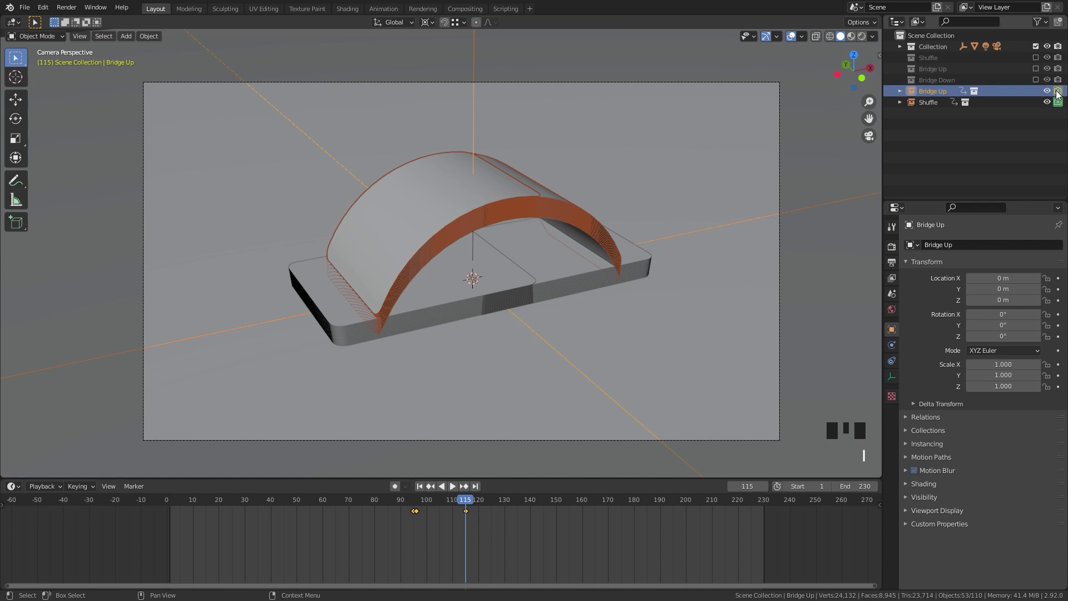
key("Left")
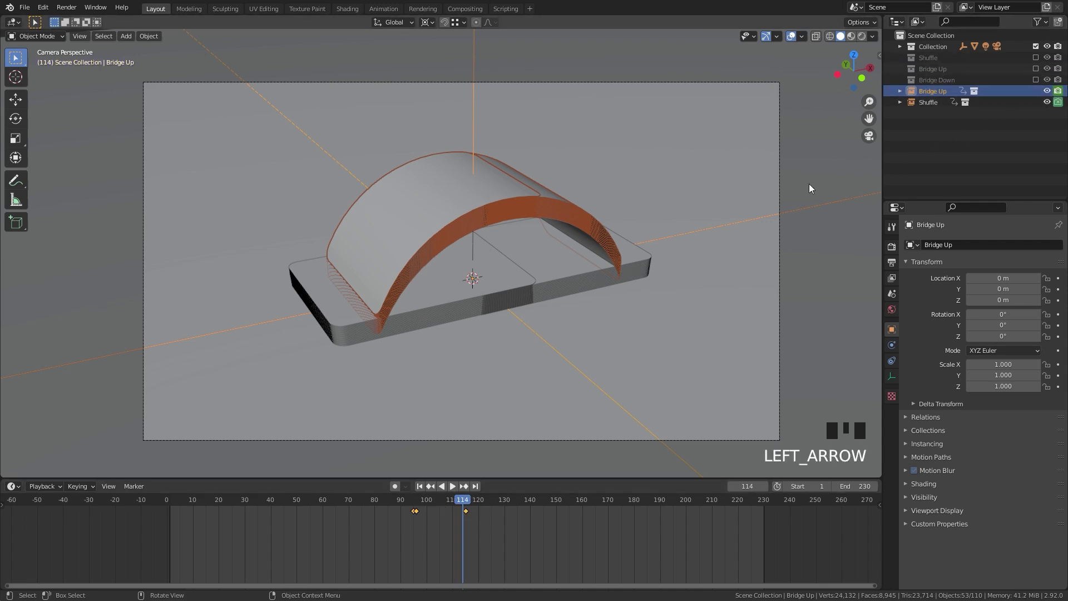
key("Right")
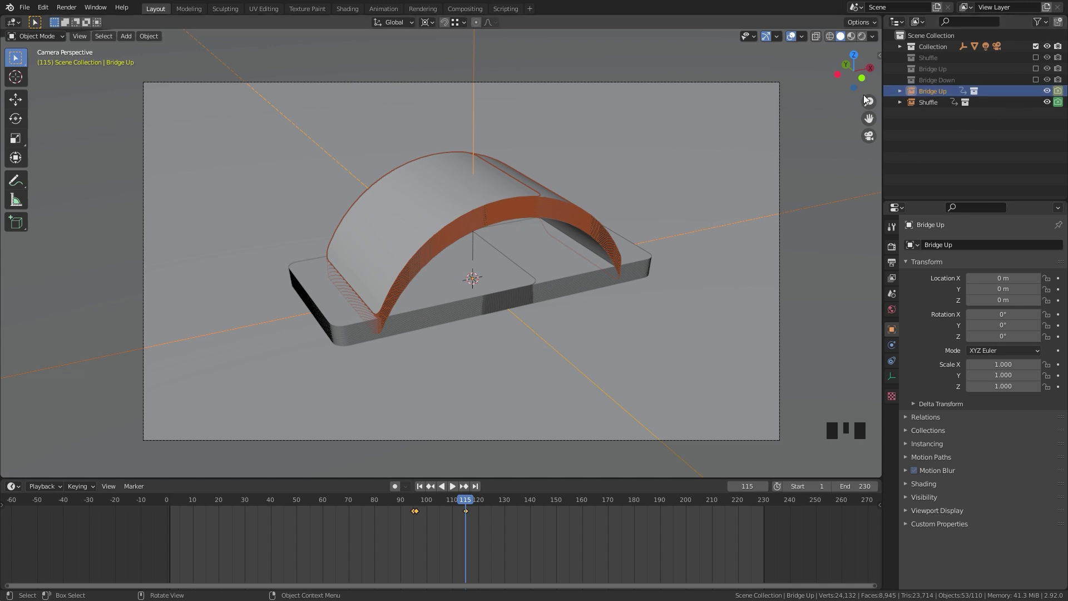
key("shift+a")
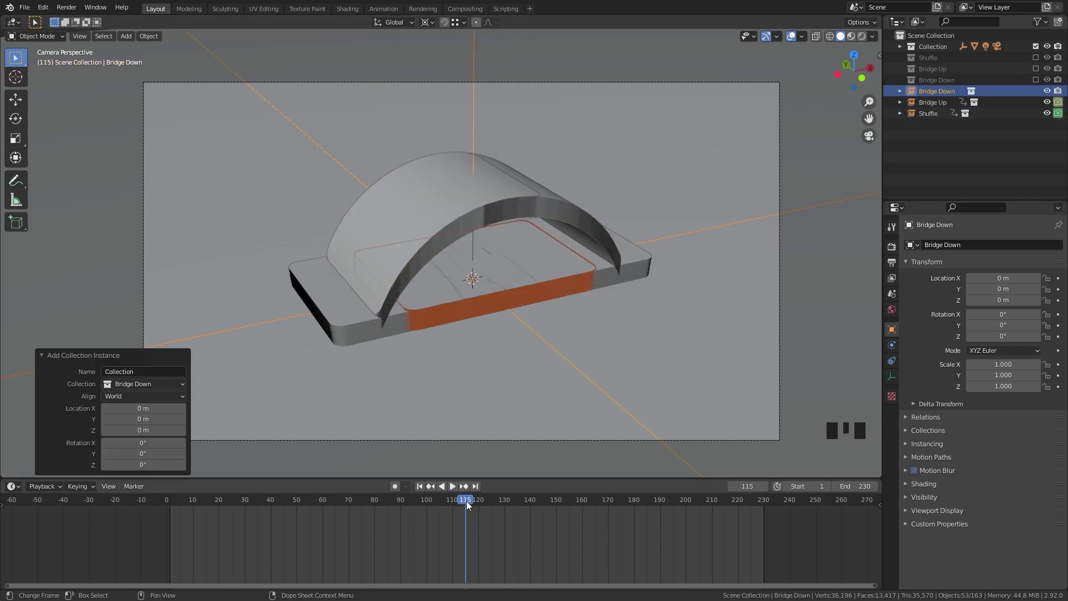
Step: Key Bridge Down's render visibility off at frame 114, on at 115, and key again at frame 190
key("Left")
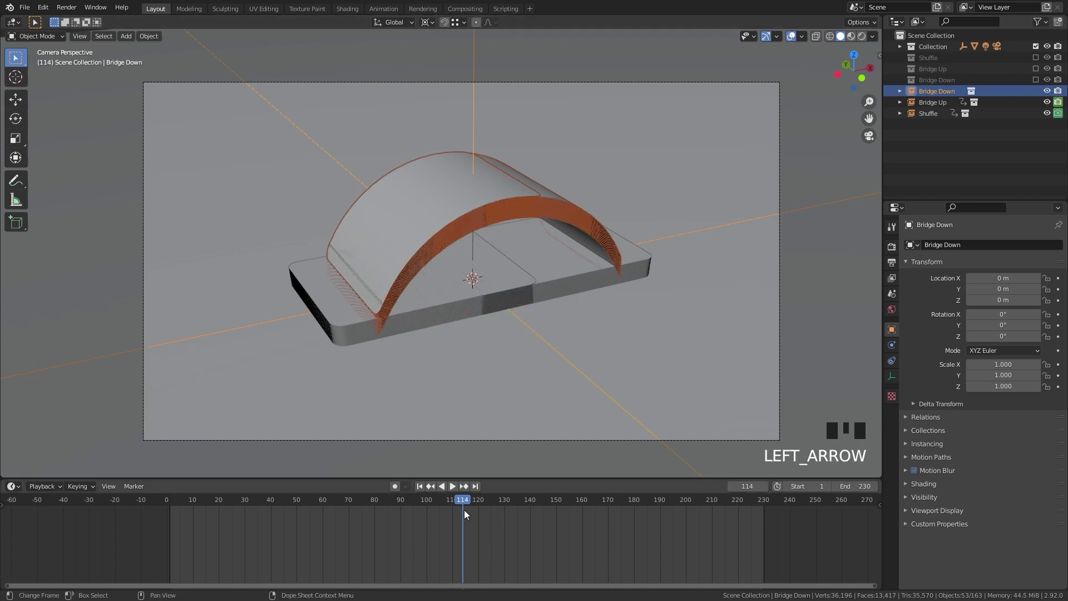
left_click(1065, 96)
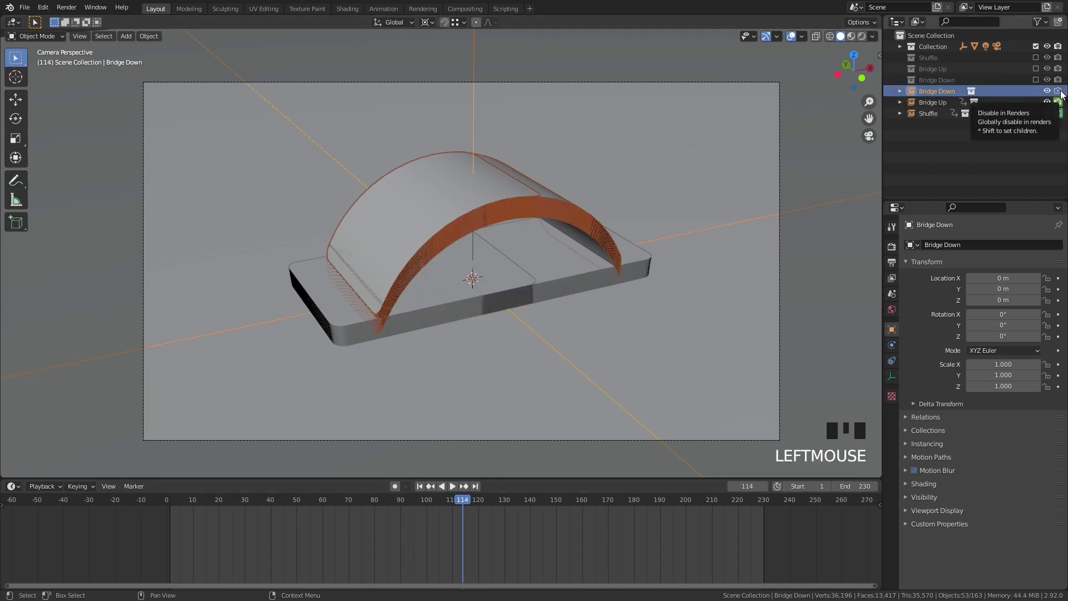
key("i")
key("Right")
left_click(1062, 91)
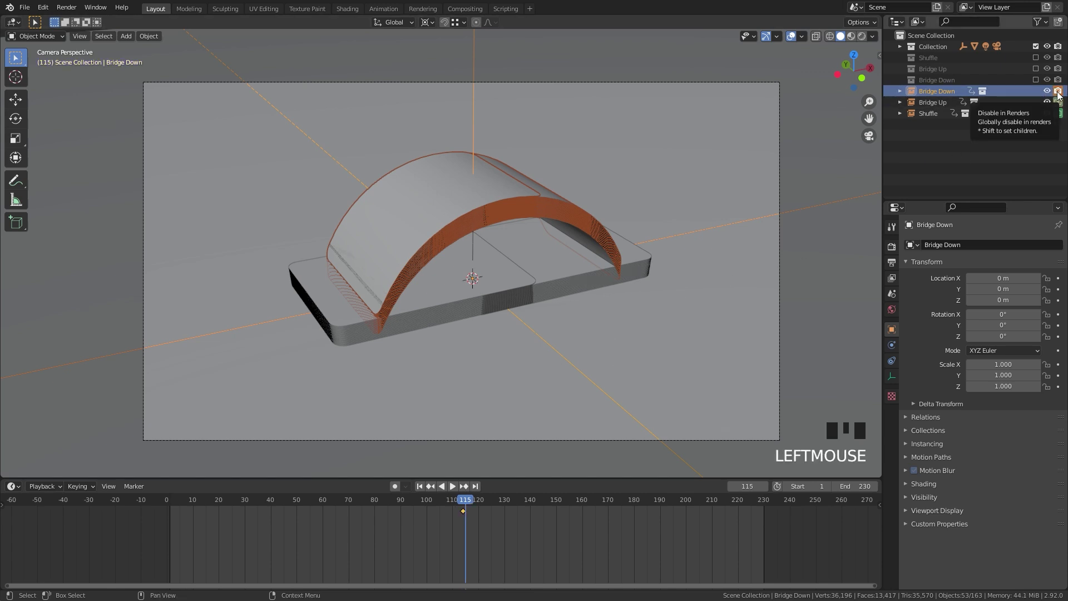
key("i")
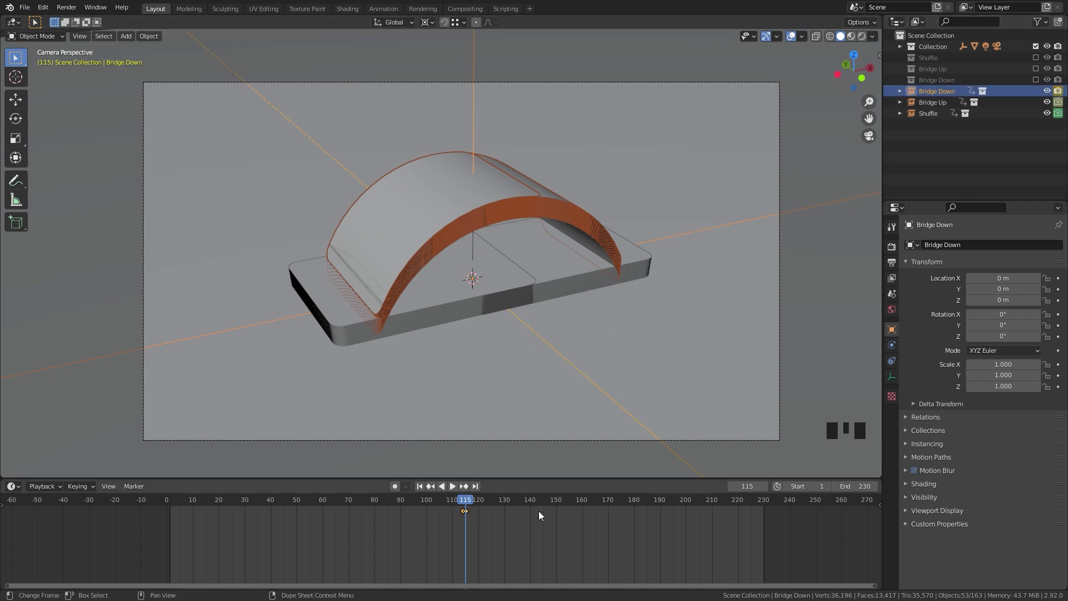
left_click_drag(662, 500, 1063, 92)
key("i")
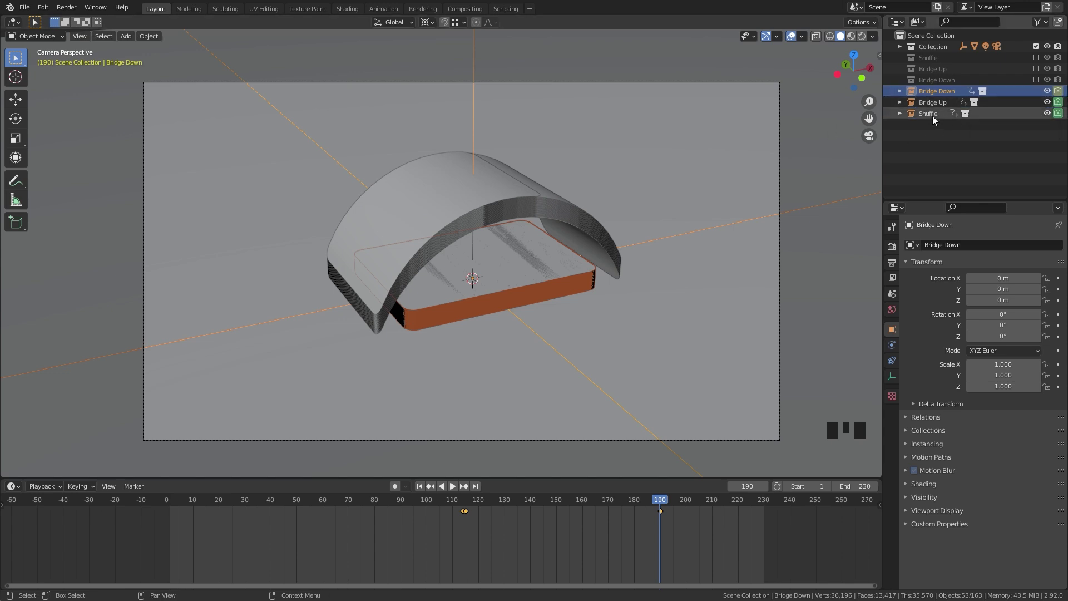
Step: Show the Bridge Down card collection, orbit the arch and enter Edit Mode on the bending card deck
left_click(1060, 113)
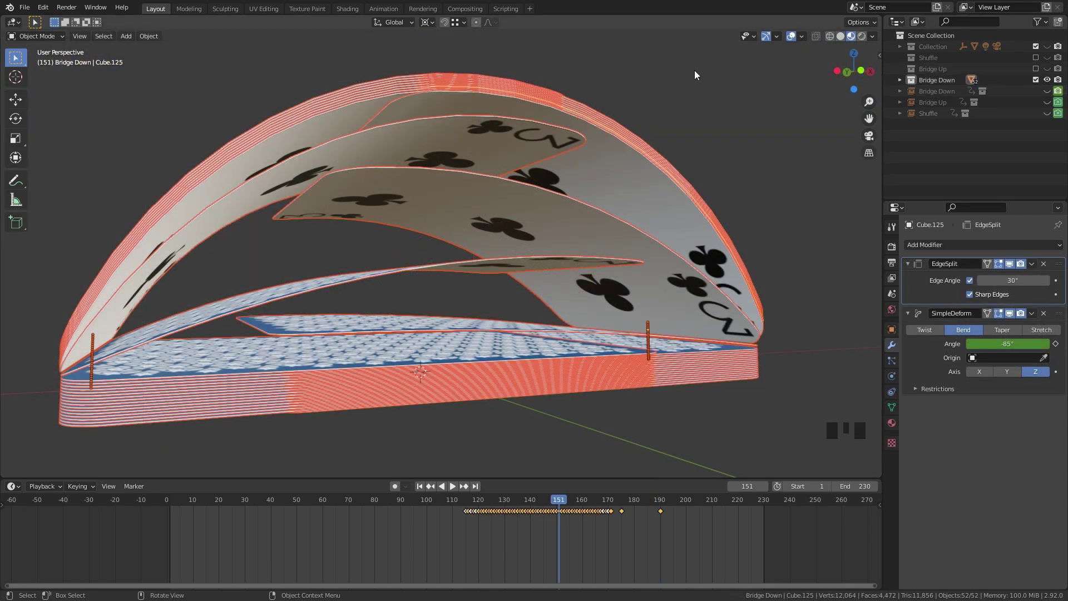
left_click_drag(627, 286, 120, 314)
left_click_drag(526, 258, 575, 283)
key("Tab")
left_click(273, 123)
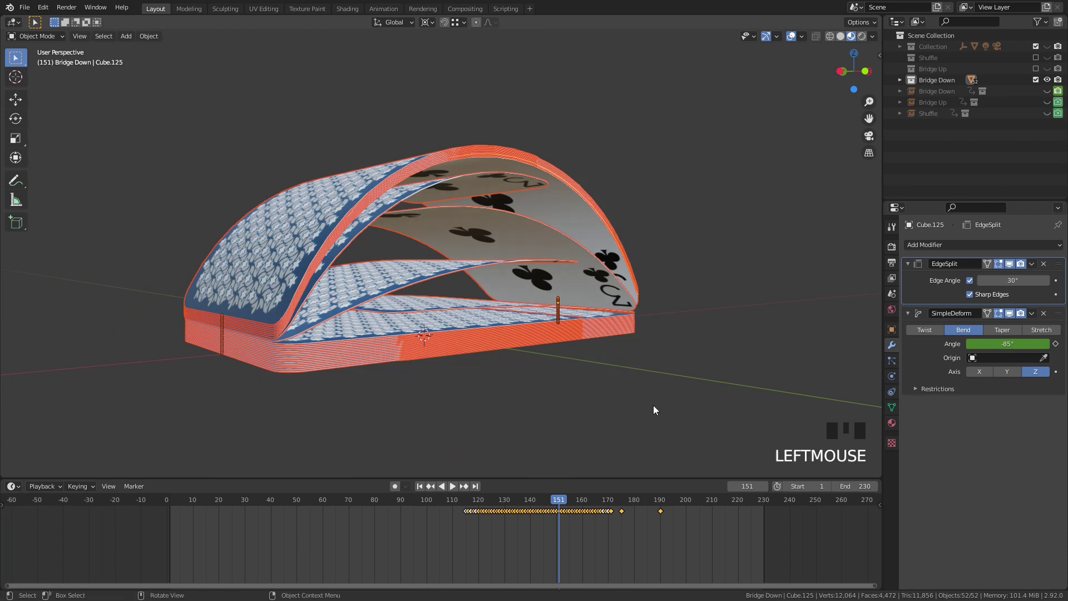
key("Tab")
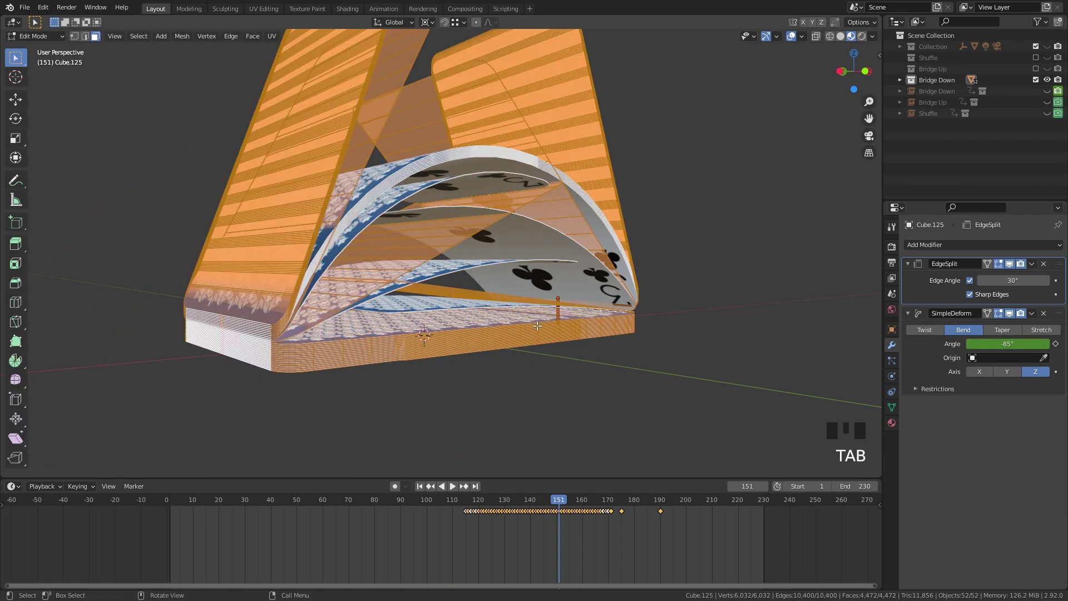
key("a")
scroll("down", 3)
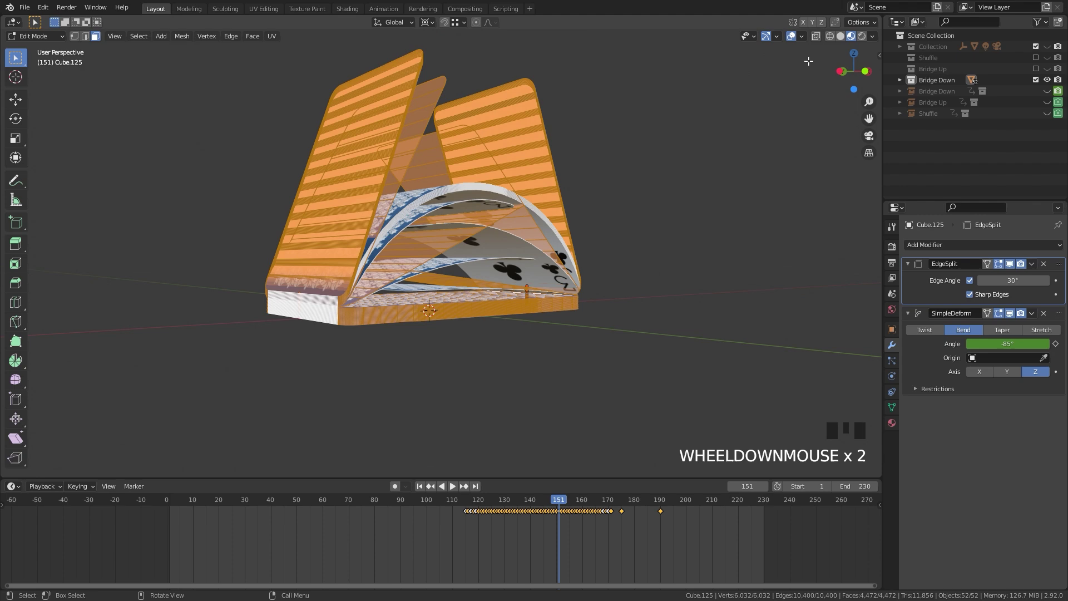
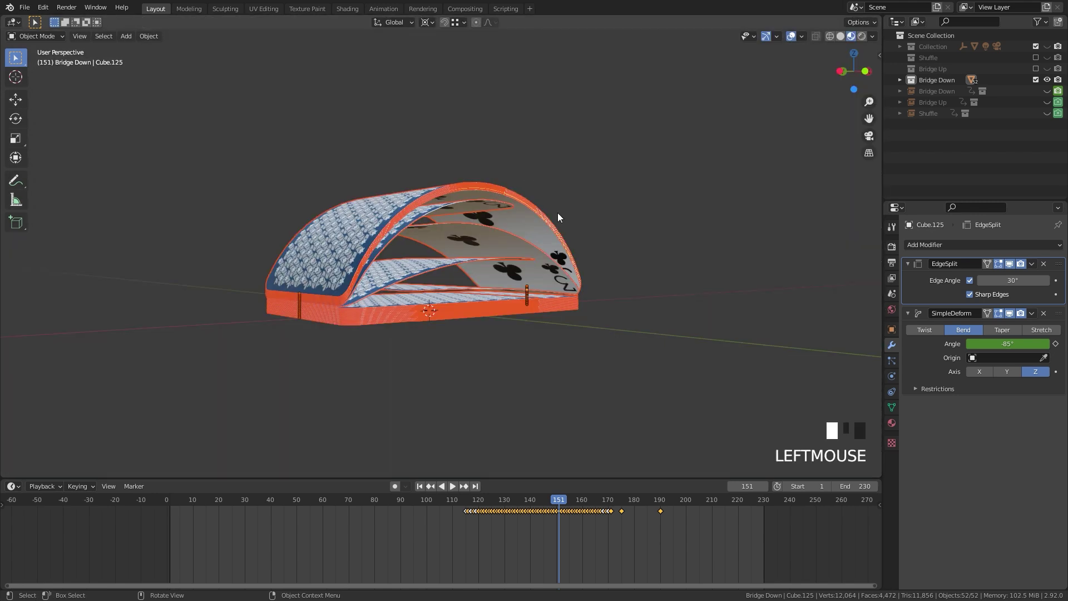
Step: View the bridge through the camera in Rendered shading and move/rotate the camera to frame it
key("KP_0")
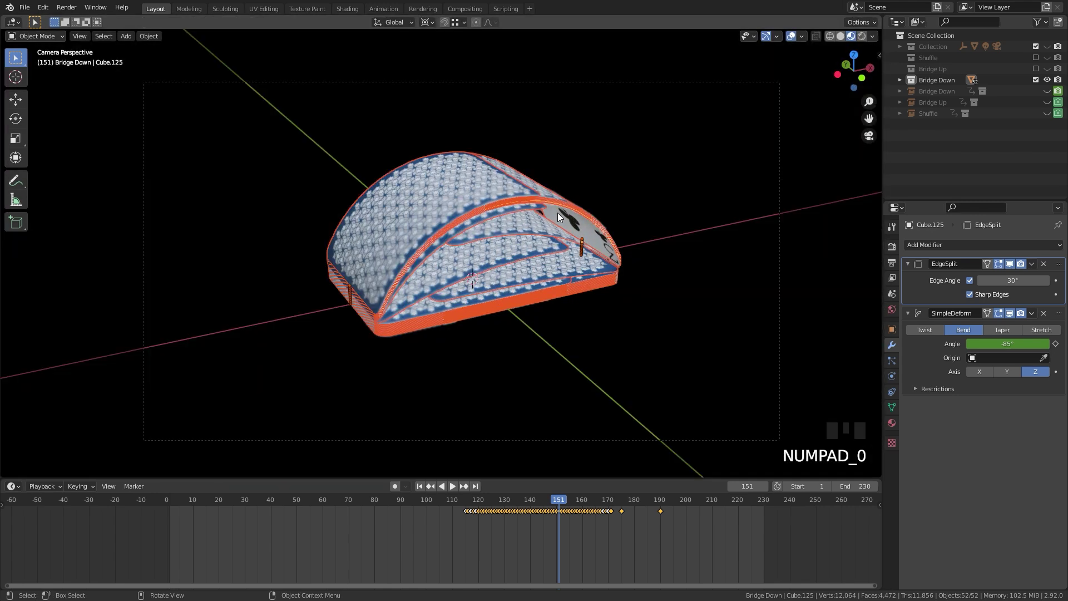
left_click(1051, 46)
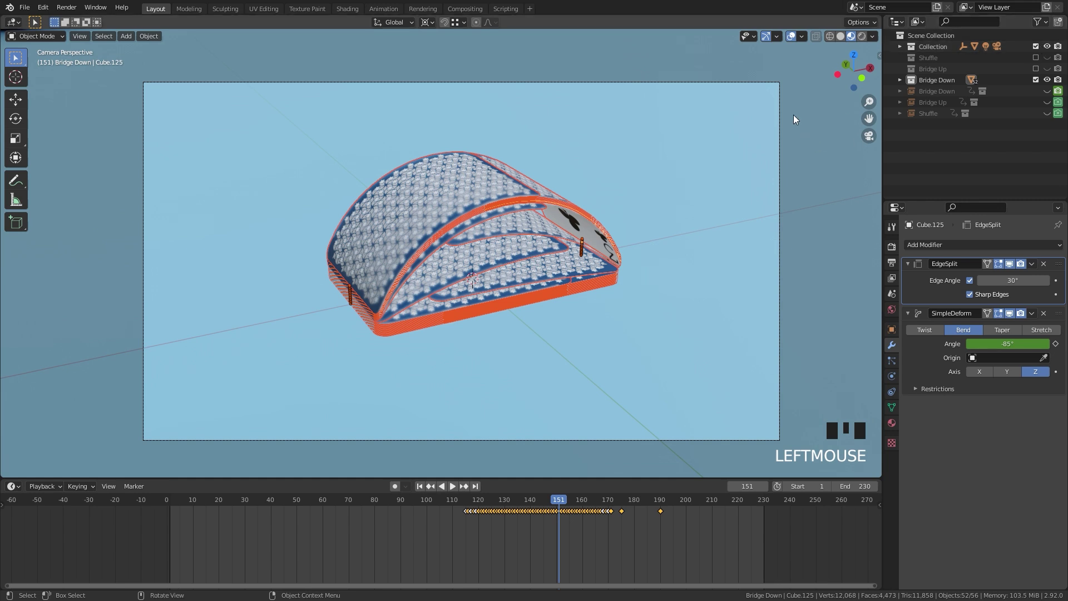
left_click(782, 100)
key("g")
key("g")
key("r")
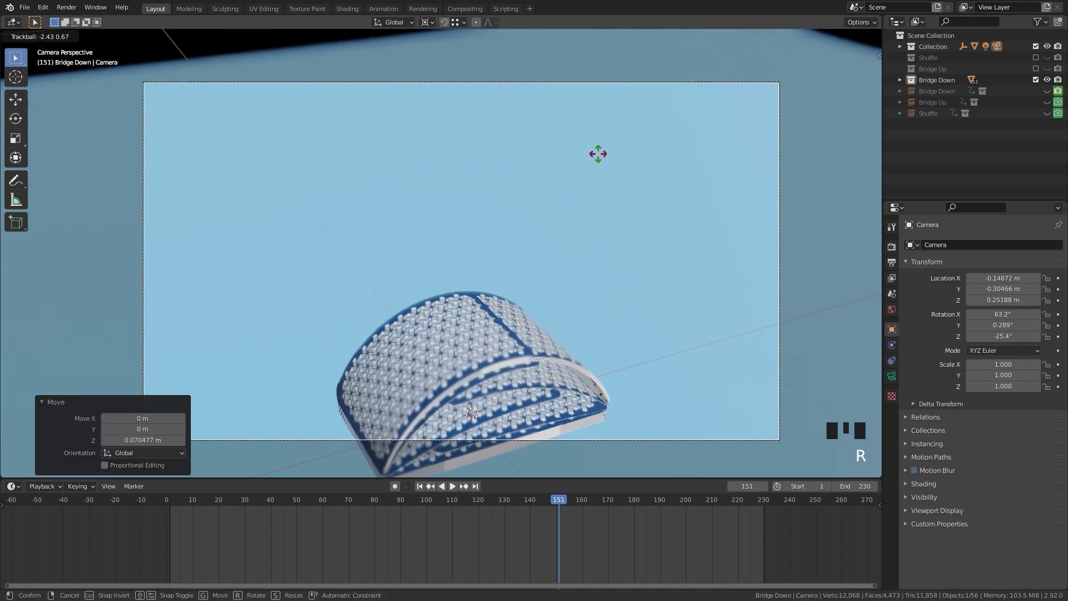
key("g")
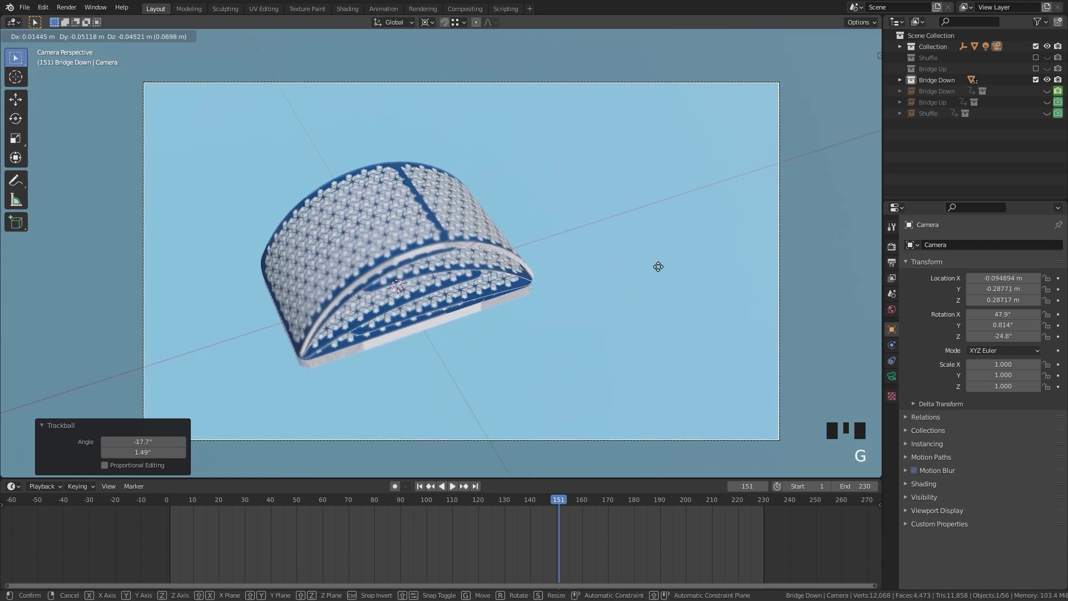